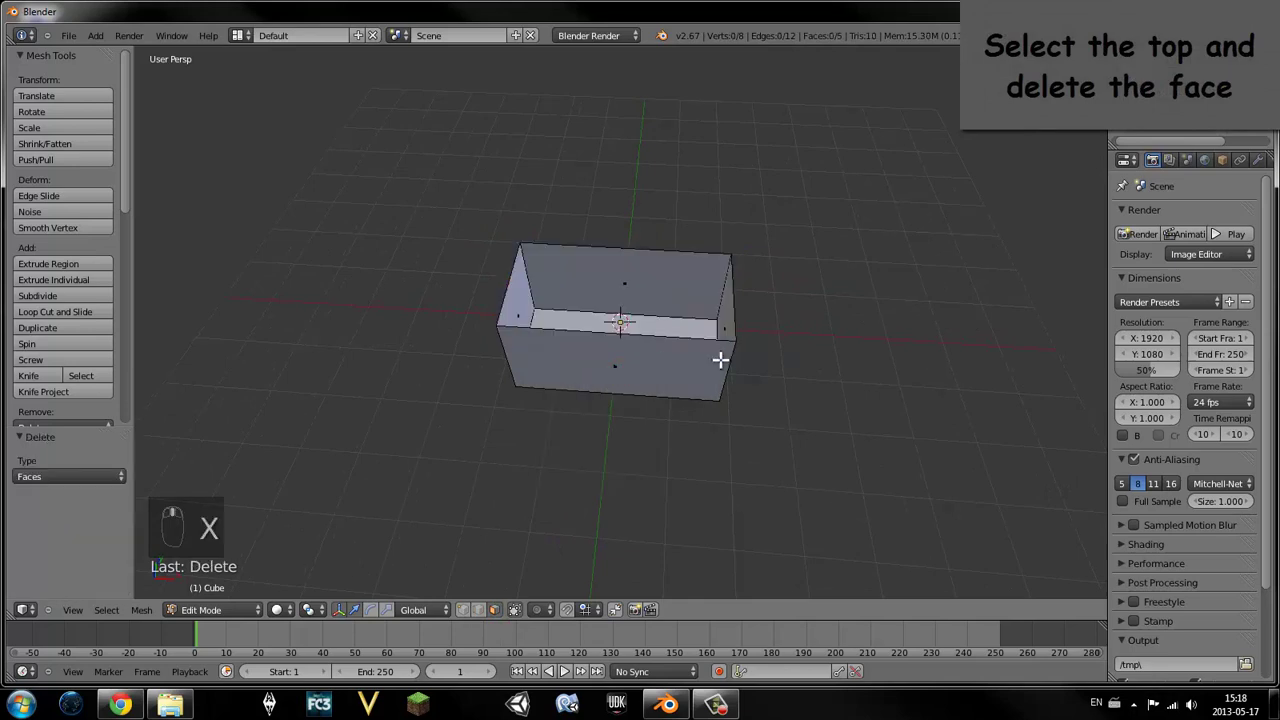
- Delete the box's top face, select all remaining faces and start a Smart UV Project unwrap
key("Tab")
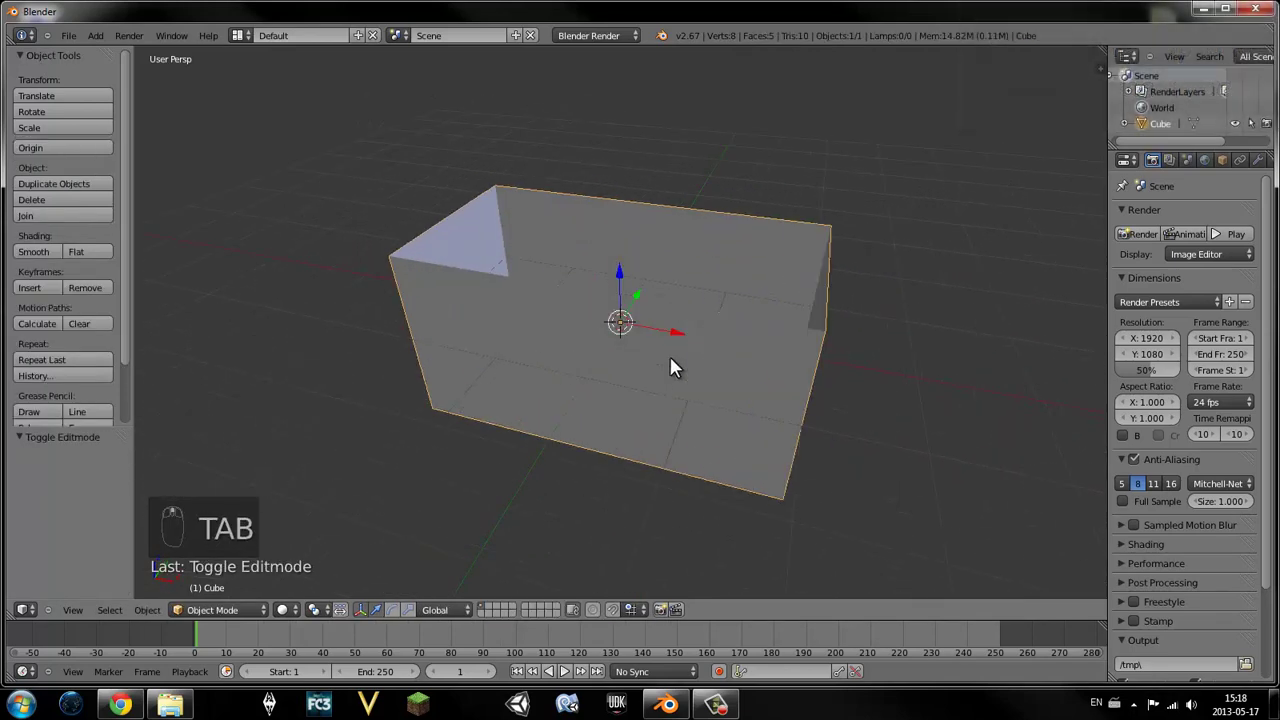
key("Tab")
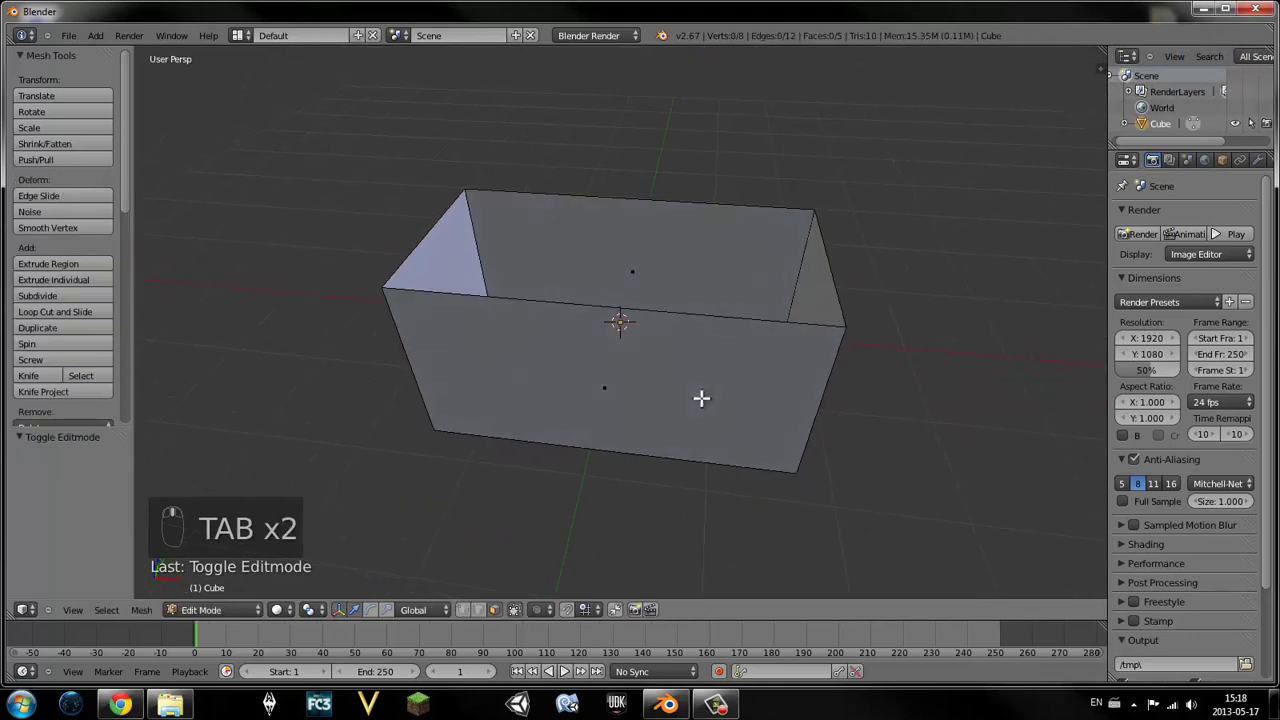
key("a")
key("a")
key("a")
key("u")
key("u")
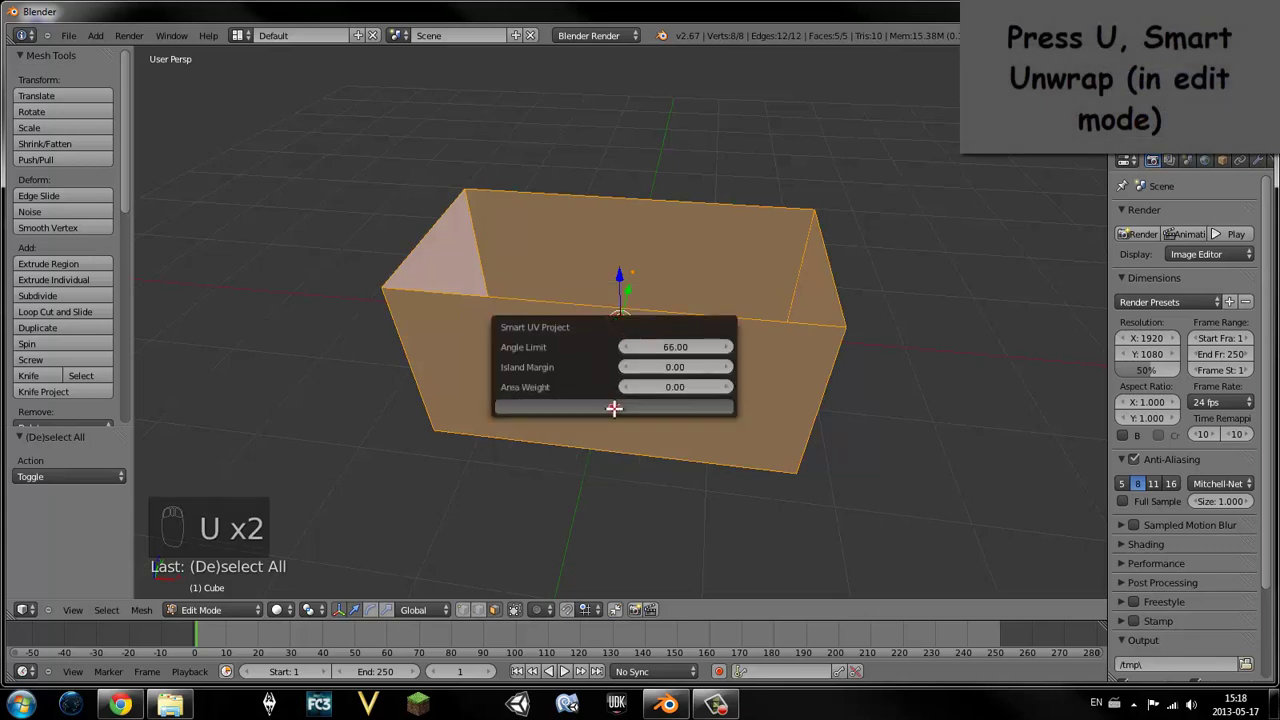
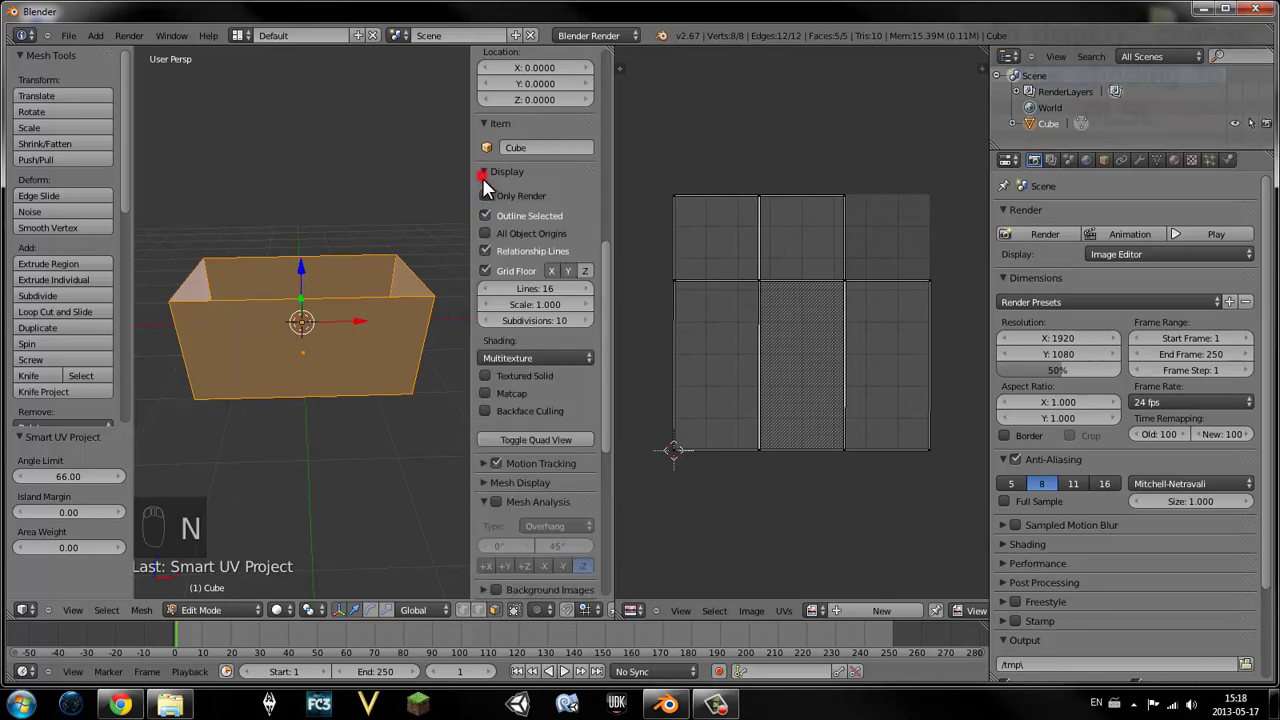
- Switch the N-panel display shading from Multitexture to GLSL and return to Object Mode
left_click_drag(512, 314, 297, 610)
key("t")
key("Tab")
key("n")
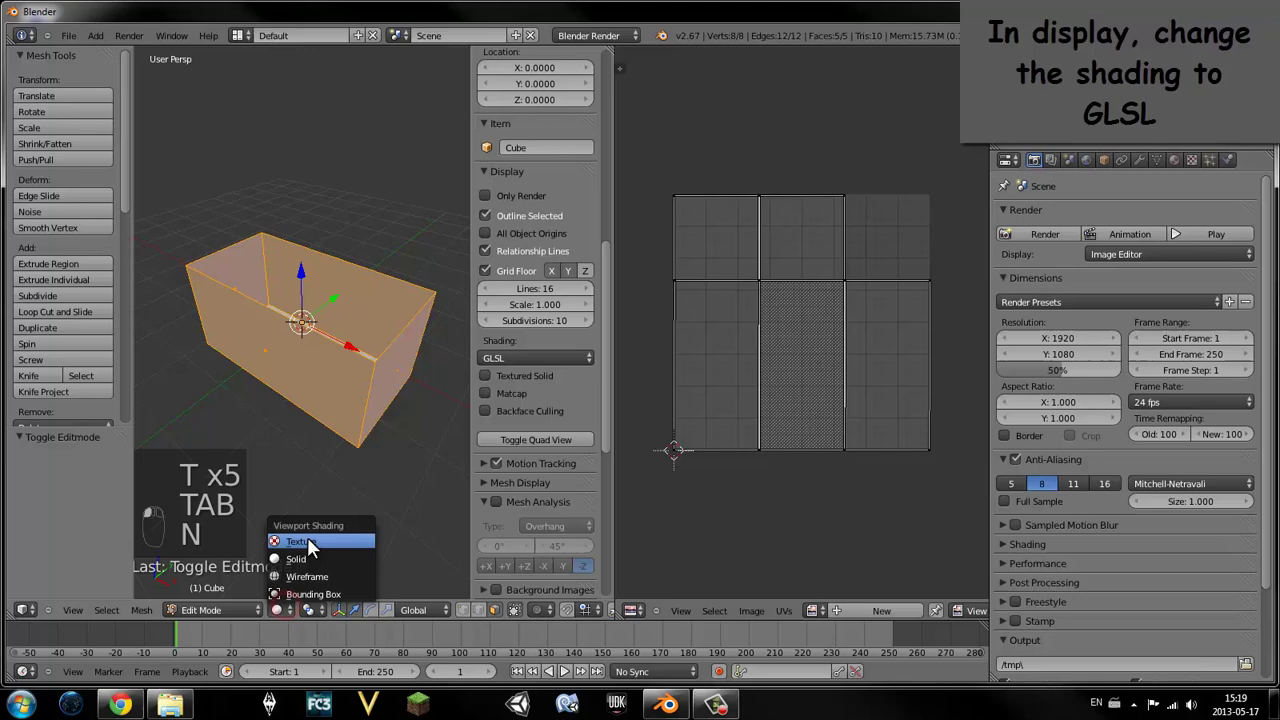
key("Tab")
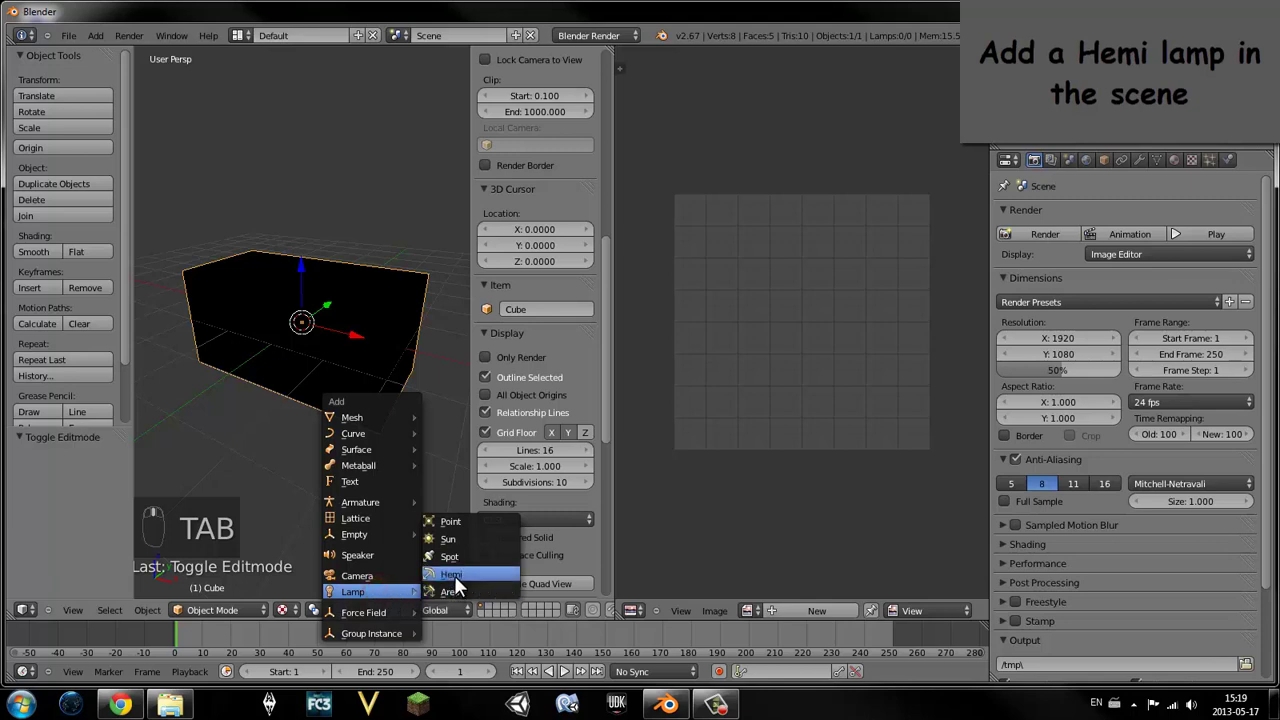
- Add a Hemi lamp and position it to light the box
key("shift+a")
left_click_drag(309, 273, 358, 254)
left_click_drag(358, 254, 341, 351)
left_click_drag(341, 351, 1101, 274)
- Give the box a Wood material with zero specular and a new texture named Diff
key("o")
left_click_drag(993, 555, 1092, 335)
key("f")
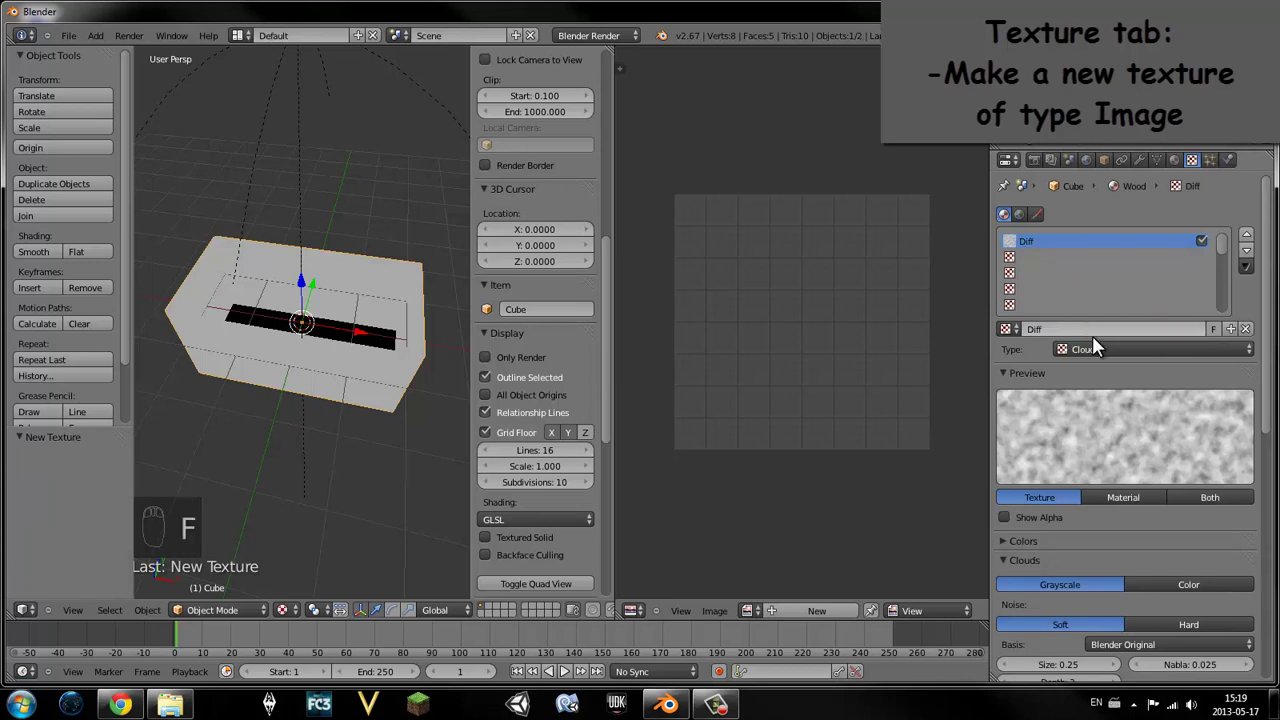
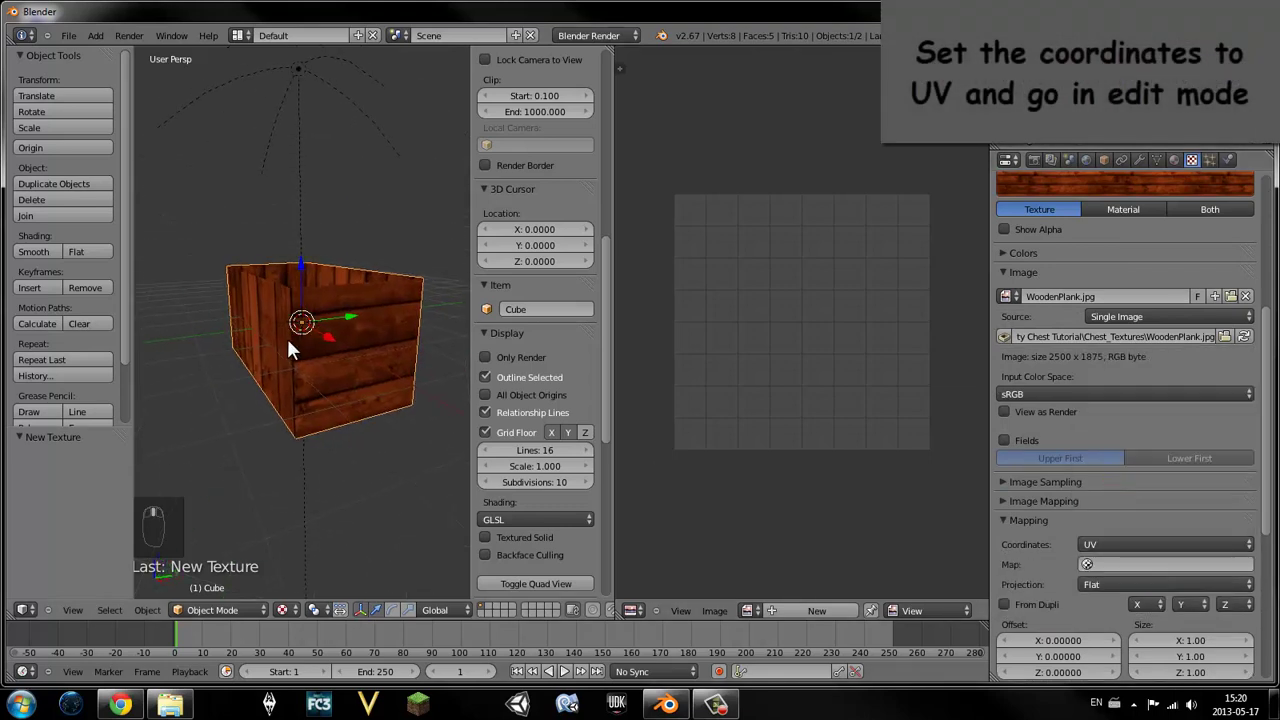
- Select the box's UV islands, rotate them 90 degrees and move them into a strip
left_click_drag(357, 363, 965, 393)
key("Tab")
left_click_drag(714, 454, 909, 410)
key("r")
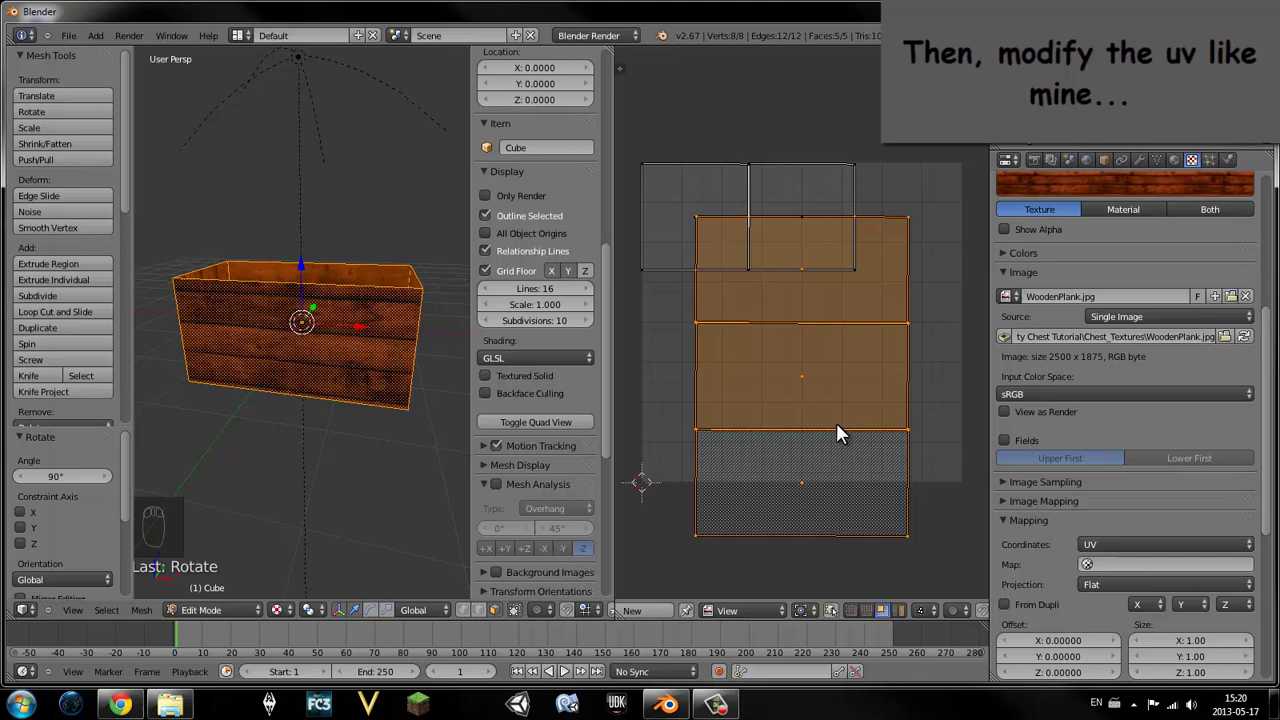
key("g")
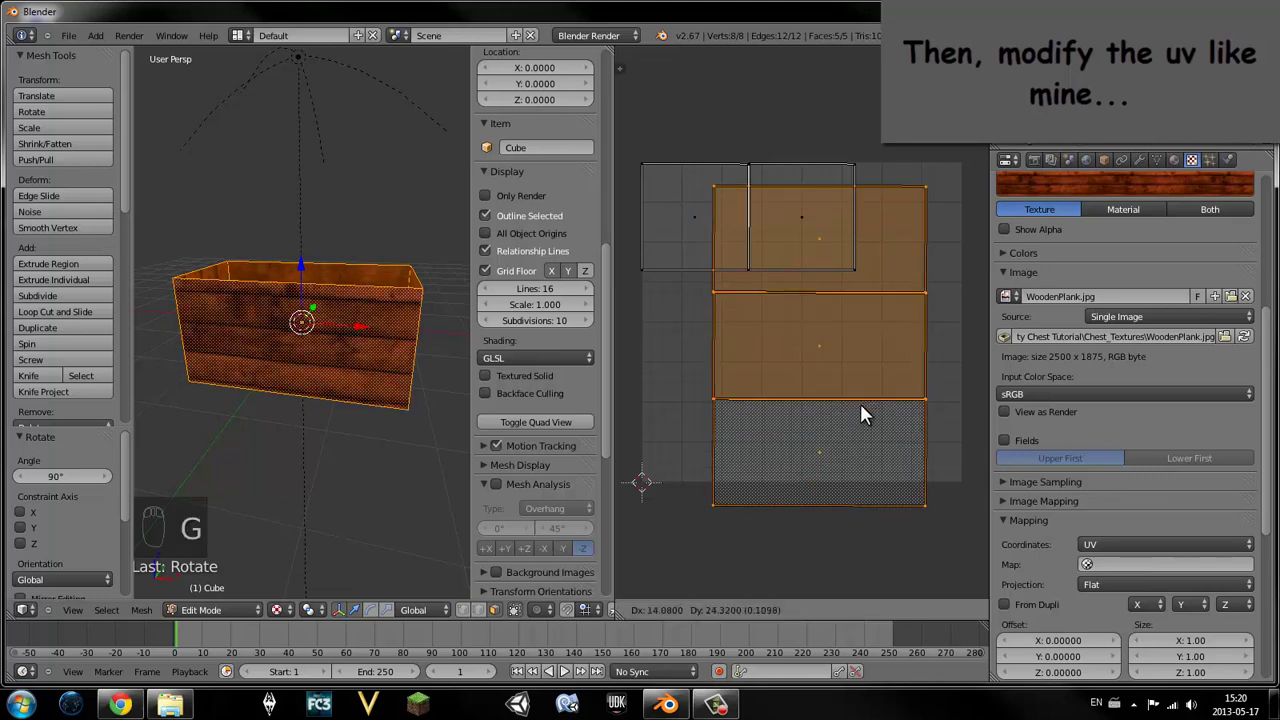
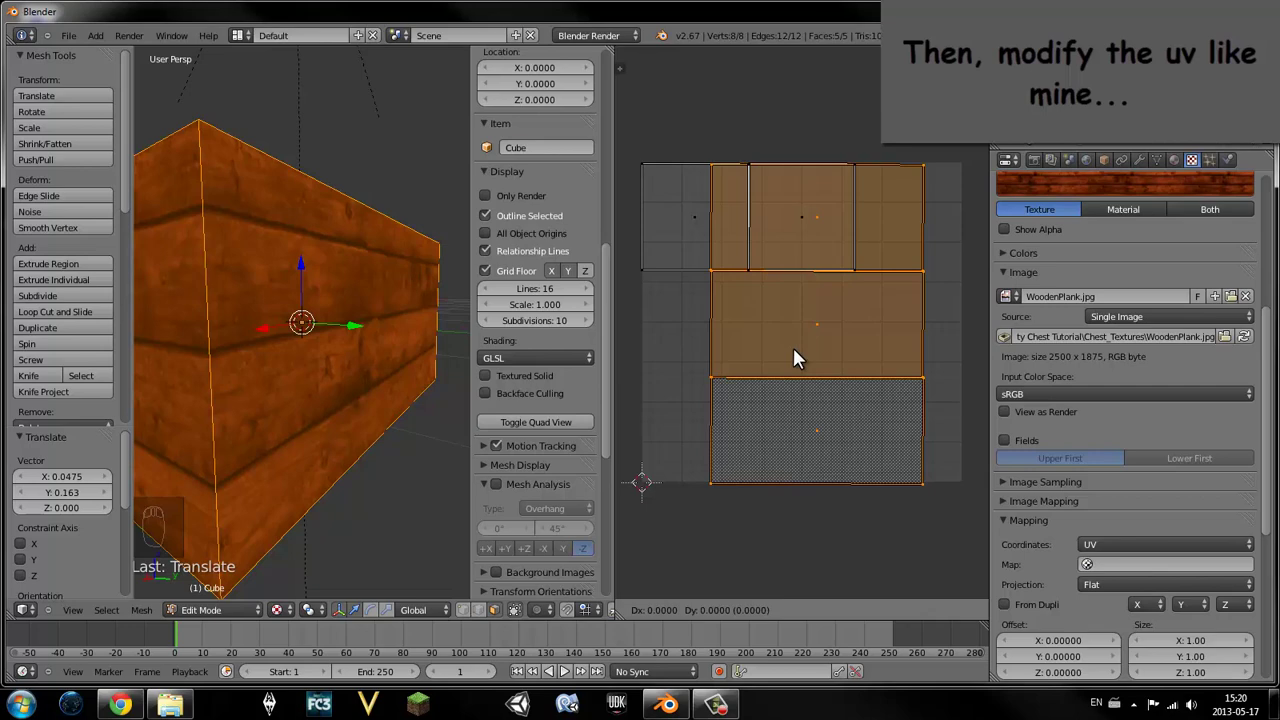
left_click_drag(804, 355, 778, 322)
key("g")
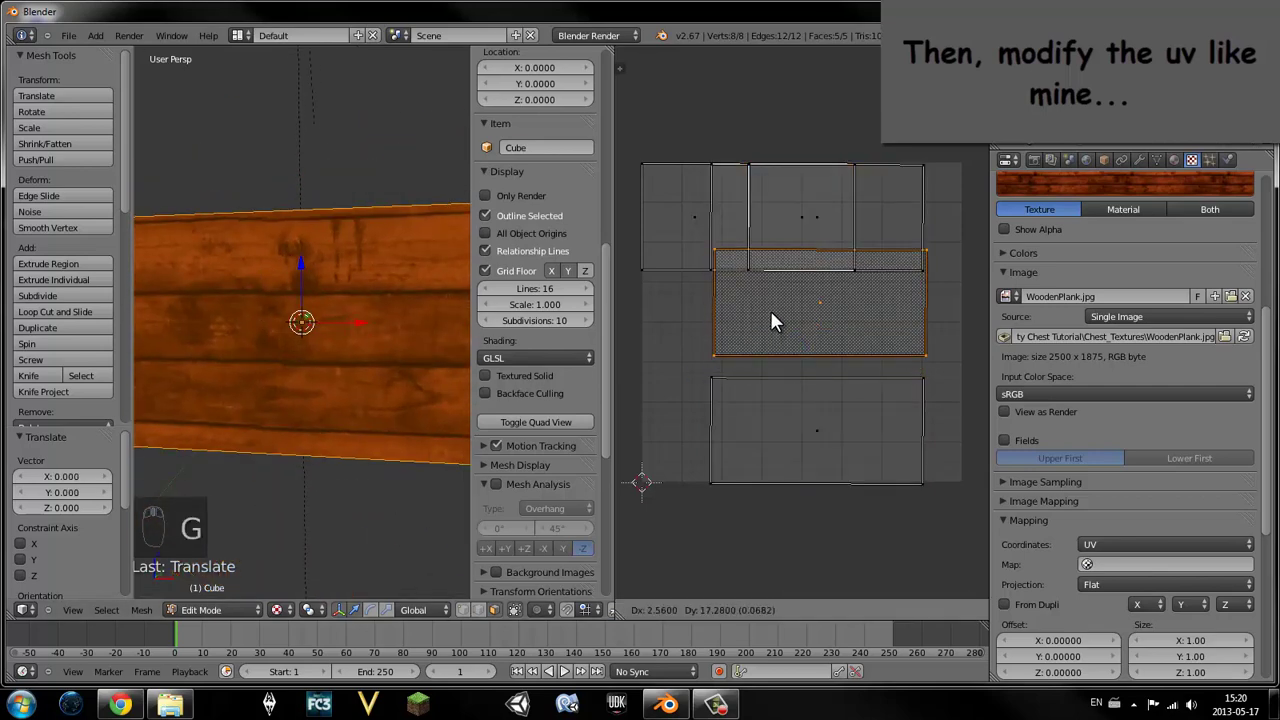
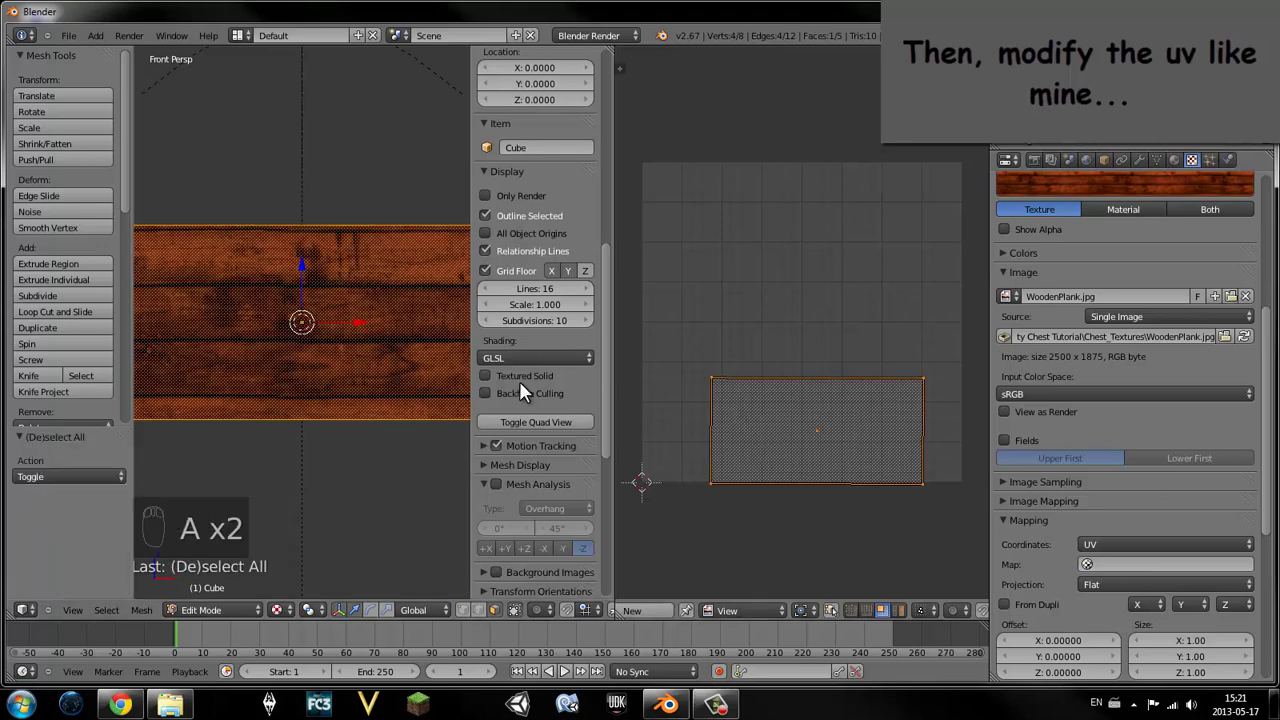
- Reposition the upper UV islands so the planks line up across the faces
key("a")
key("a")
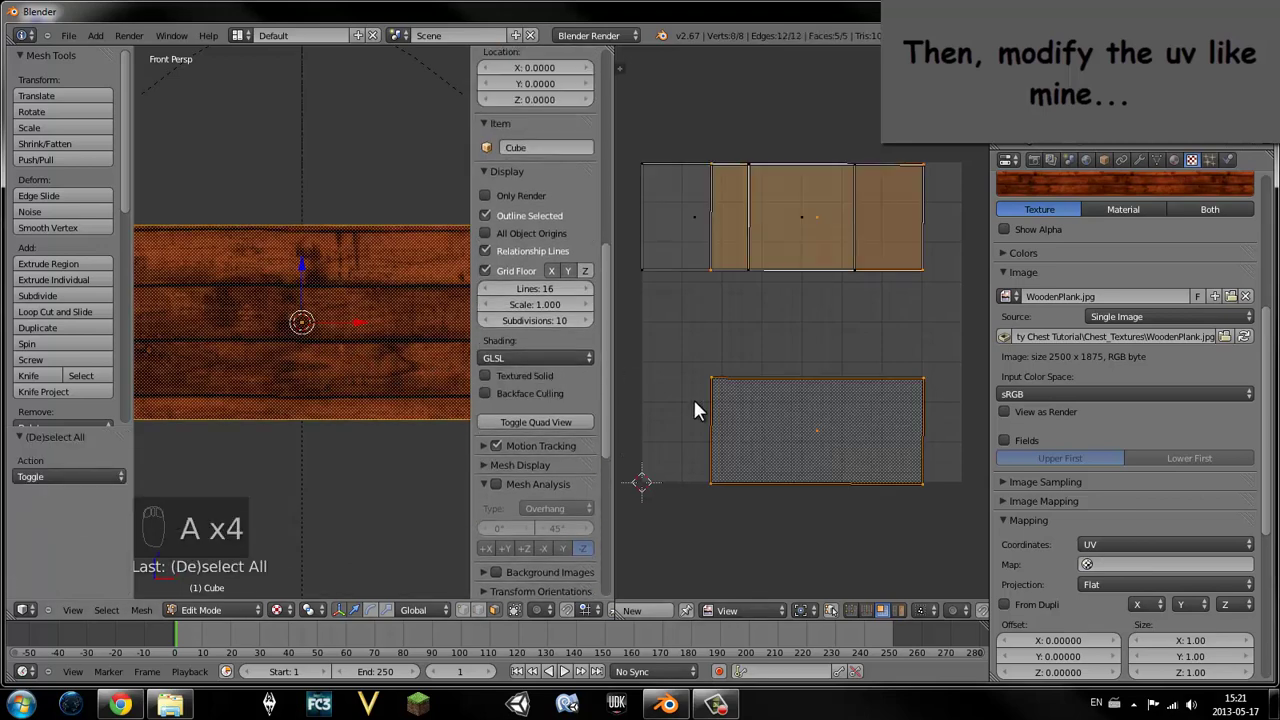
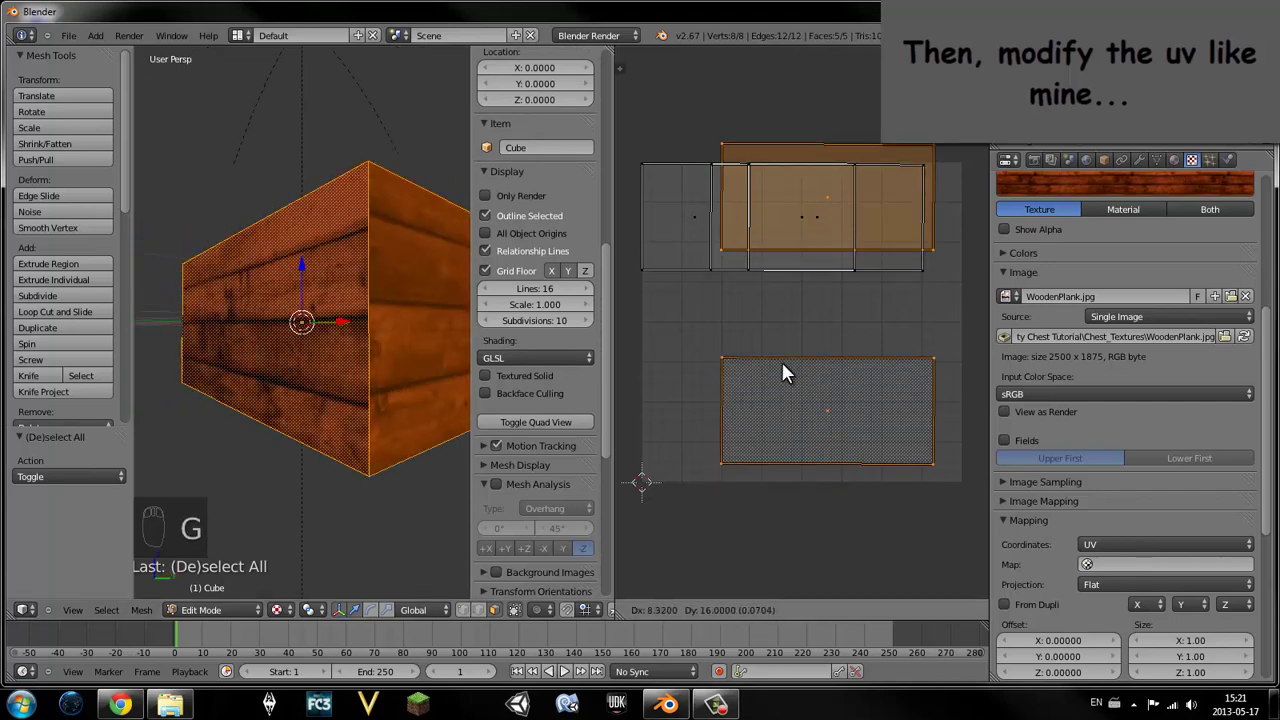
key("ctrl+z")
left_click_drag(791, 394, 798, 348)
key("g")
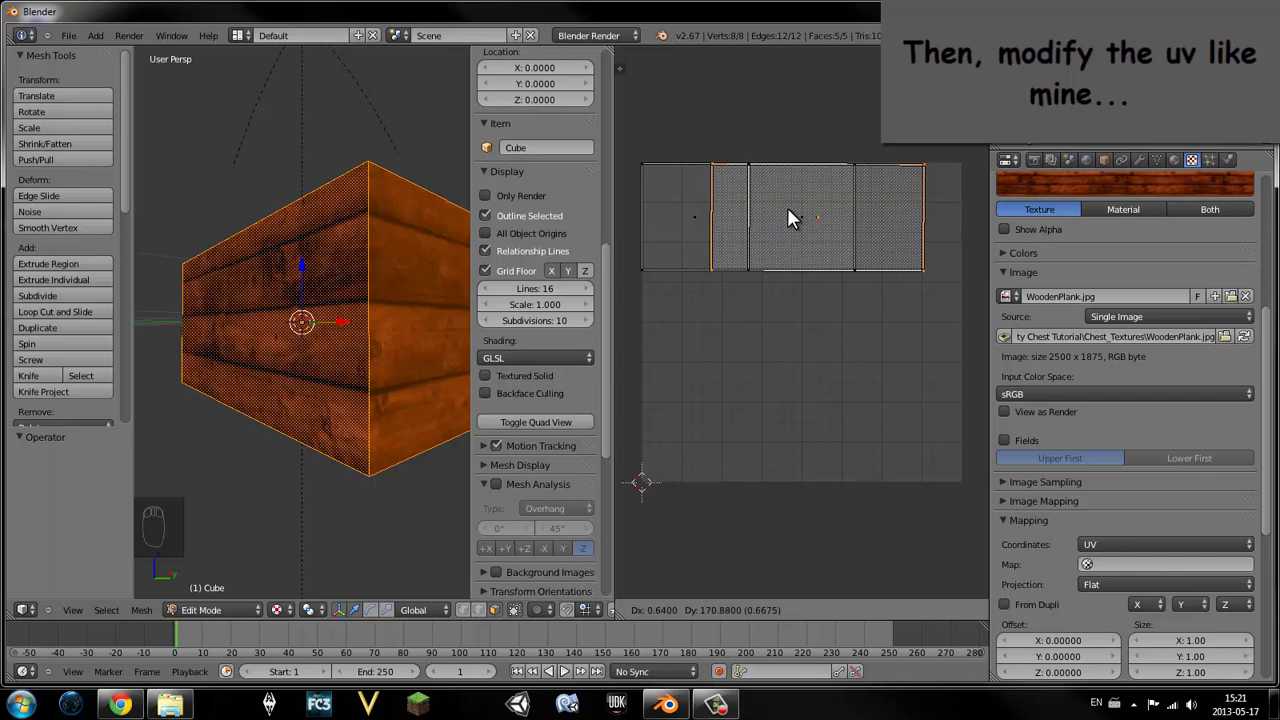
key("a")
left_click_drag(798, 215, 811, 228)
key("a")
- Scale the UV islands up about 1.75 times and shift them into place
key("s")
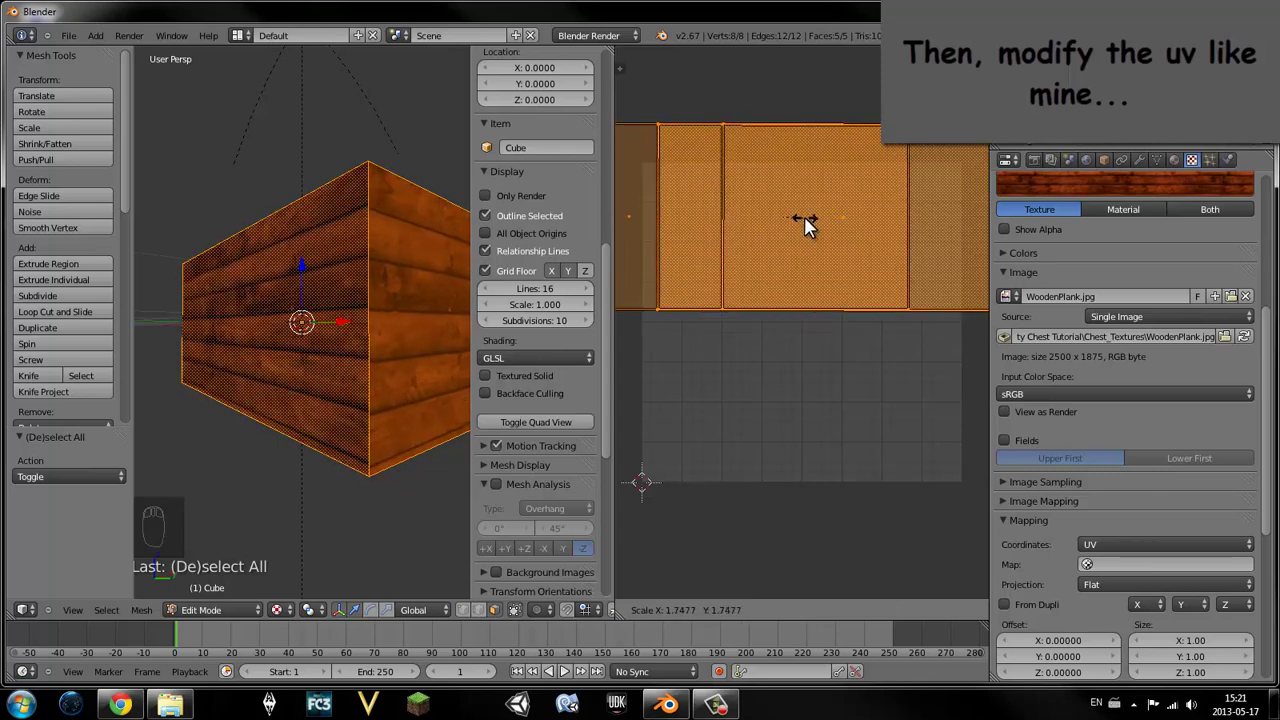
key("g")
left_click_drag(808, 241, 806, 301)
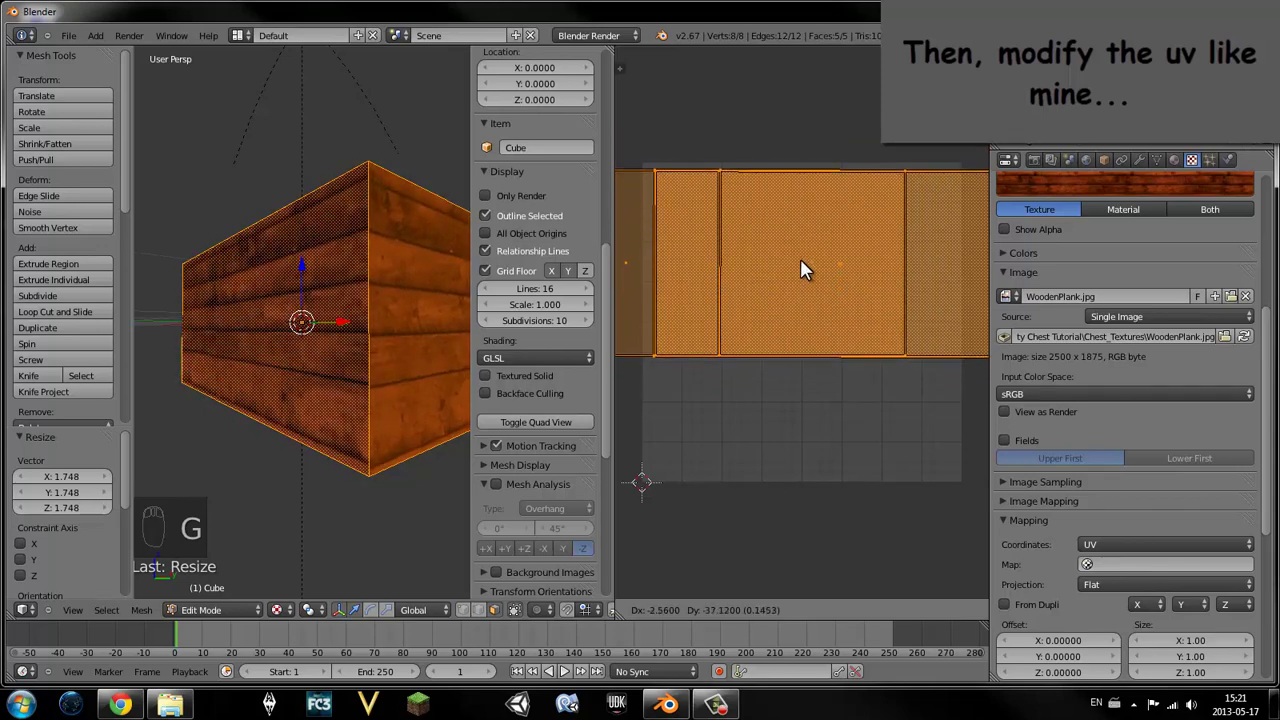
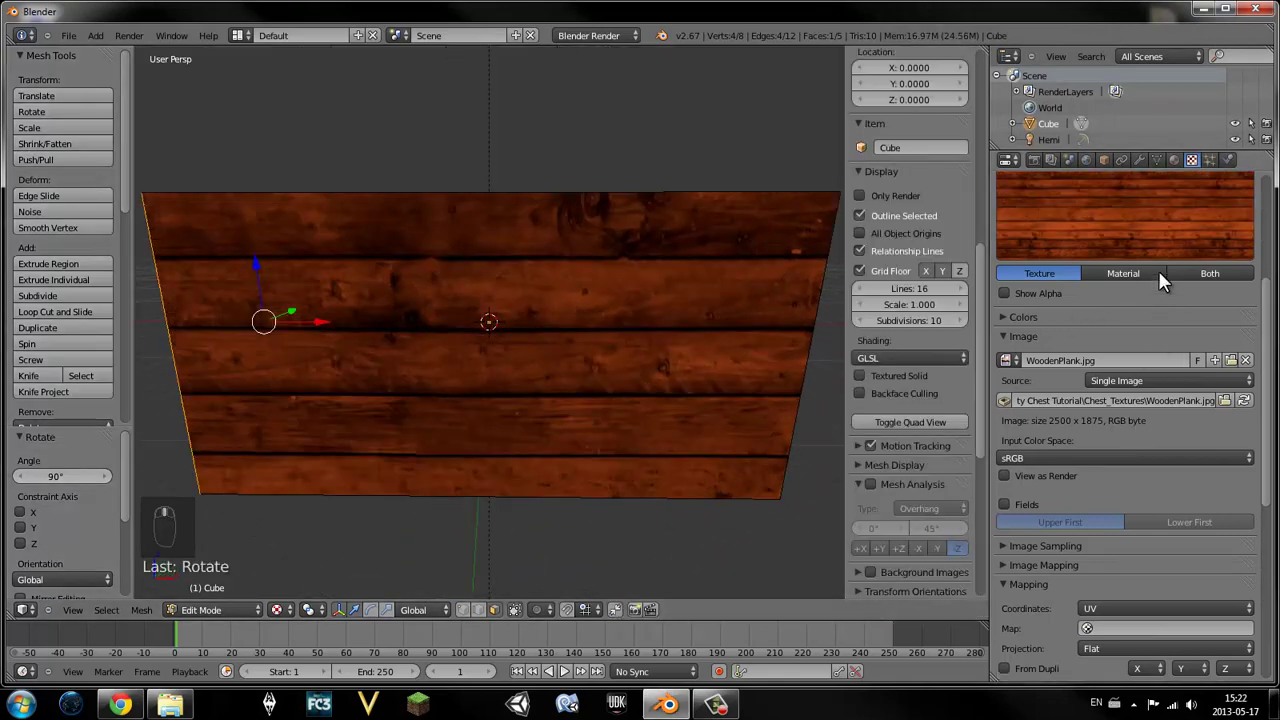
- Add a Normal image texture with best-quality bump mapping and adjust its normal strength
left_click_drag(1031, 232, 1080, 307)
key("BackSpace")
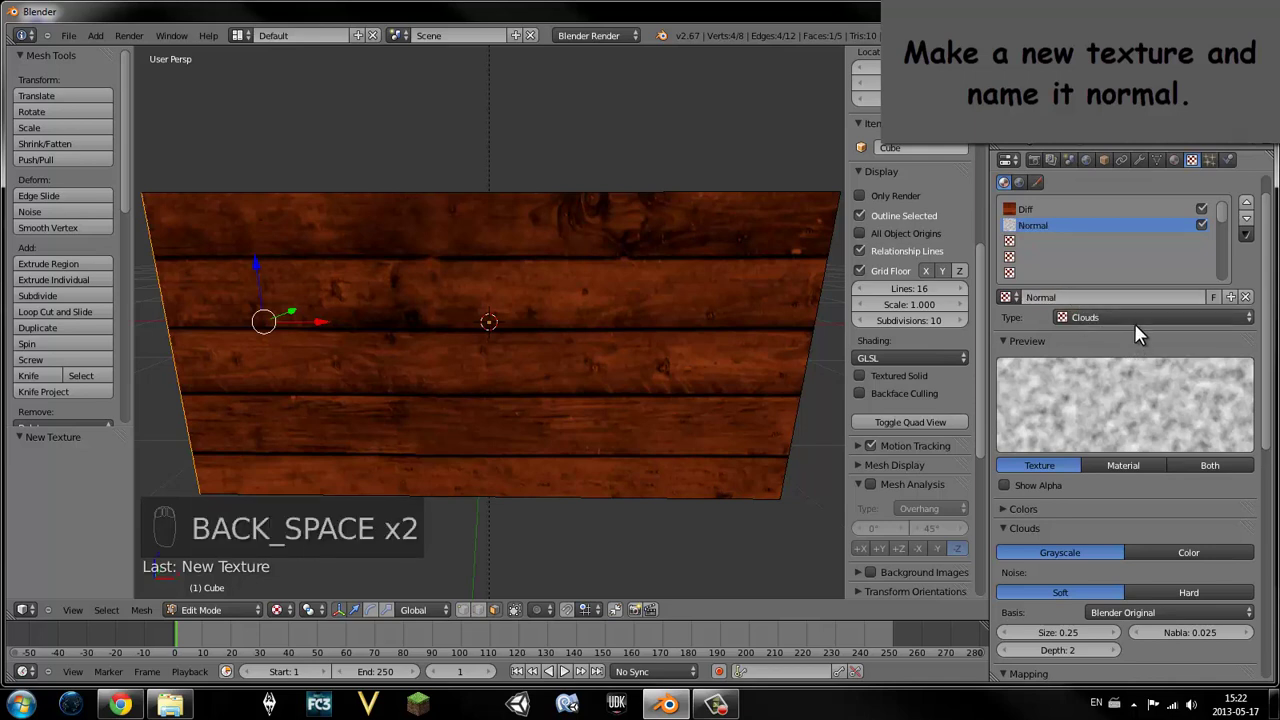
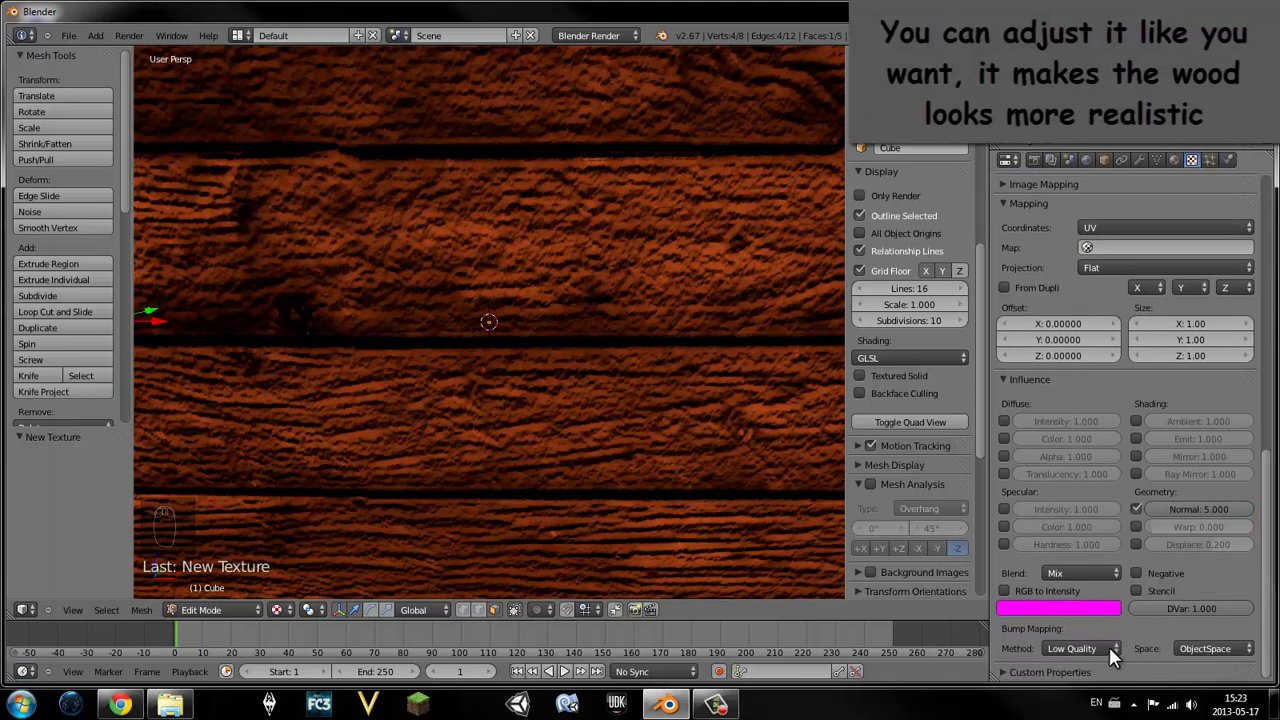
left_click_drag(1093, 566, 1191, 527)
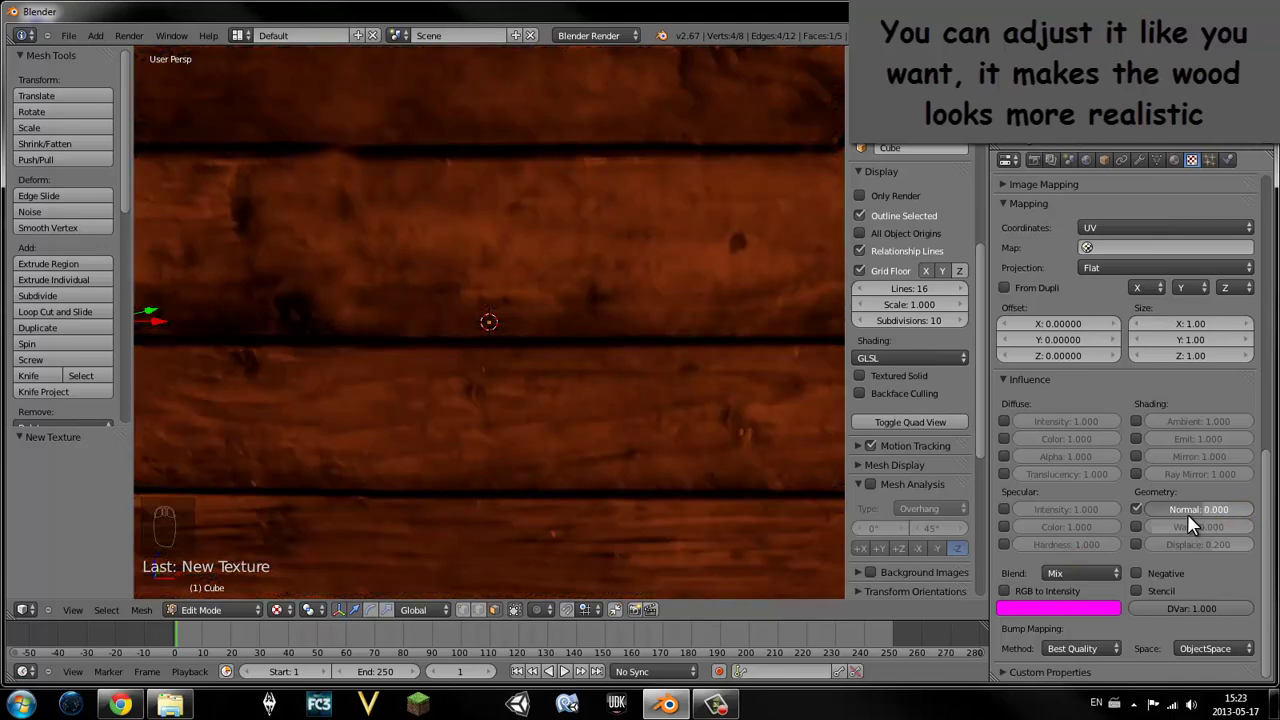
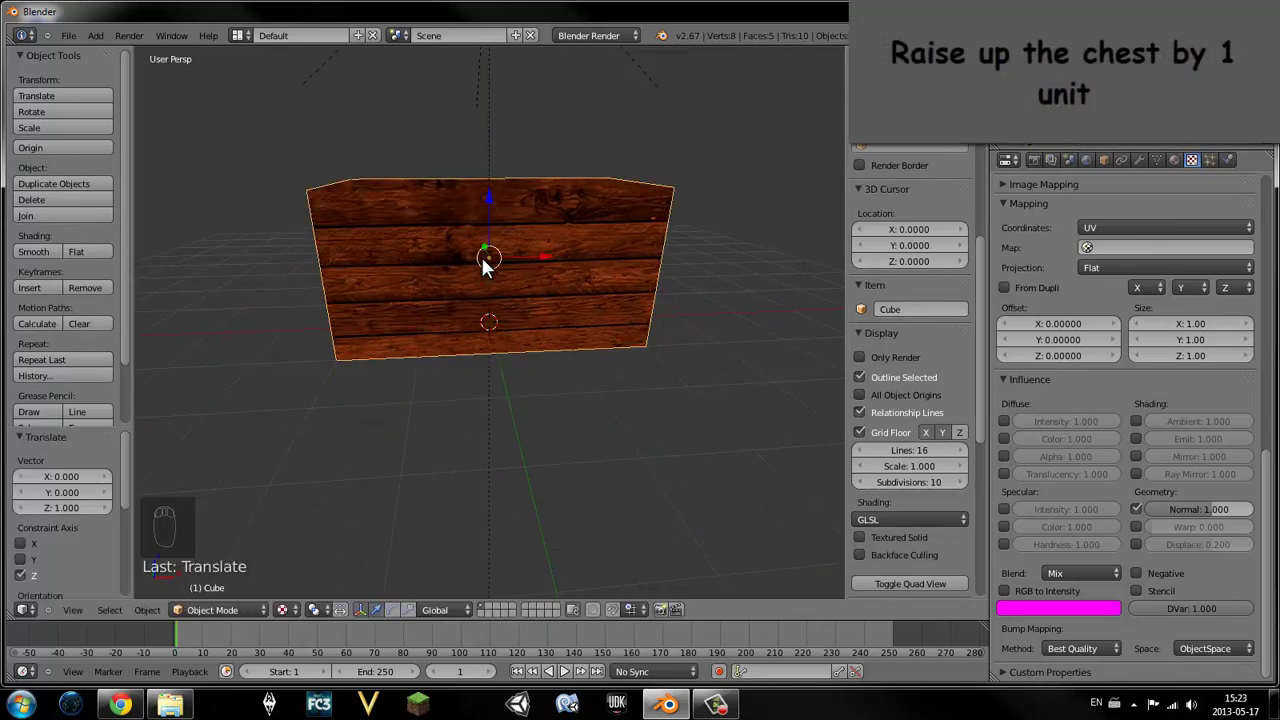
- Add a Solidify modifier with thickness 0.1 to the chest and apply it
left_click_drag(557, 255, 704, 278)
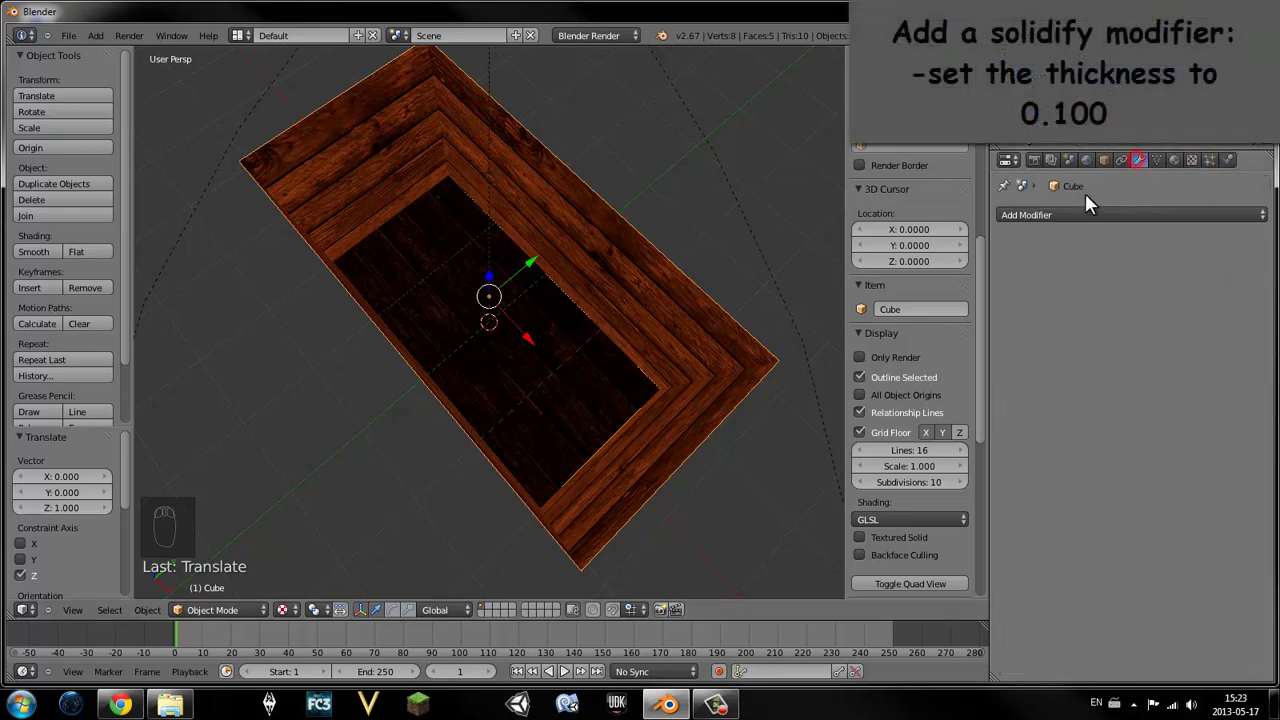
left_click_drag(901, 419, 936, 463)
left_click_drag(695, 338, 958, 284)
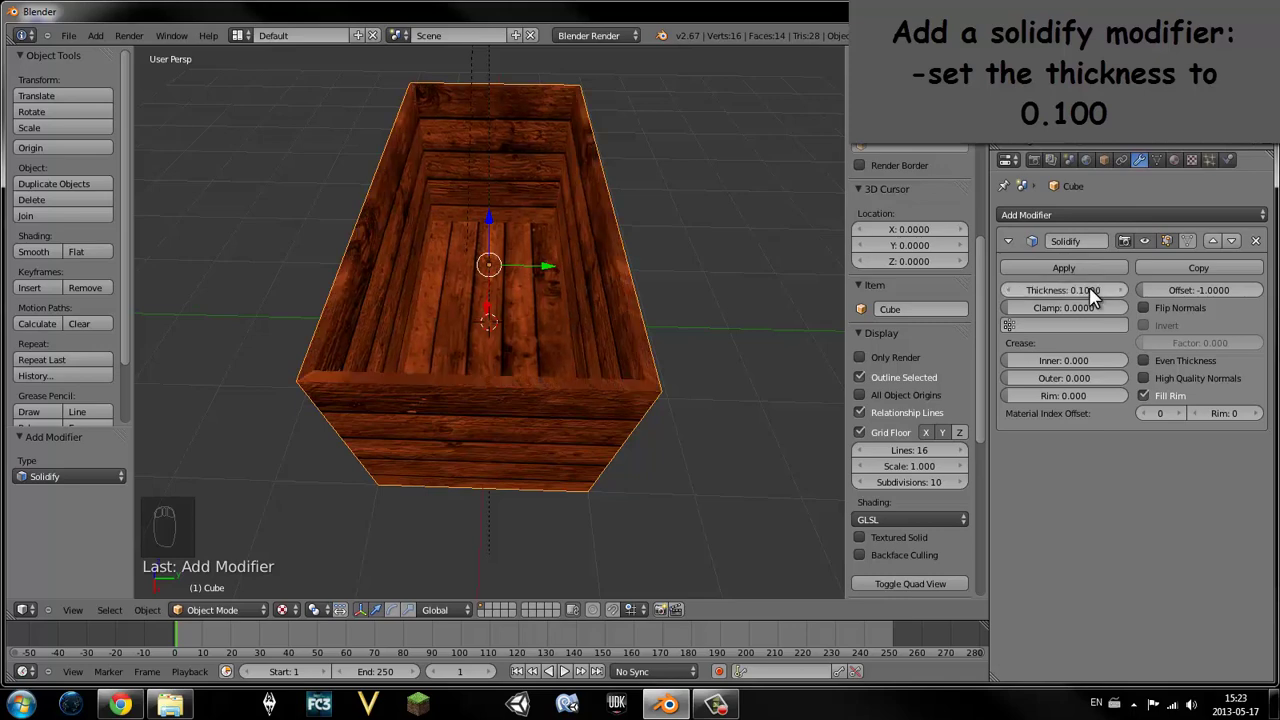
middle_click(549, 326)
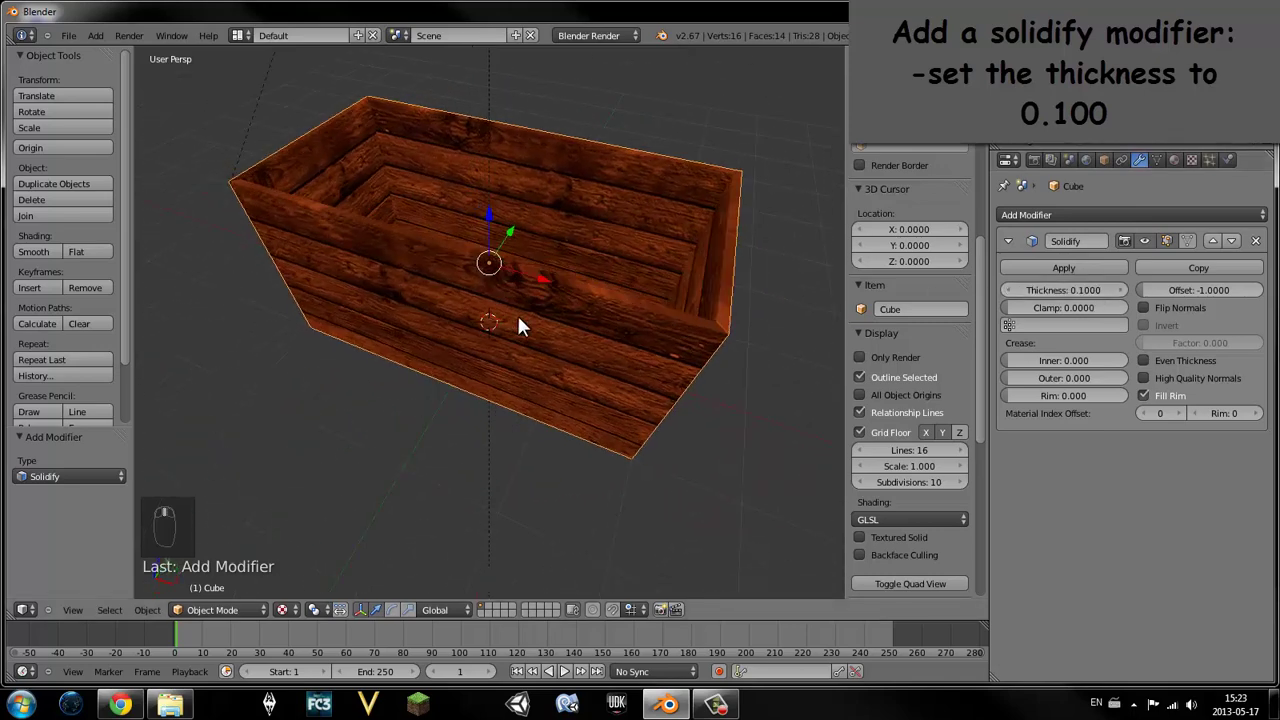
left_click(1090, 282)
- View the thickened chest straight from the side in right orthographic view
left_click_drag(712, 237, 661, 246)
key("KP_3")
key("KP_5")
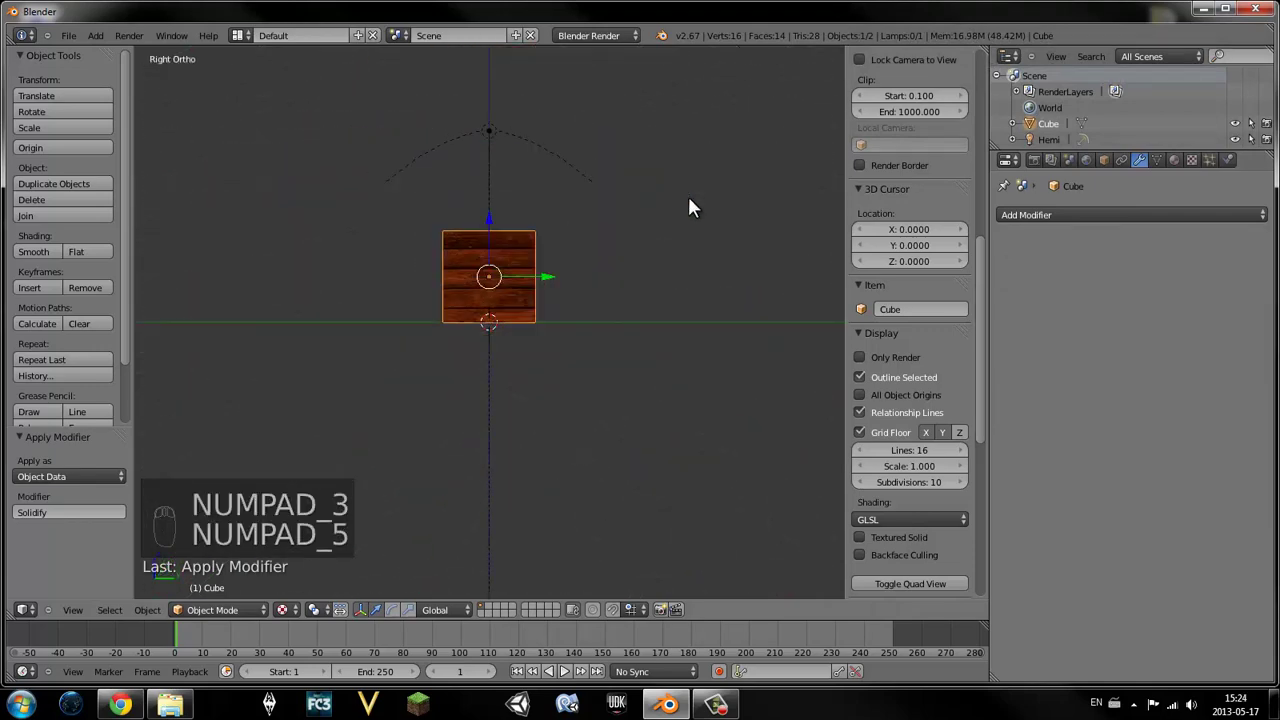
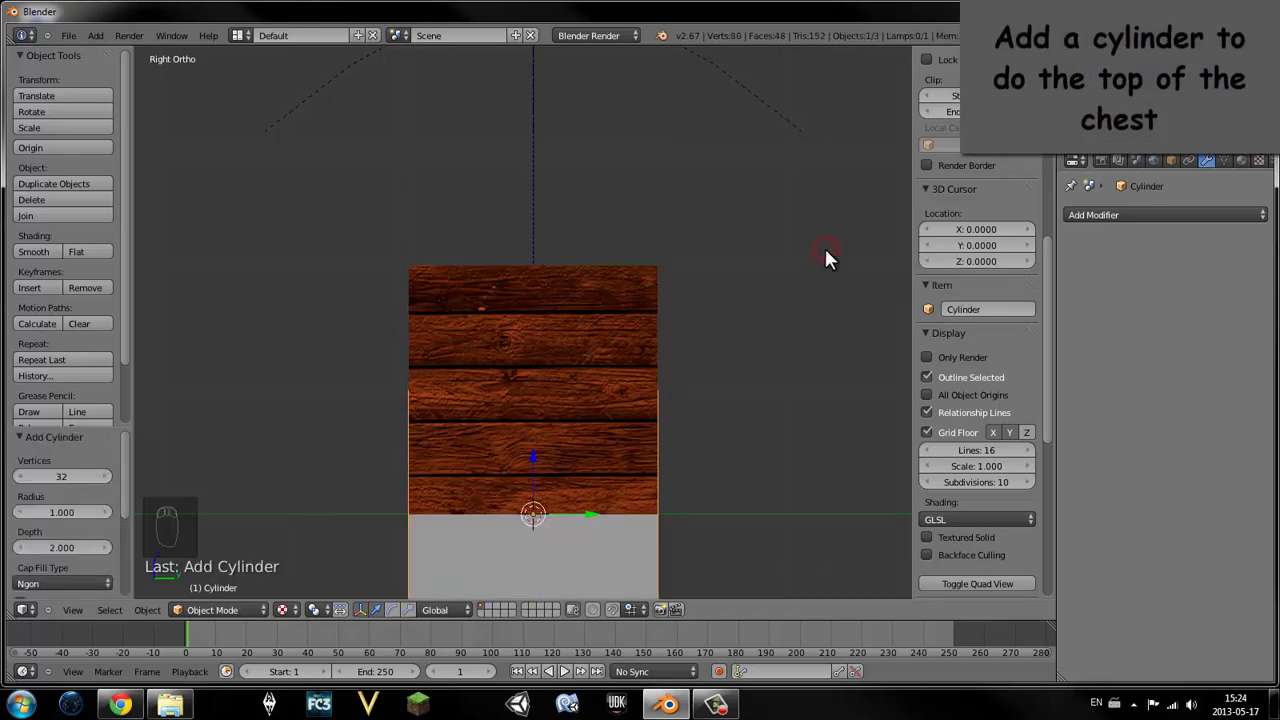
- Rotate the new half-cylinder lid shape 90 degrees onto its side
left_click_drag(834, 256, 589, 488)
left_click_drag(589, 488, 664, 385)
left_click_drag(662, 390, 719, 375)
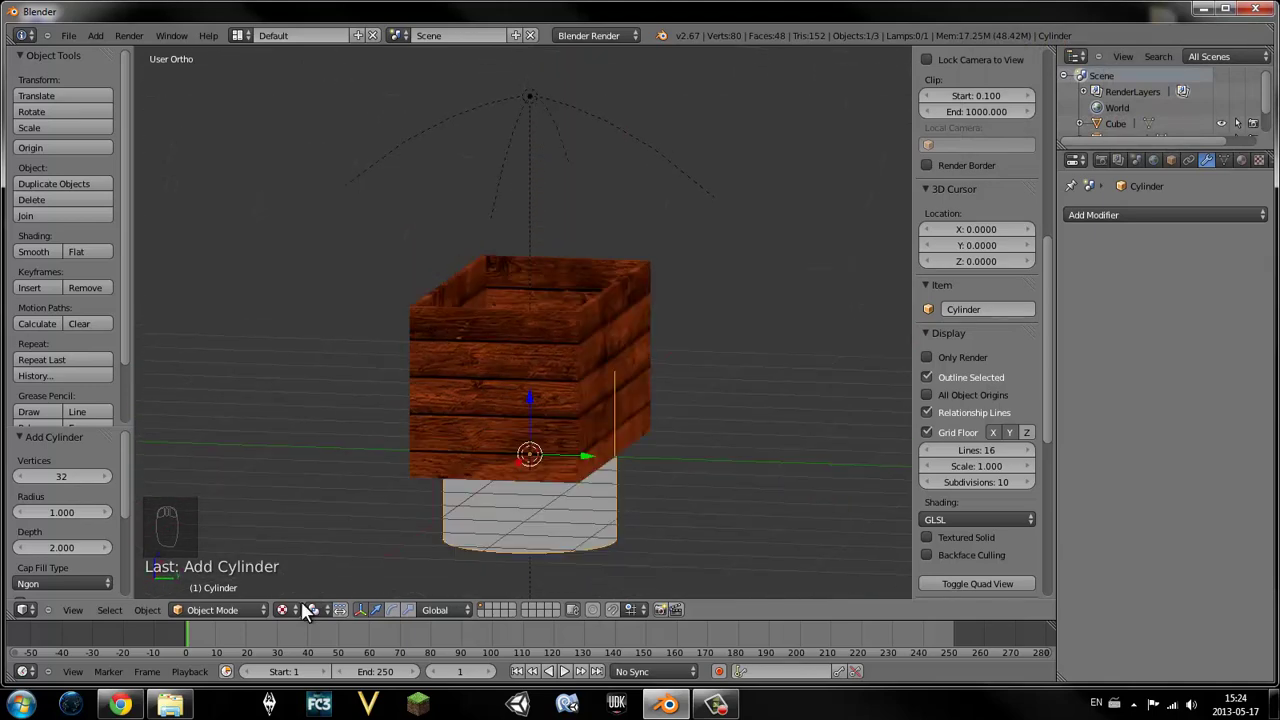
left_click_drag(286, 622, 549, 503)
middle_click(549, 503)
left_click_drag(549, 503, 564, 500)
key("KP_3")
left_click_drag(666, 440, 400, 616)
left_click_drag(407, 604, 498, 443)
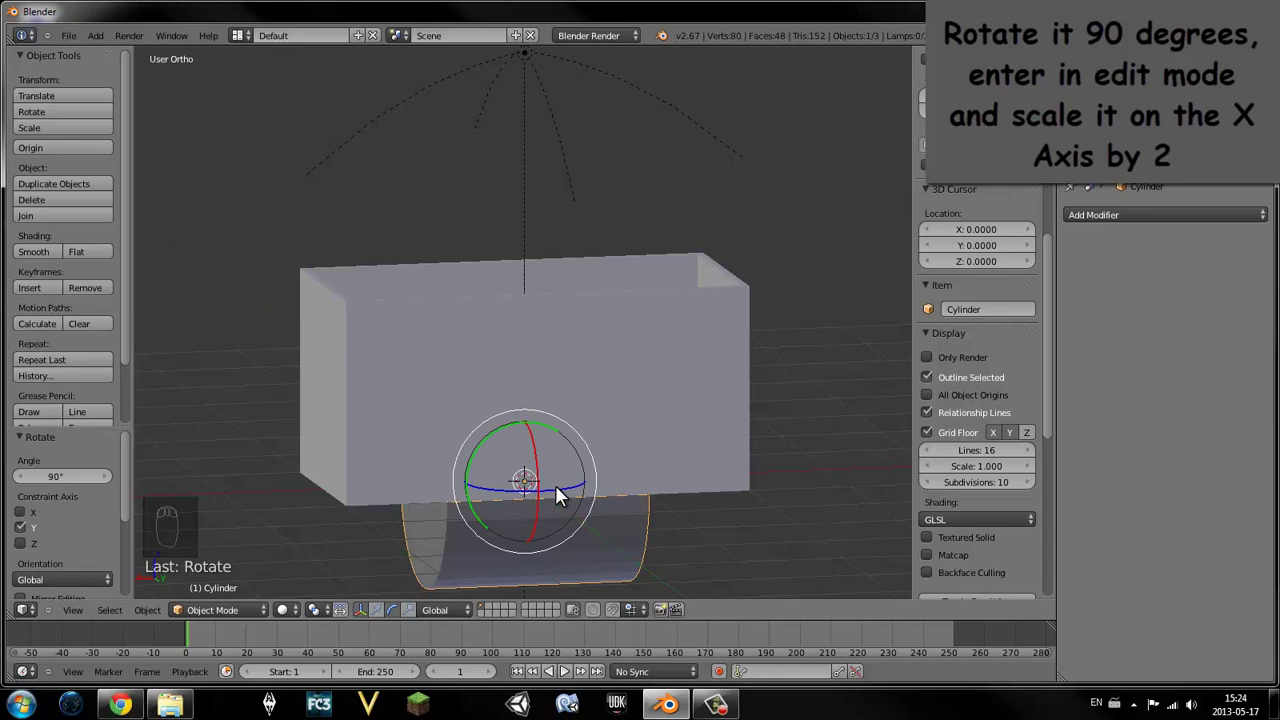
- In Edit Mode stretch the half cylinder to twice its length along X
key("Tab")
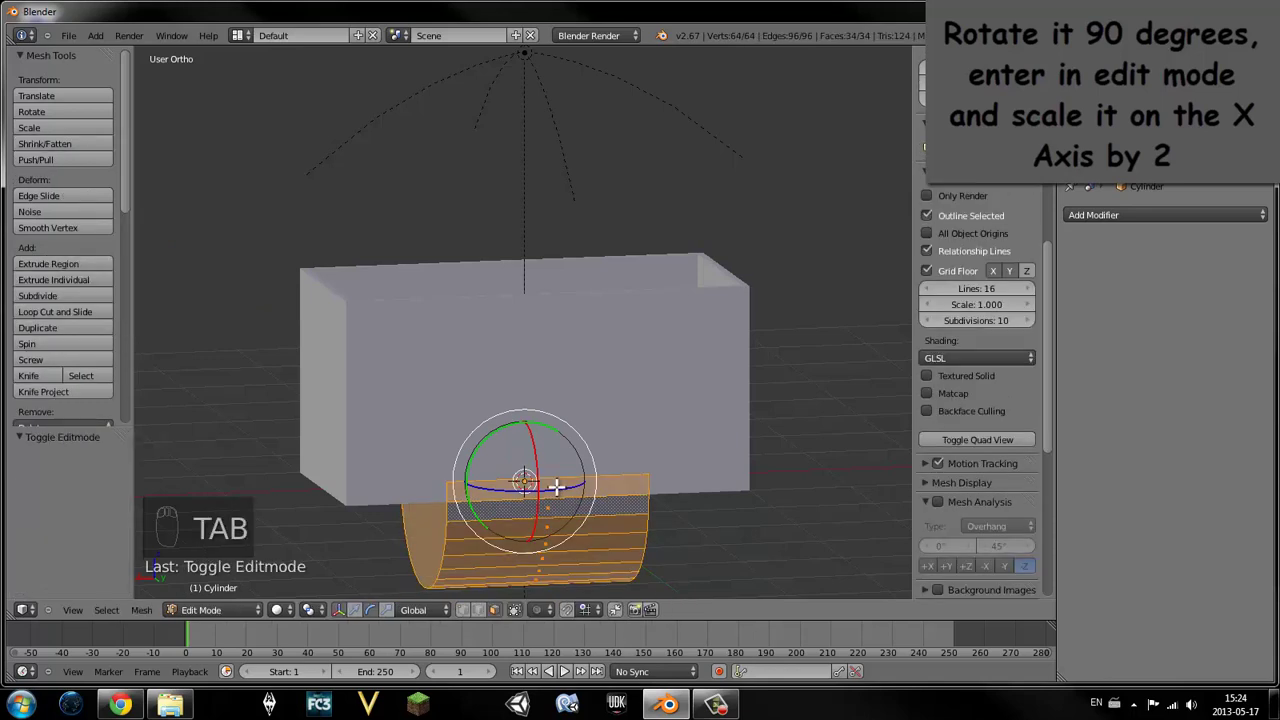
key("s")
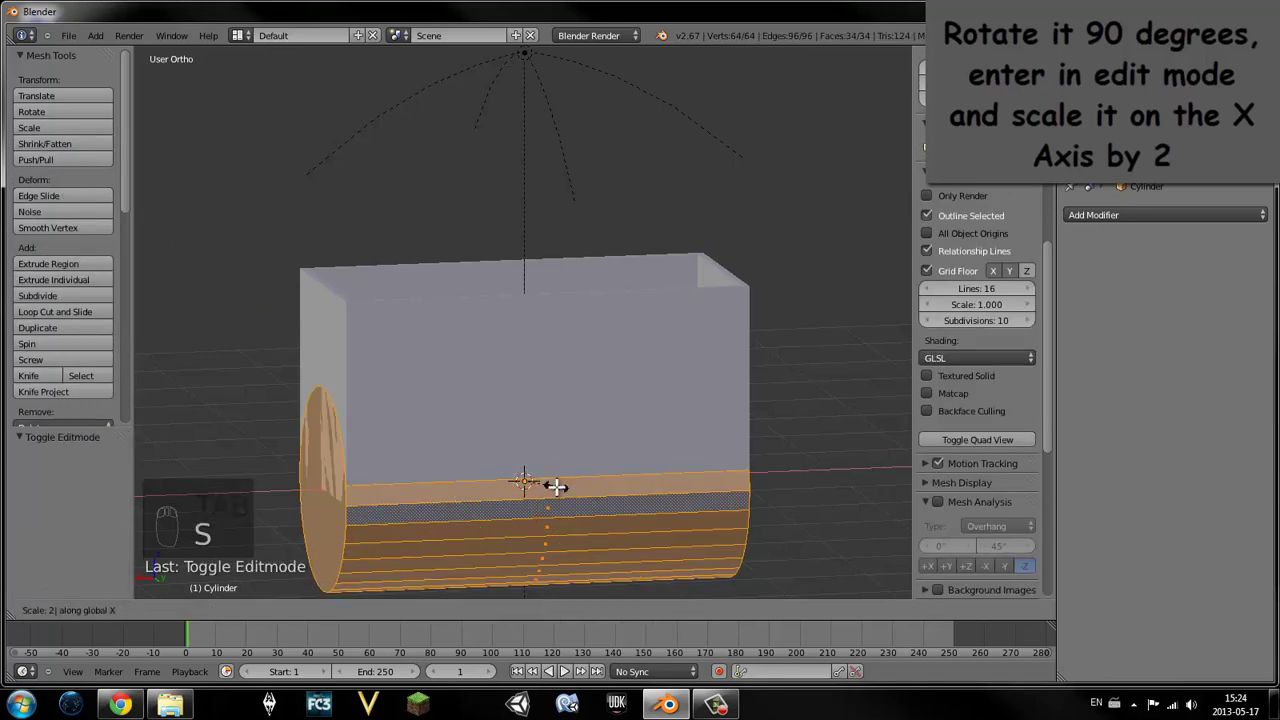
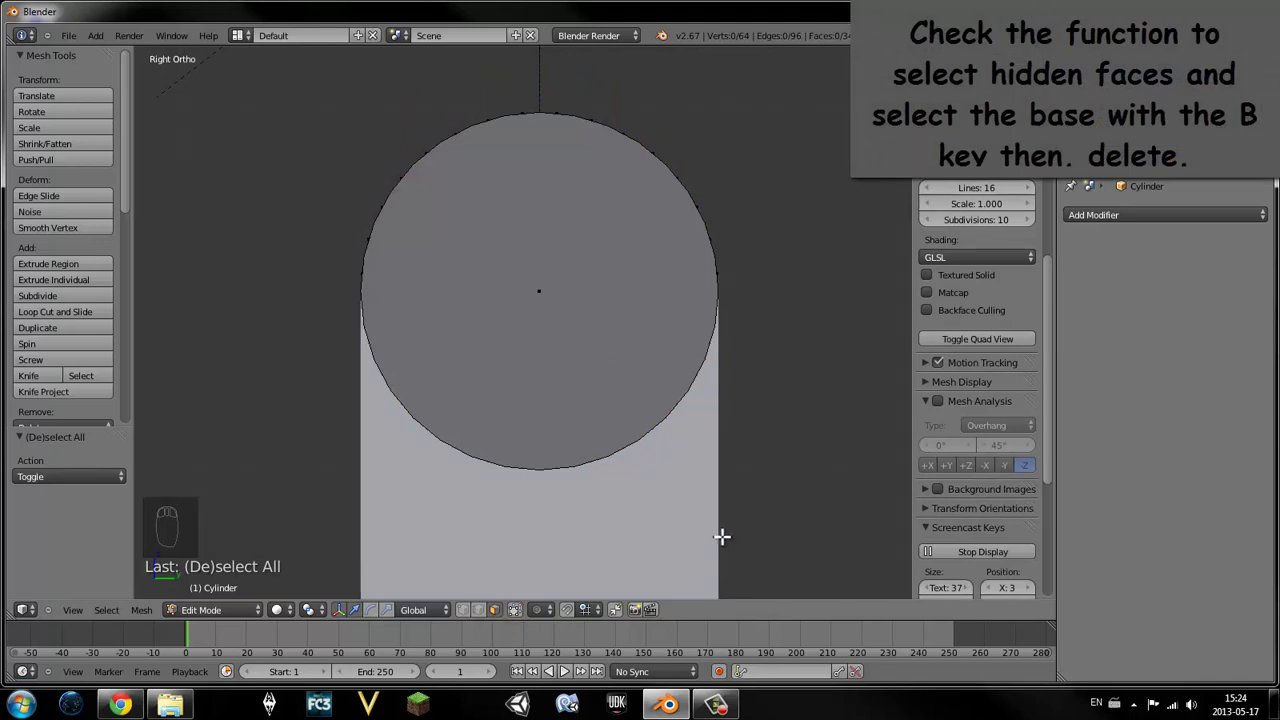
- Box-select the half cylinder's flat base faces and delete them
key("b")
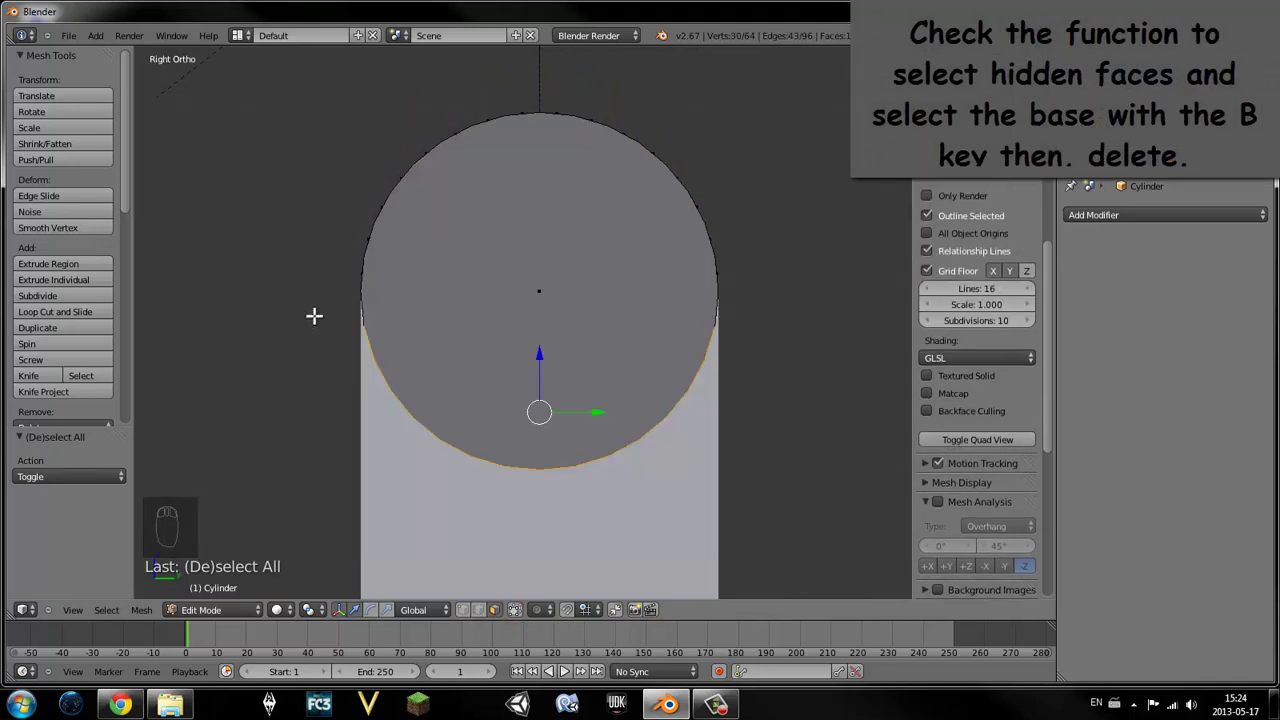
key("x")
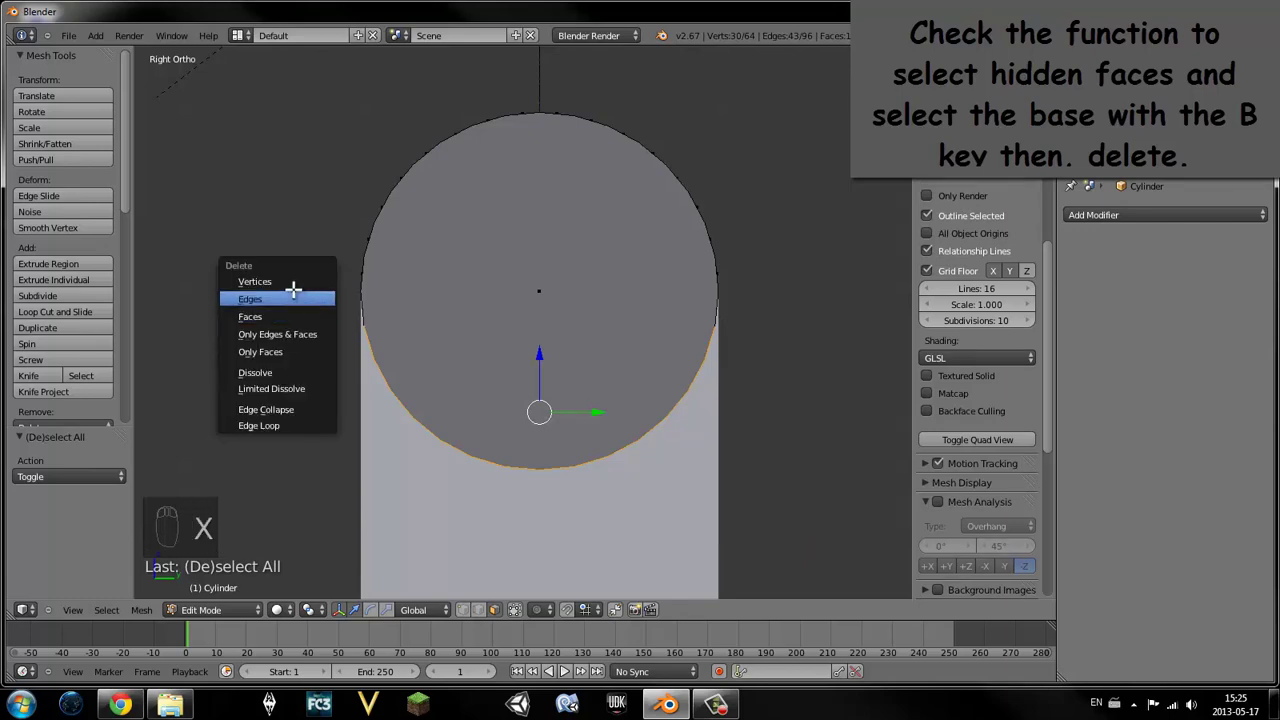
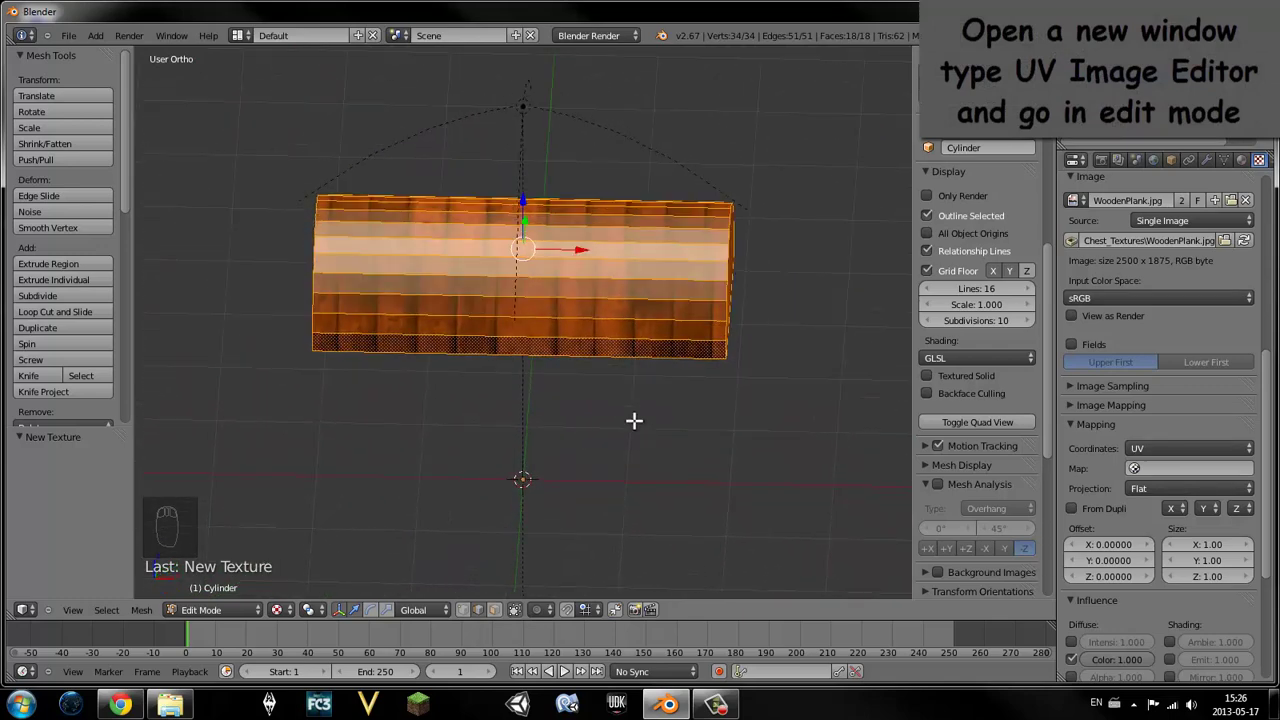
- Check the lid's texture, then select all its UVs and rotate the layout 90 degrees
key("Tab")
left_click_drag(660, 422, 565, 398)
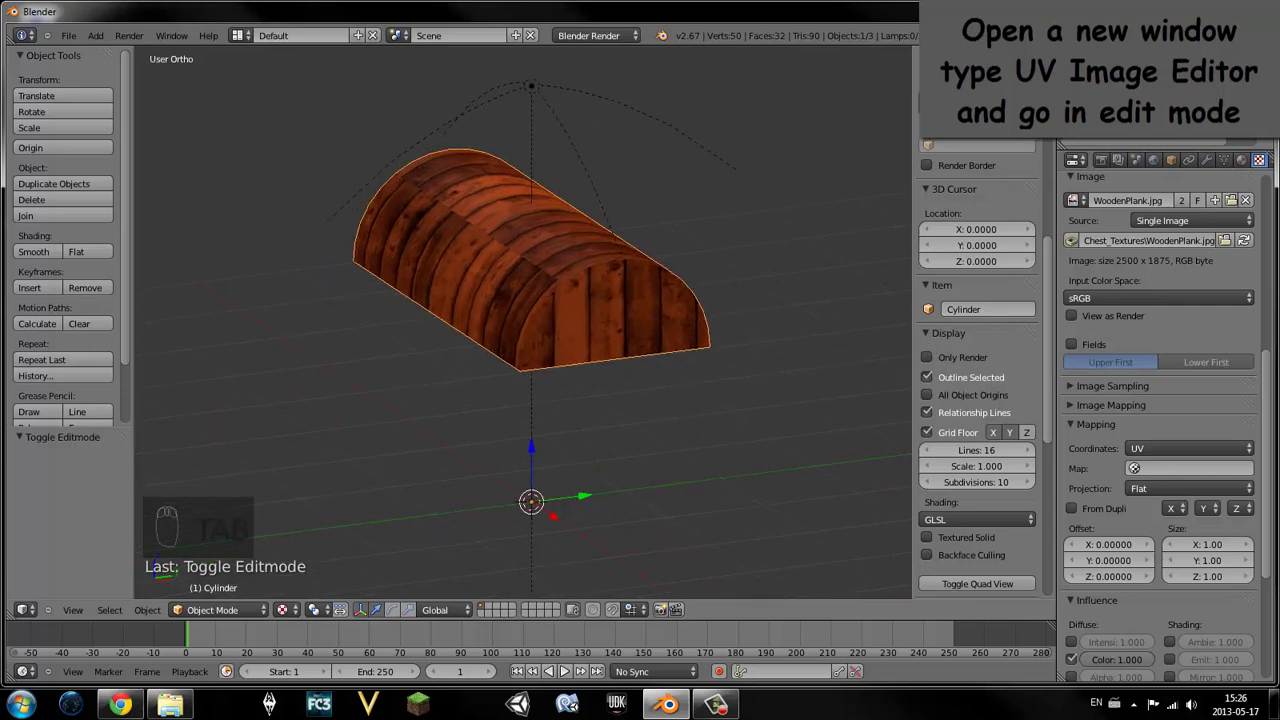
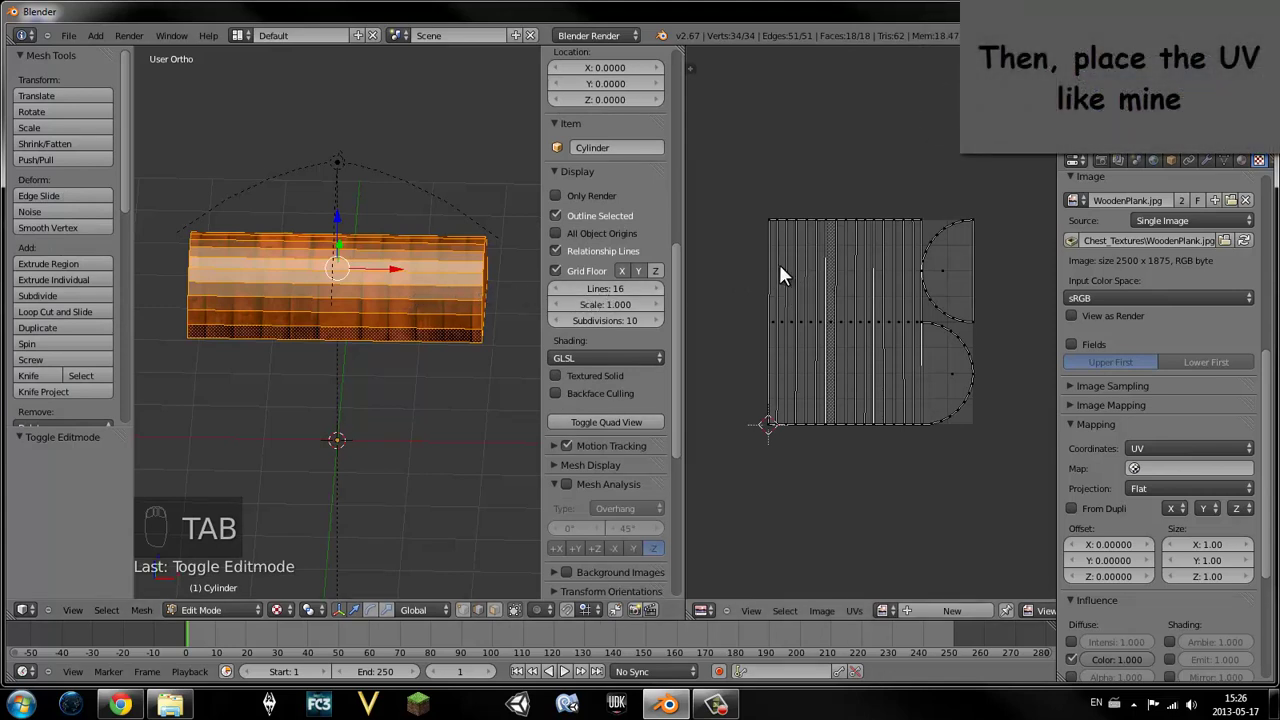
key("a")
key("a")
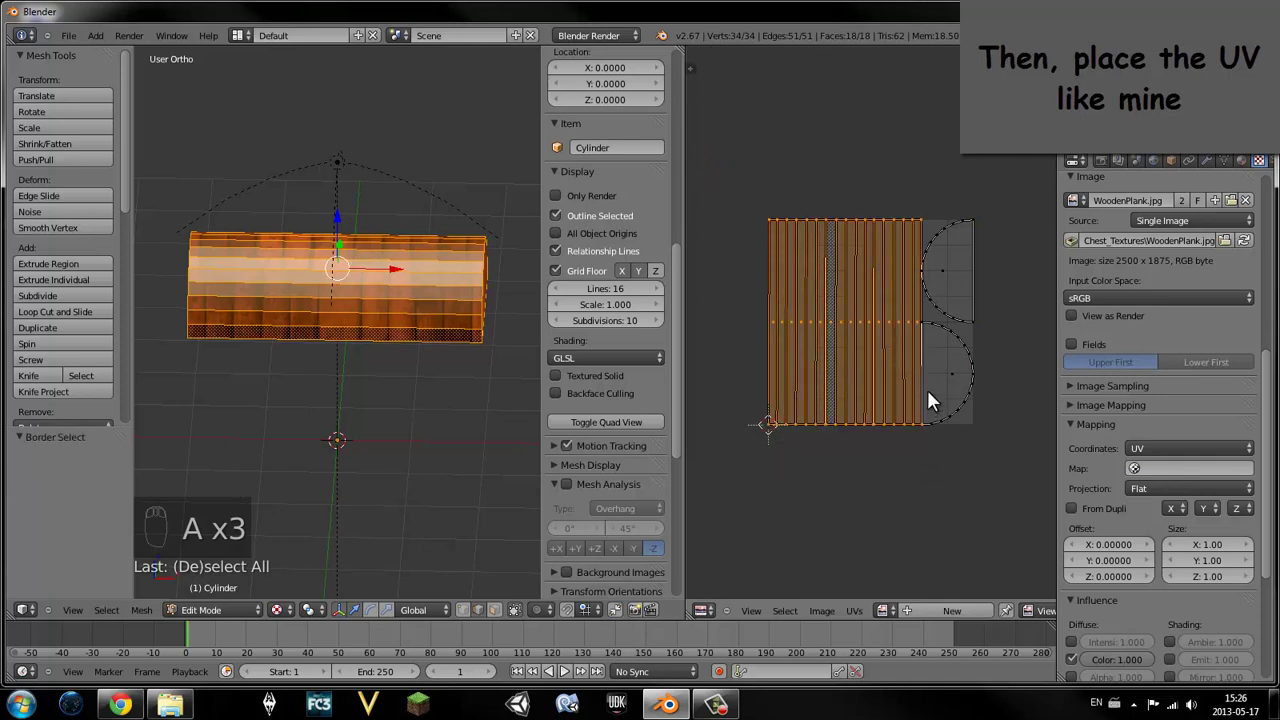
key("r")
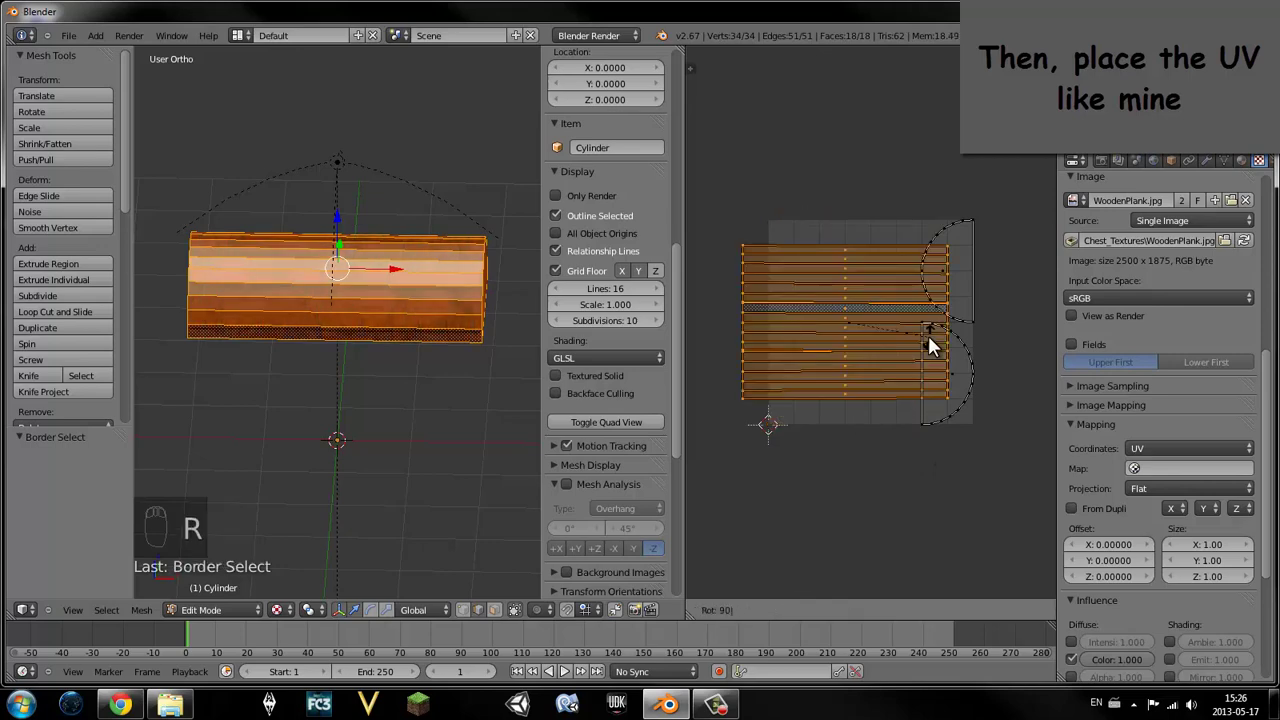
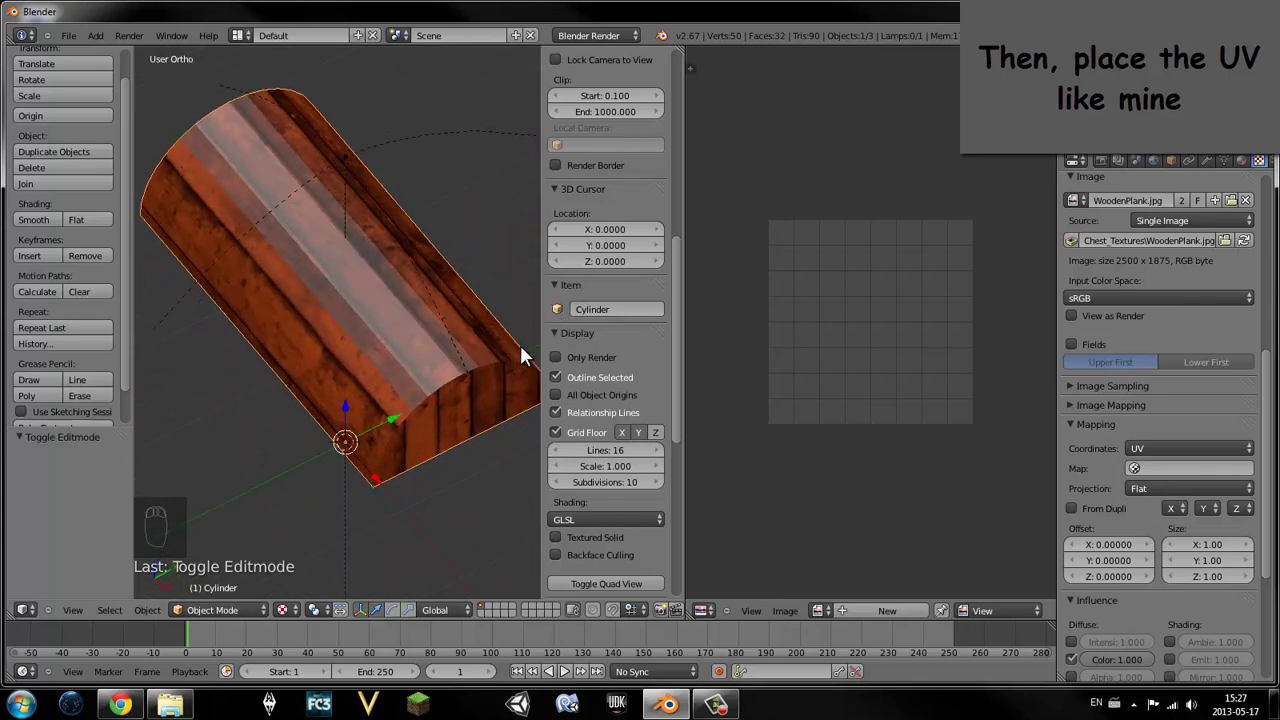
- Move the lid's UVs so the planks fit over the image
key("Tab")
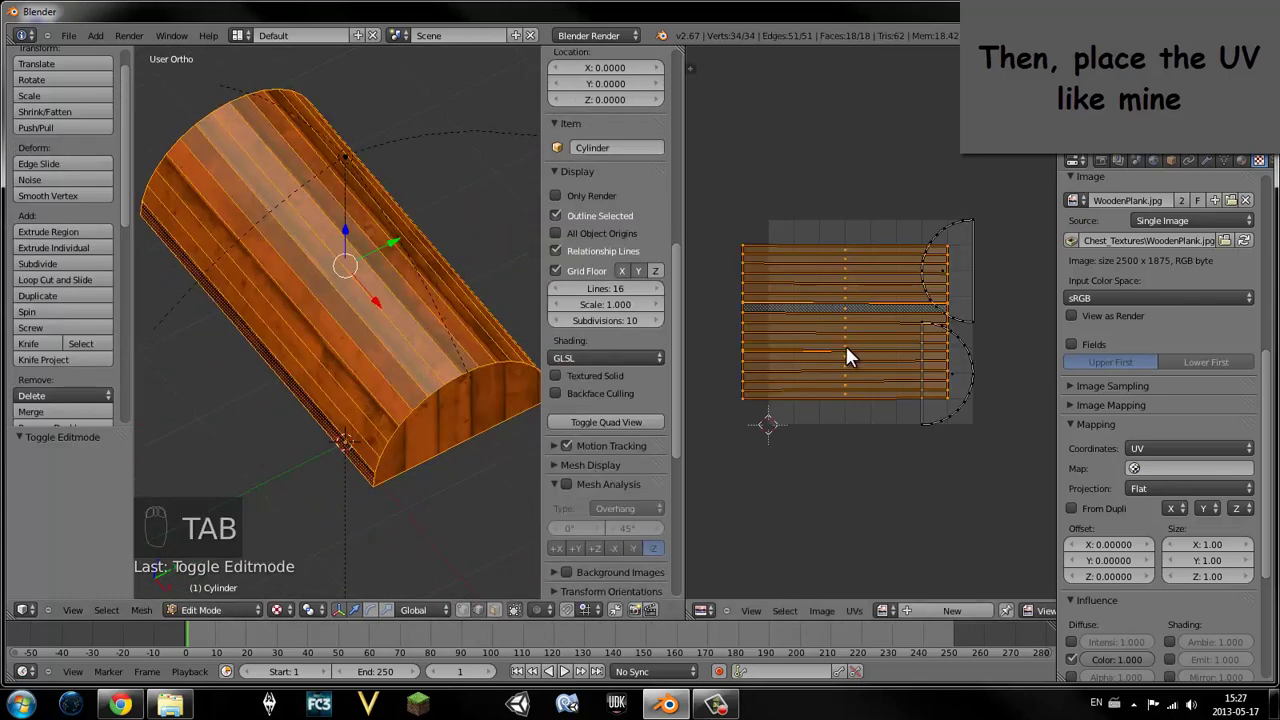
key("g")
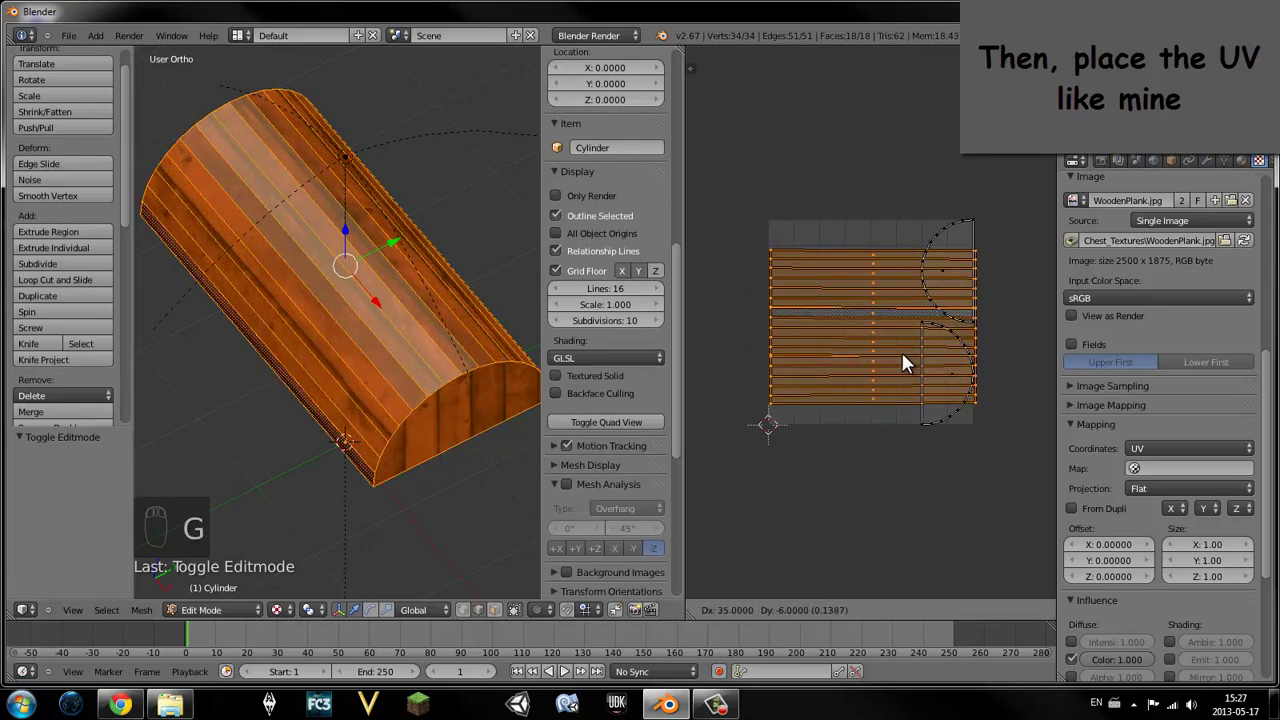
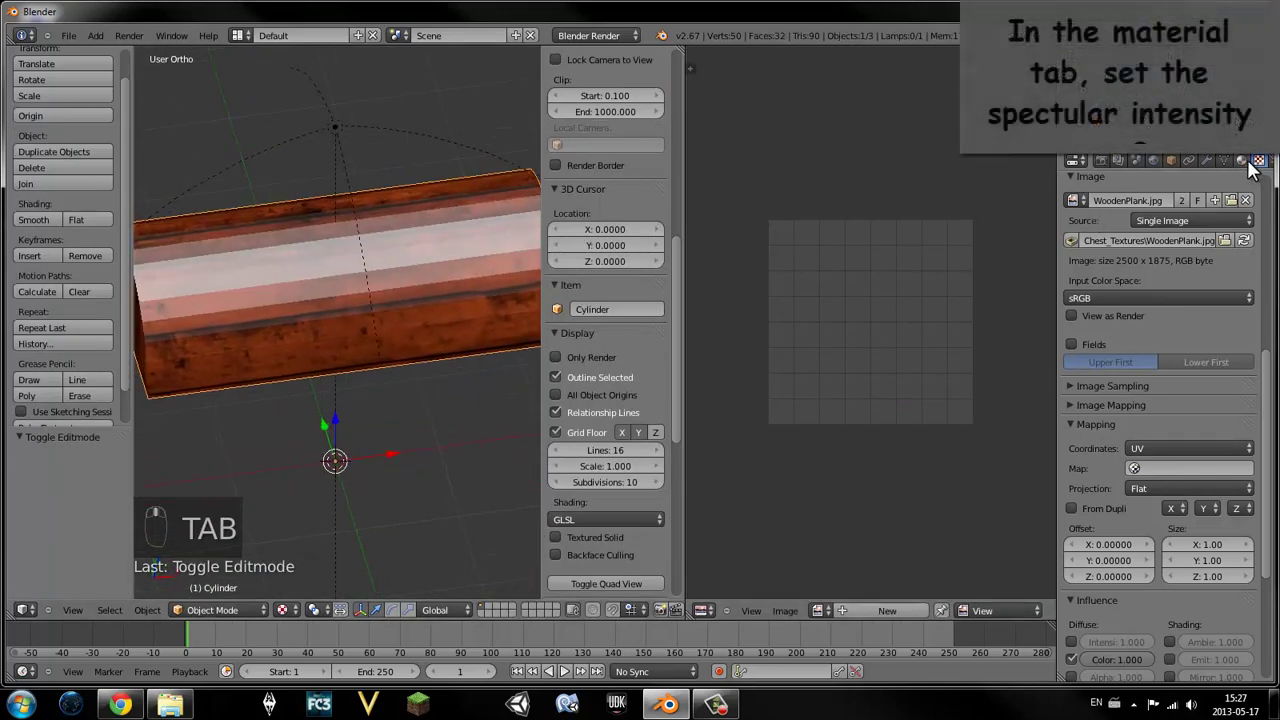
- Set the lid material's specular intensity to 0 and add a Solidify modifier of thickness 0.1
left_click_drag(1060, 554, 345, 366)
left_click_drag(345, 366, 493, 390)
middle_click(583, 354)
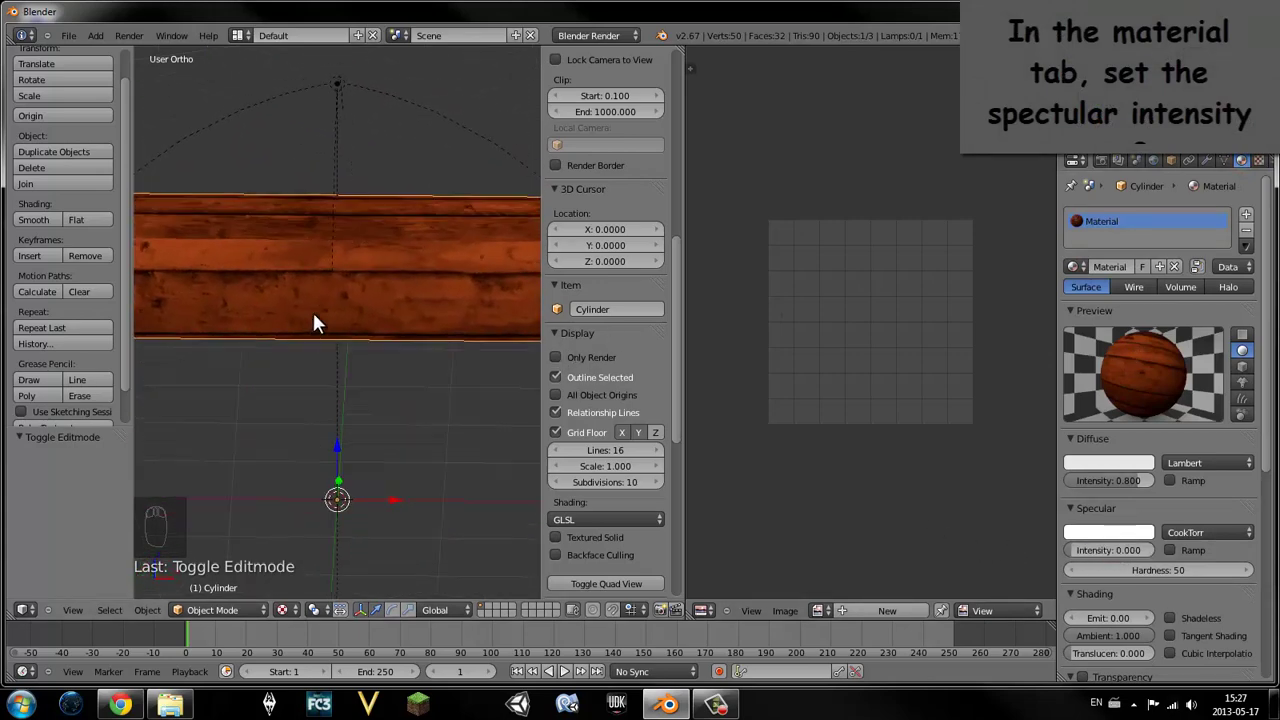
key("Tab")
key("Tab")
- Give the lid a Solidify thickness of 0.1, check it from both sides, and unhide the chest body
left_click_drag(385, 262, 1161, 213)
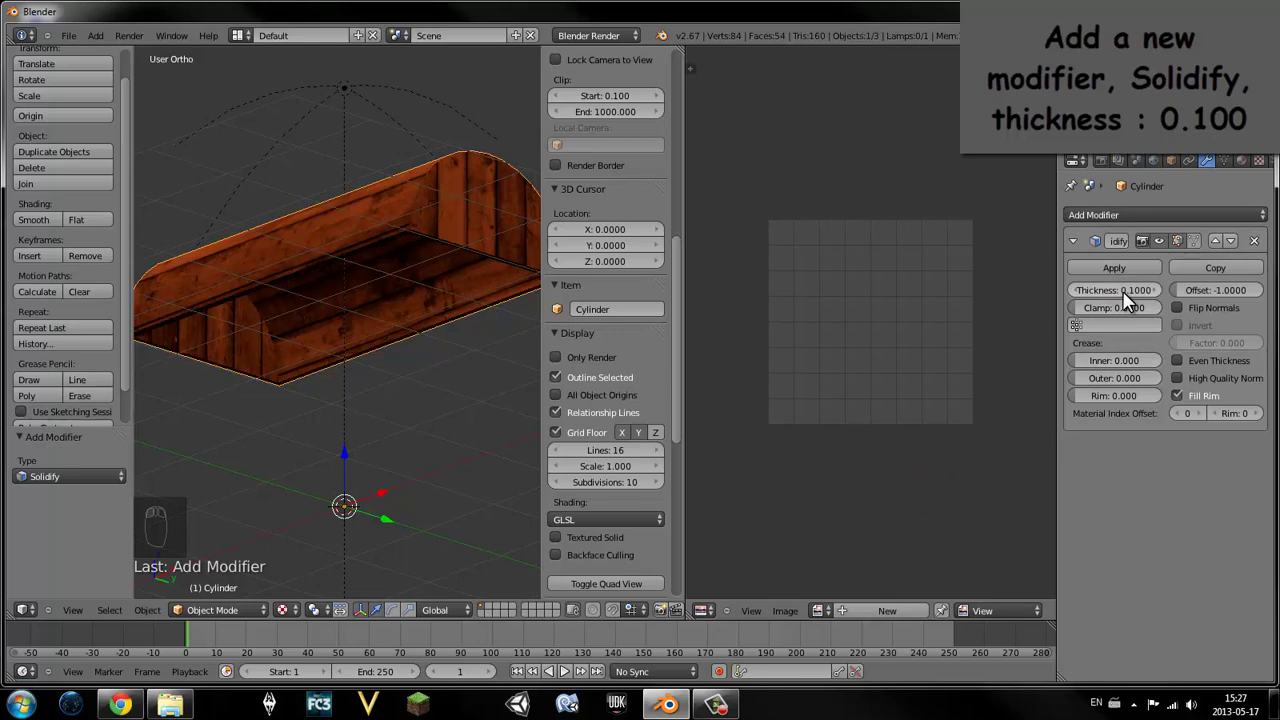
middle_click(468, 419)
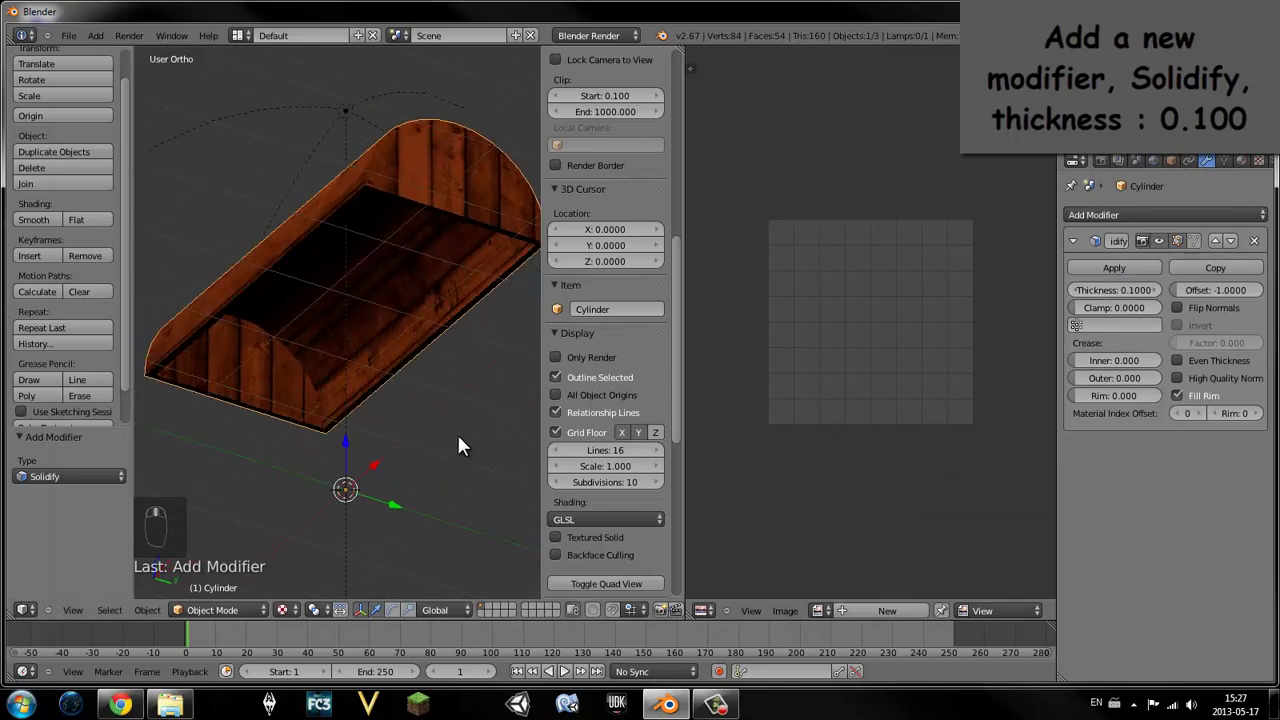
middle_click(503, 516)
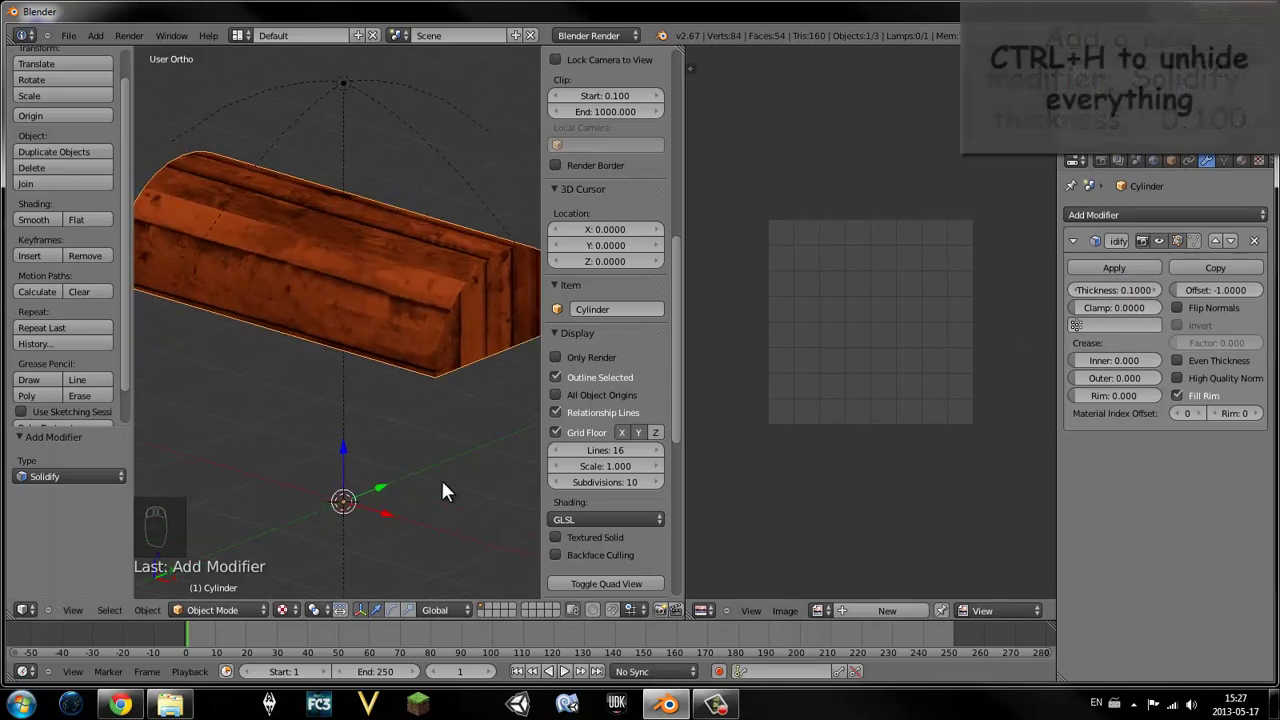
key("alt+h")
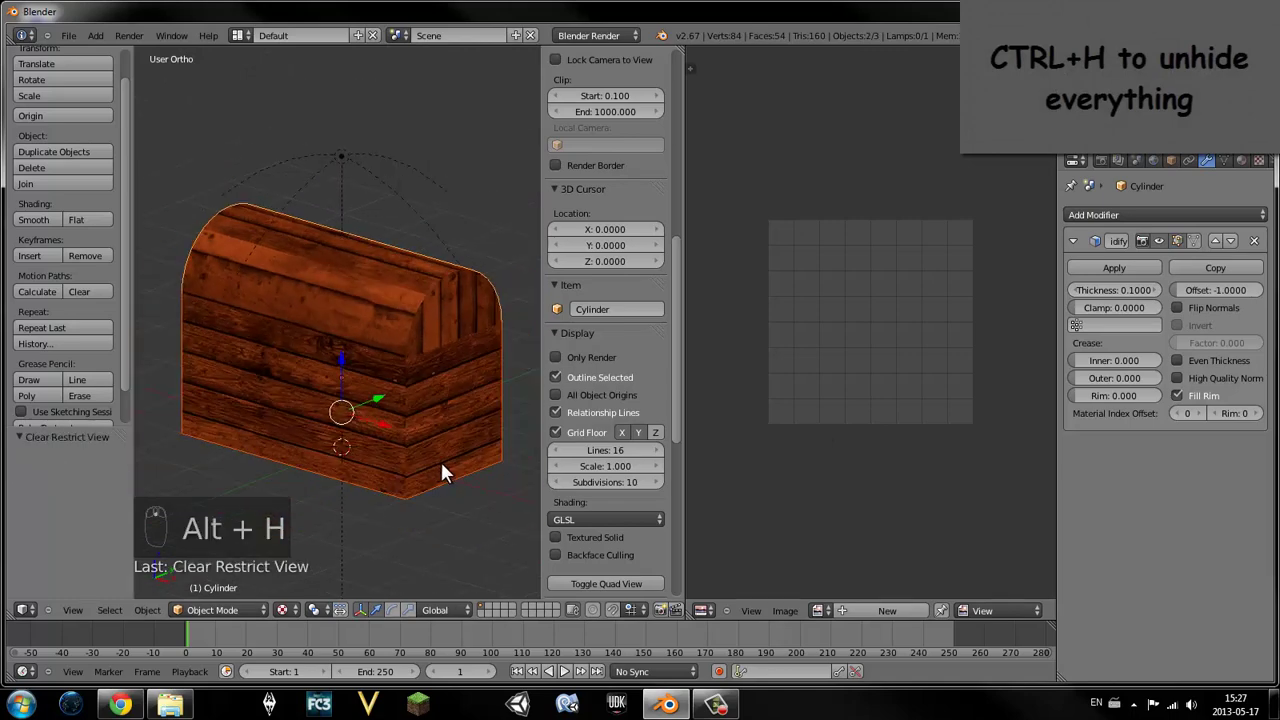
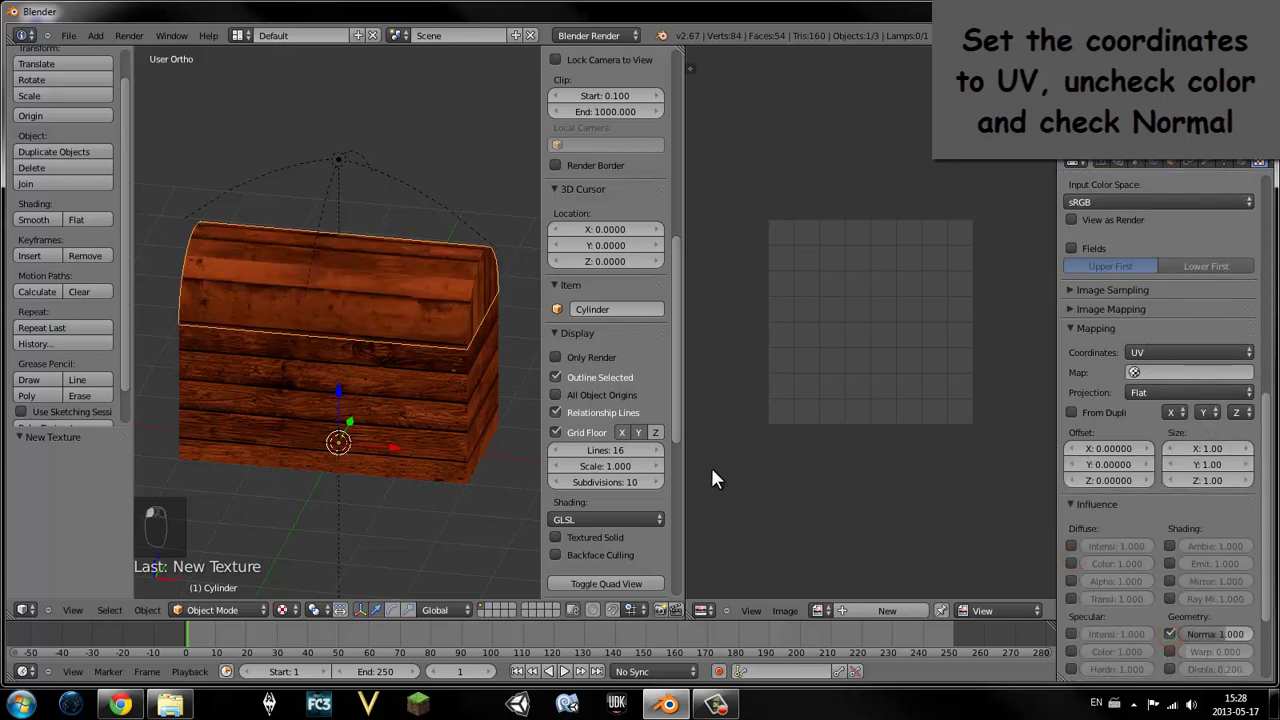
- Inspect the lid's bumpy plank relief up close, then frame the chest front-on in a single view
left_click_drag(405, 344, 381, 364)
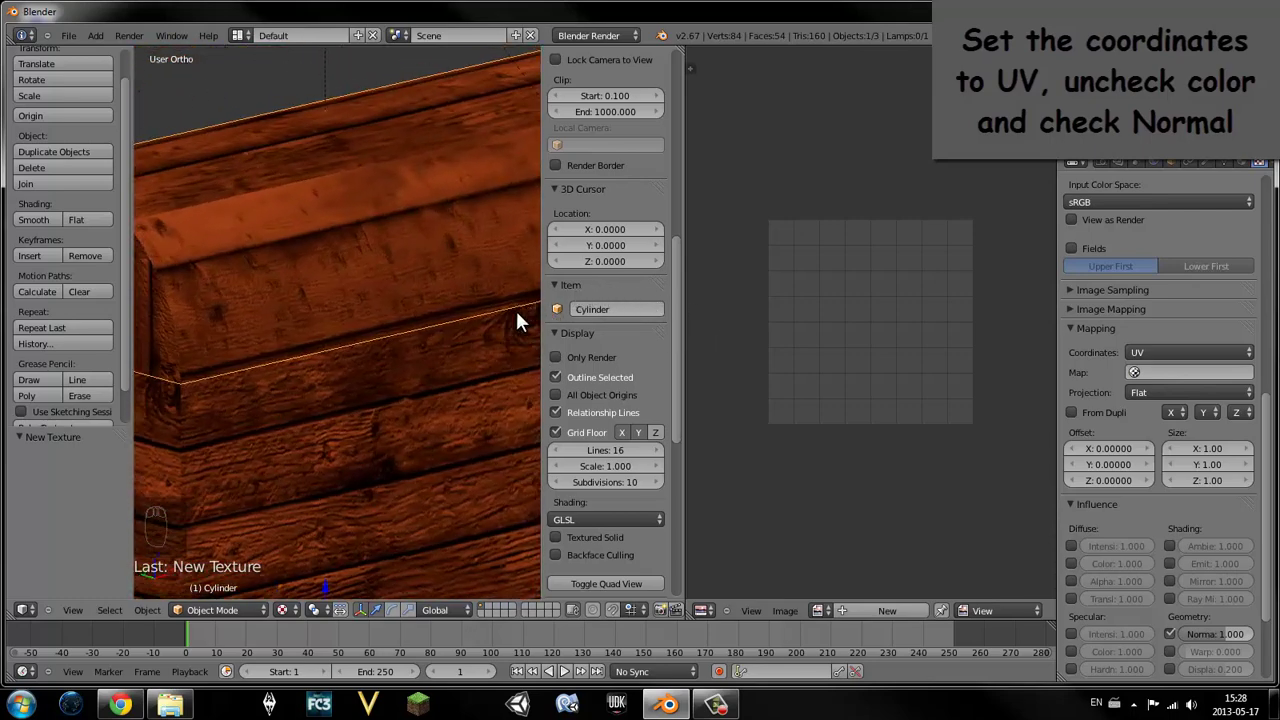
left_click_drag(1242, 642, 451, 355)
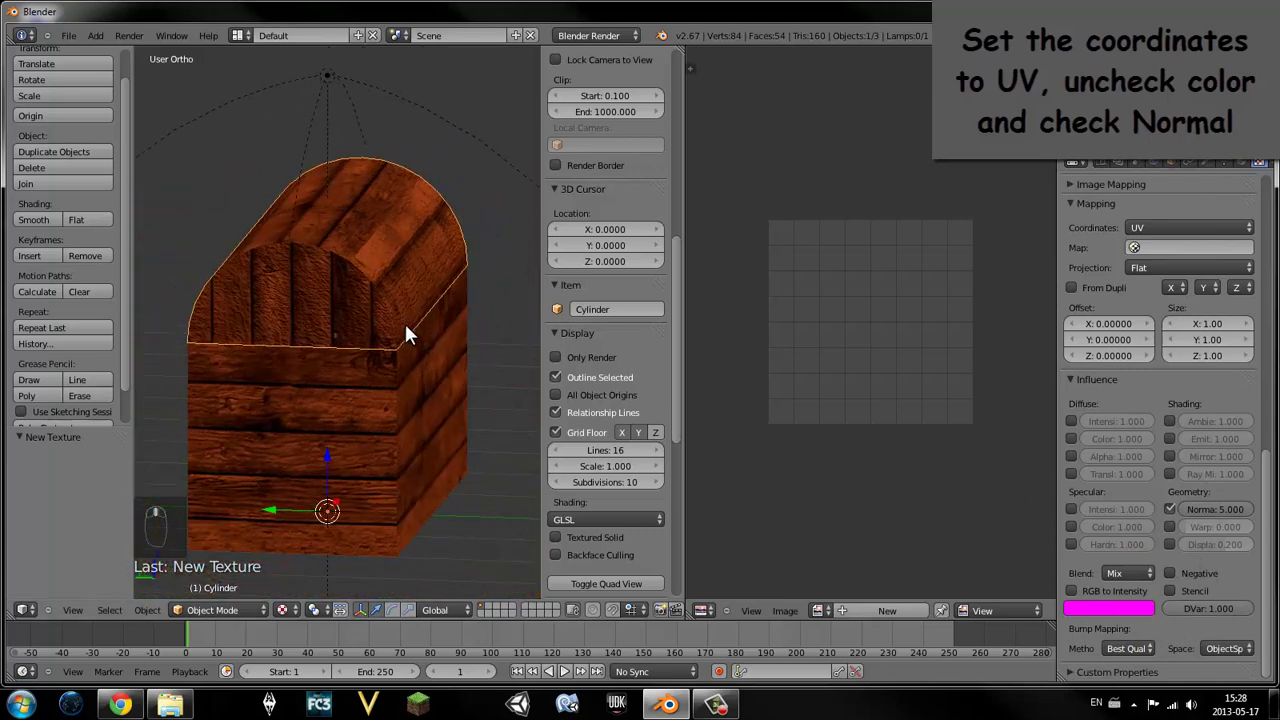
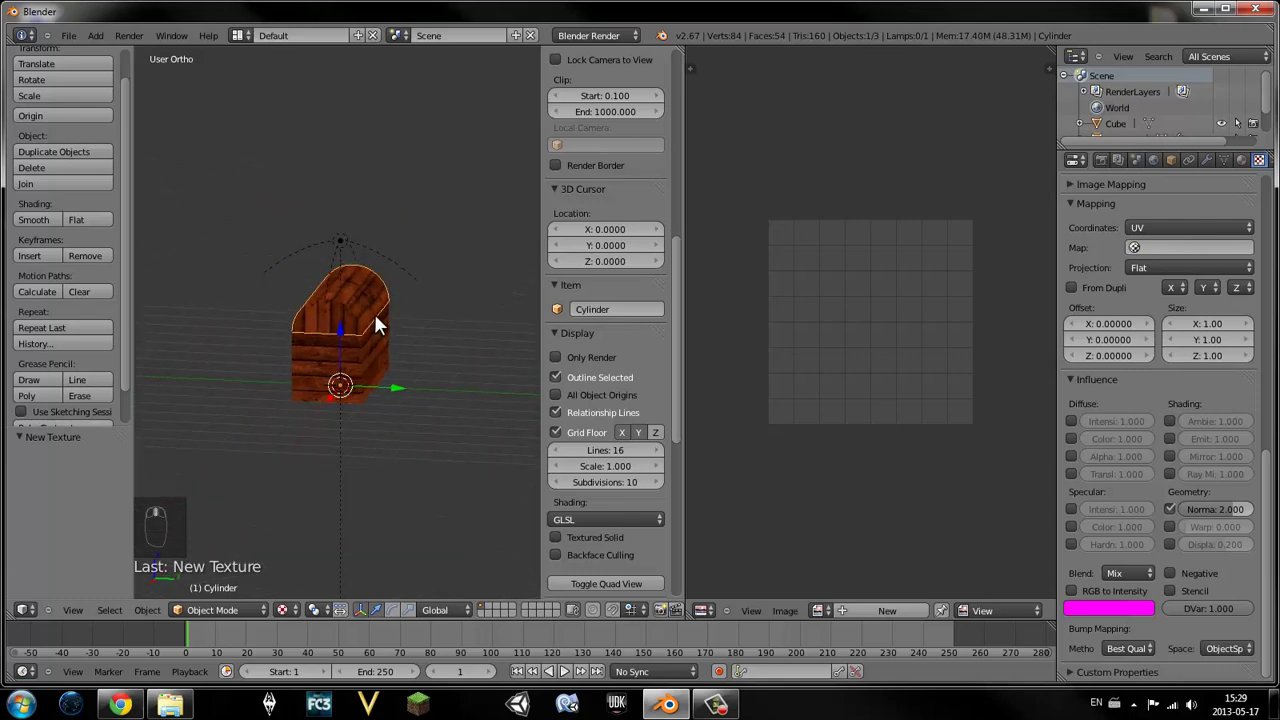
key("KP_3")
key("KP_1")
left_click_drag(389, 322, 690, 350)
left_click_drag(690, 350, 758, 349)
left_click_drag(712, 338, 1057, 380)
left_click_drag(1057, 380, 948, 251)
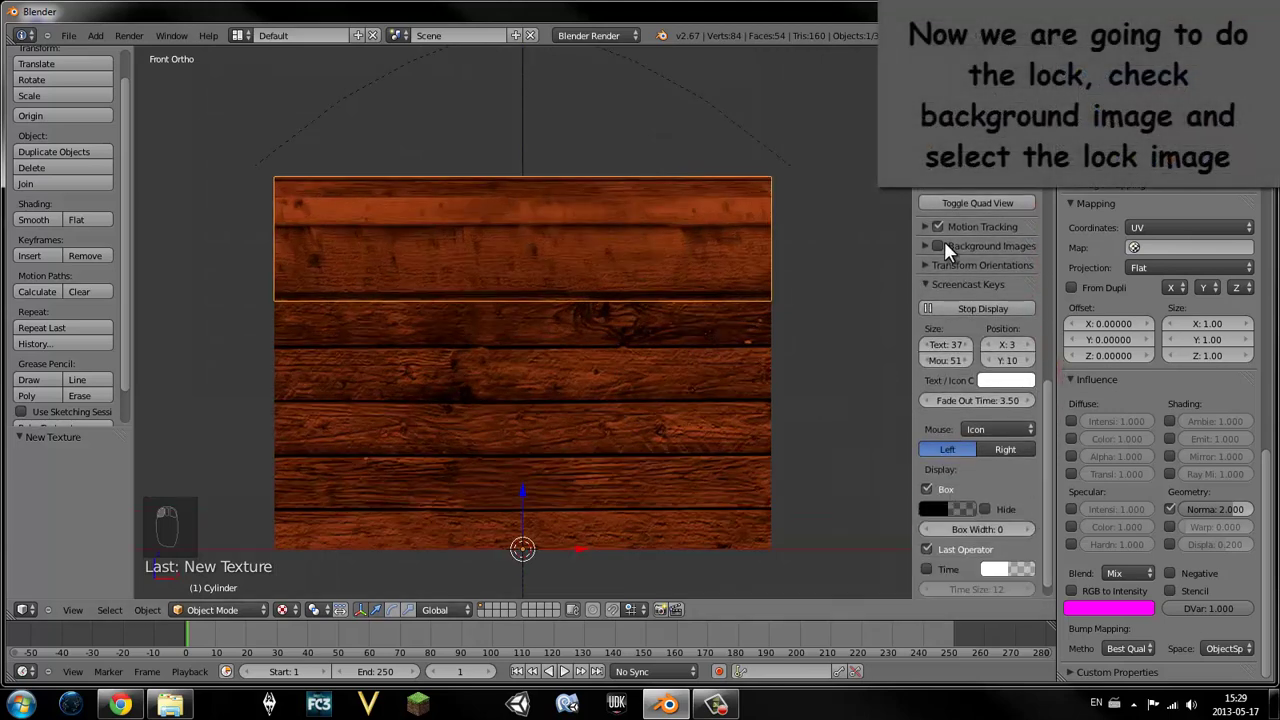
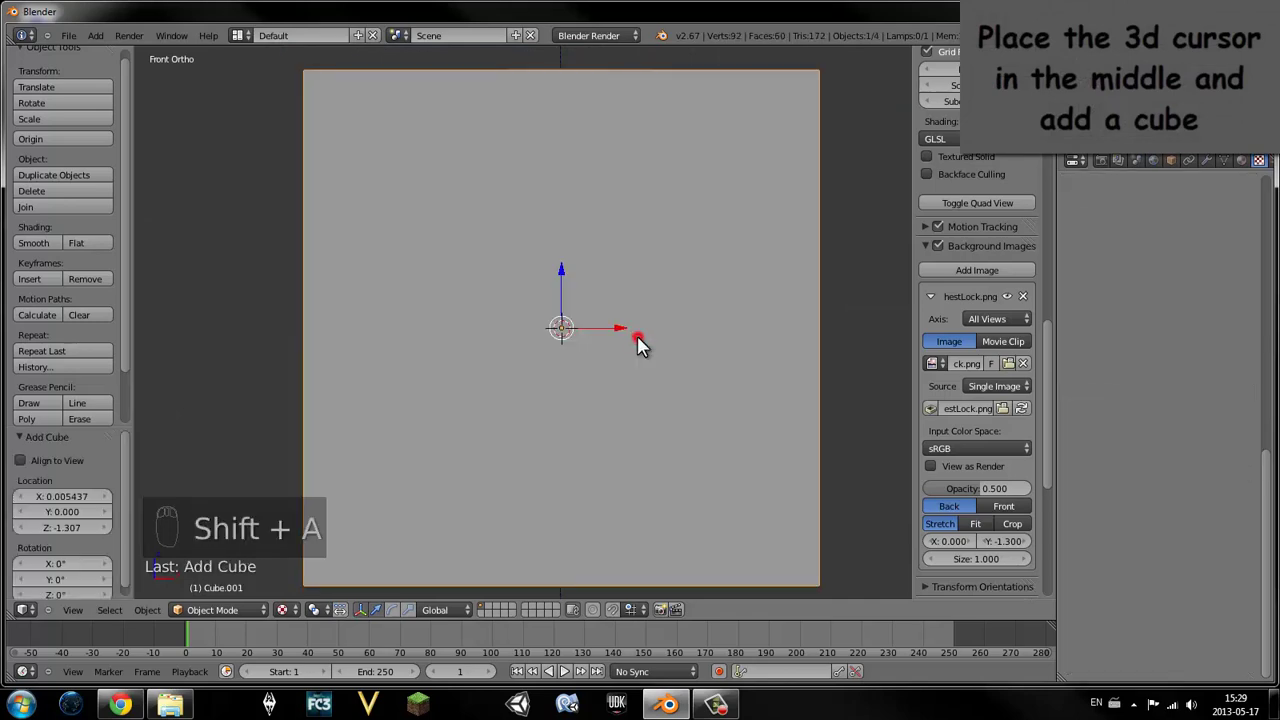
- Scale the new cube down in Edit Mode so it sits inside the lock plate outline
key("Tab")
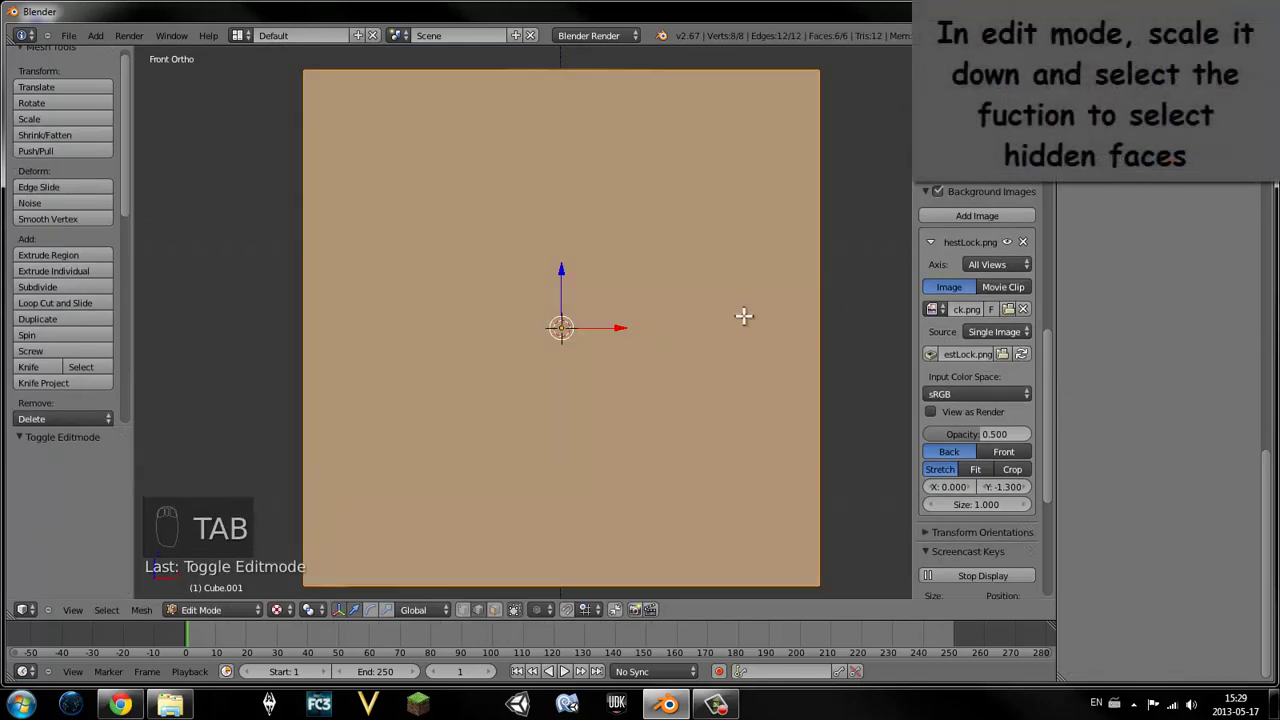
key("s")
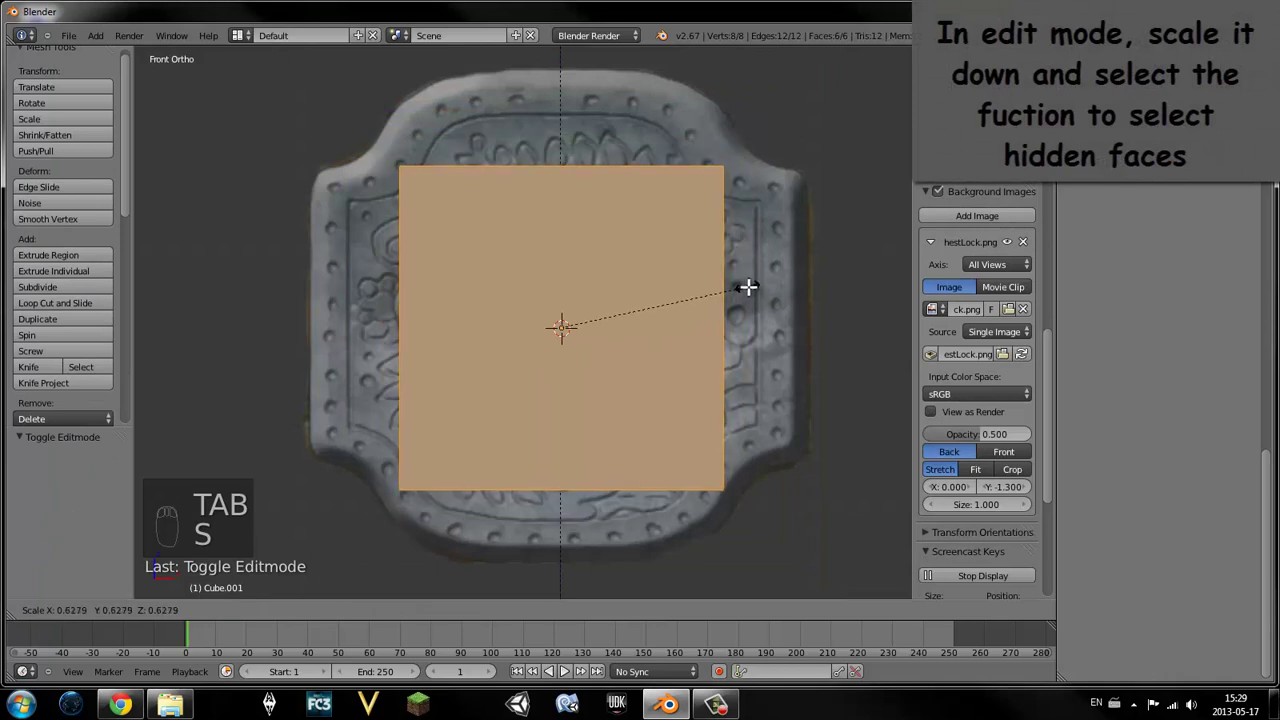
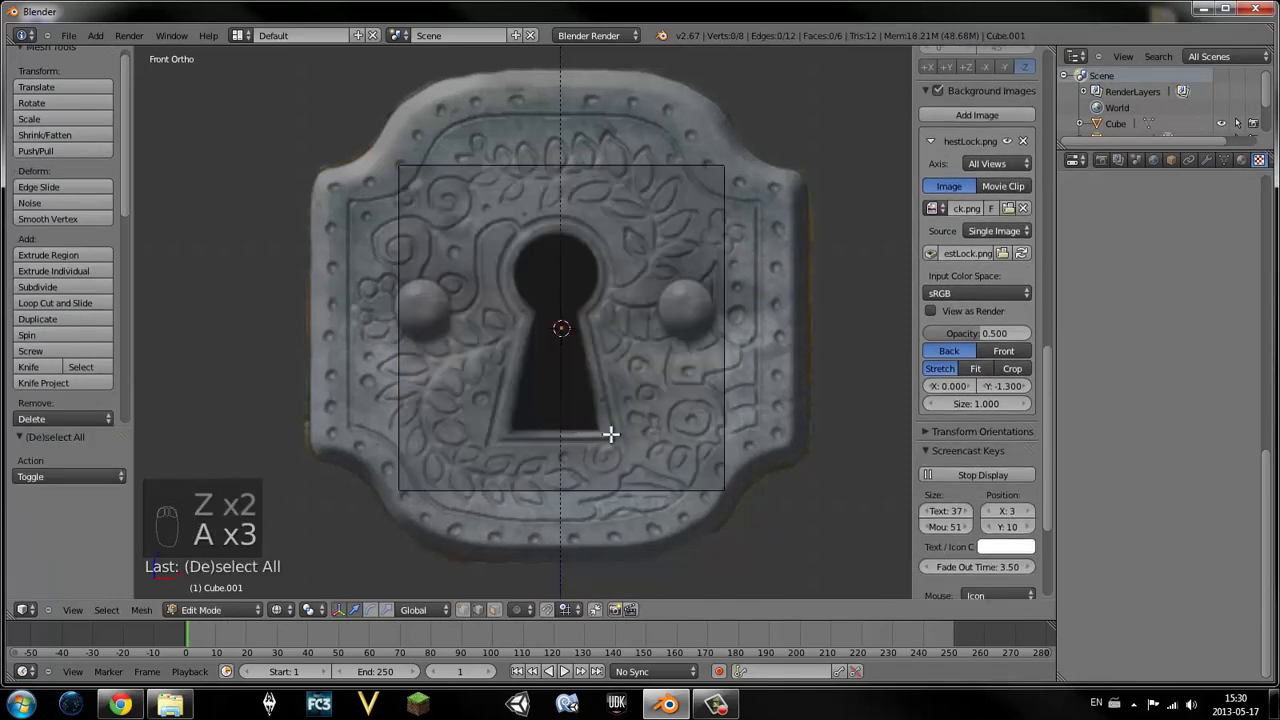
key("b")
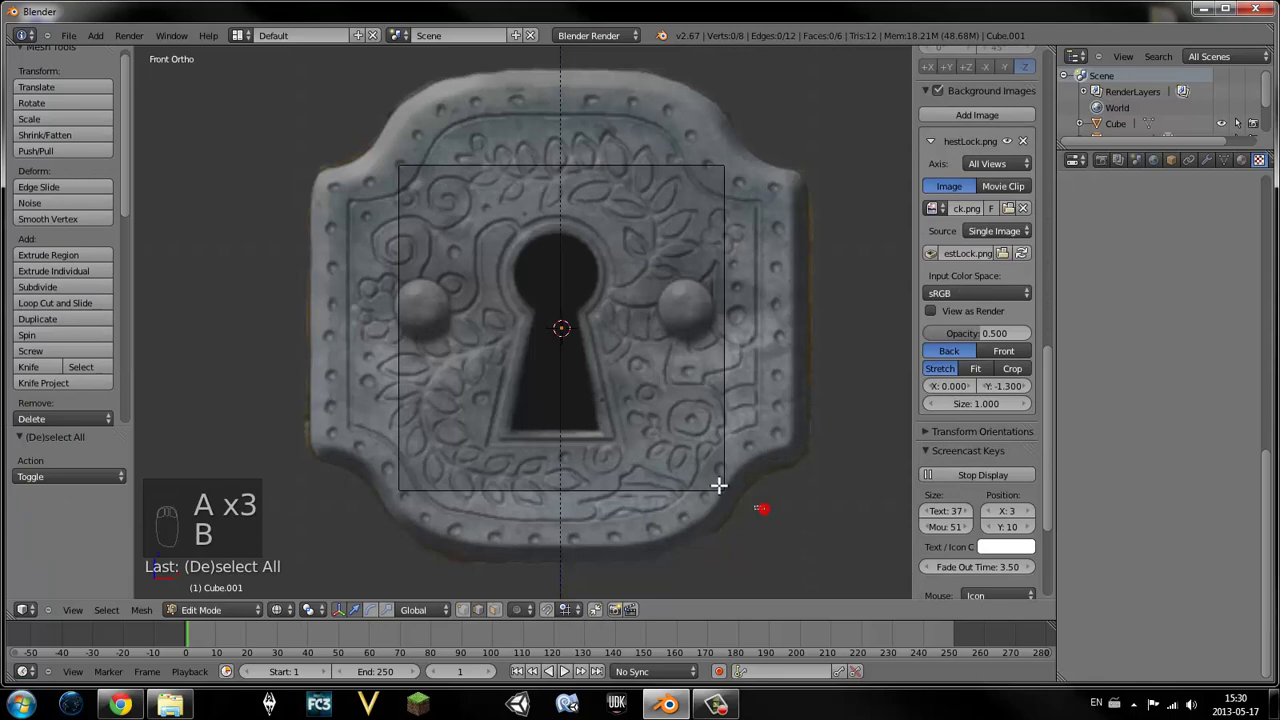
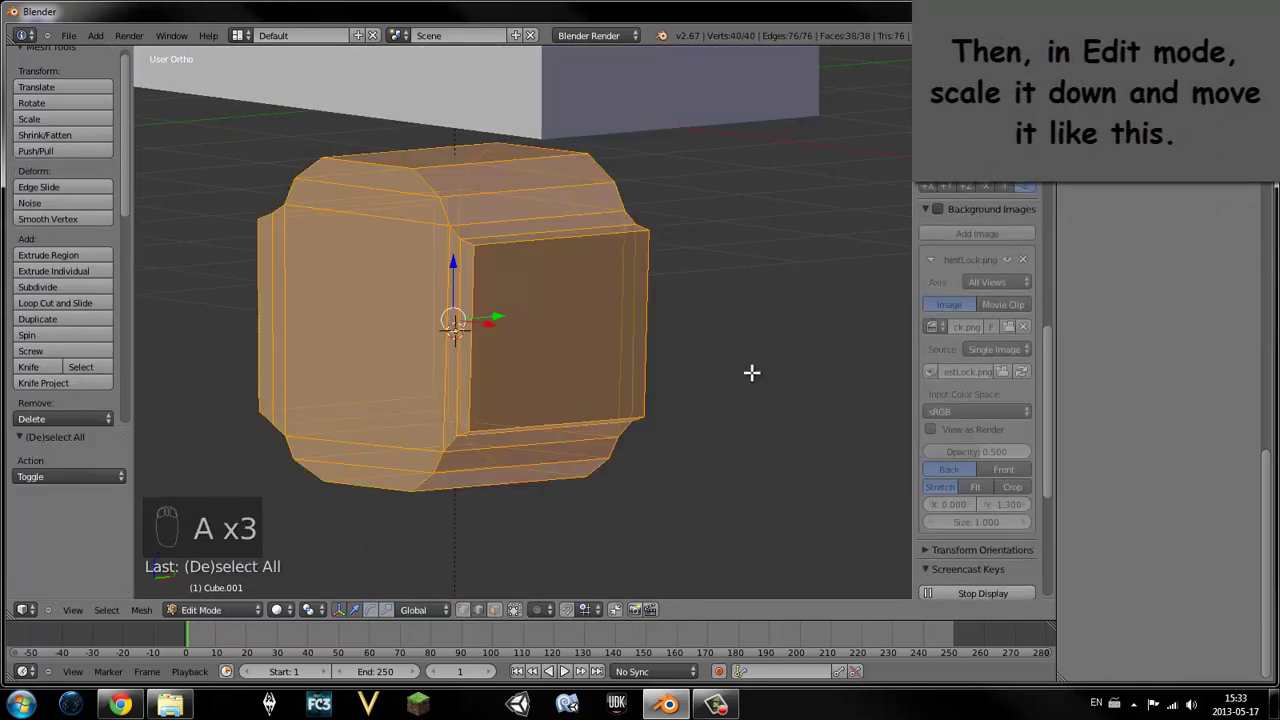
- Shrink the lock mesh, move it onto the chest front, and set its origin to geometry
key("a")
key("s")
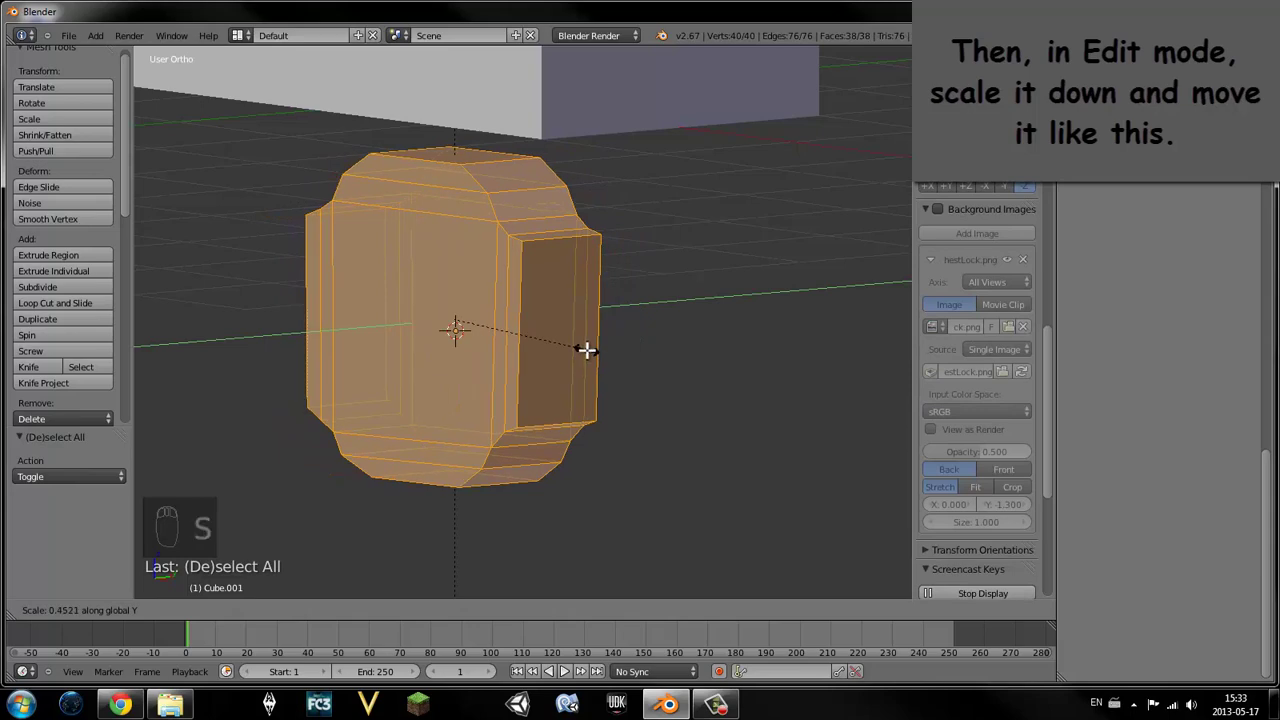
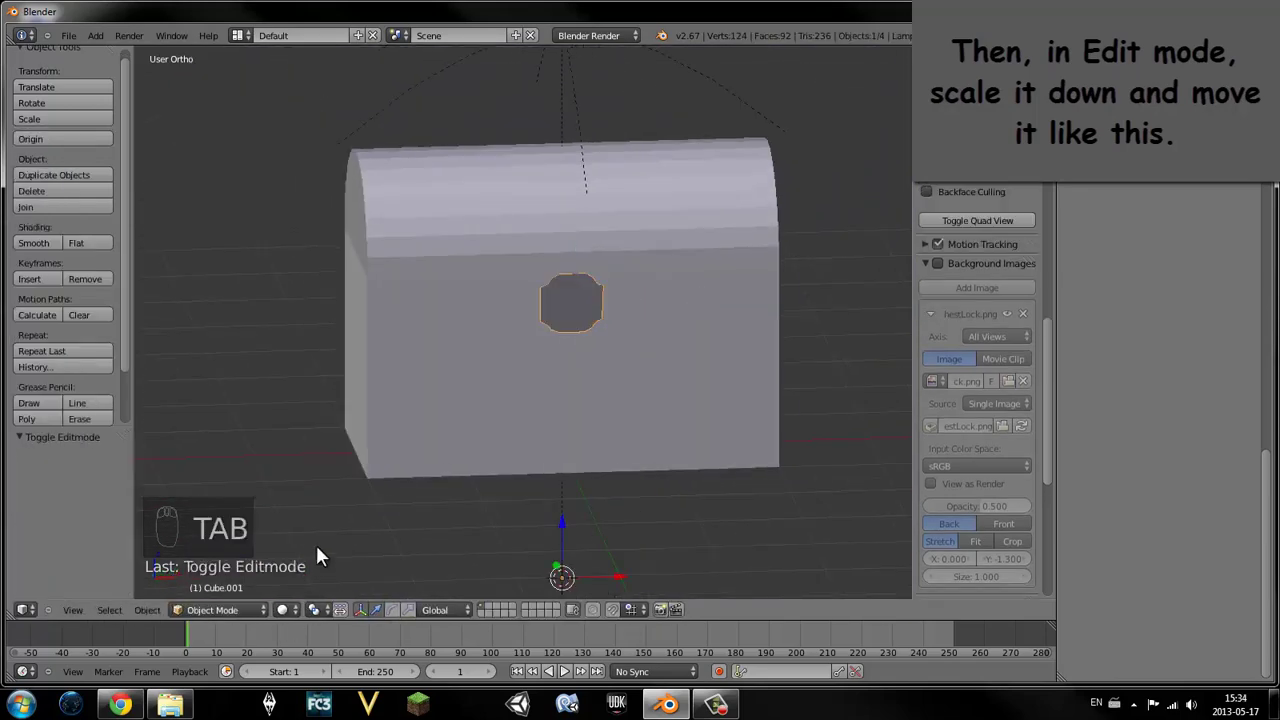
left_click_drag(53, 145, 151, 626)
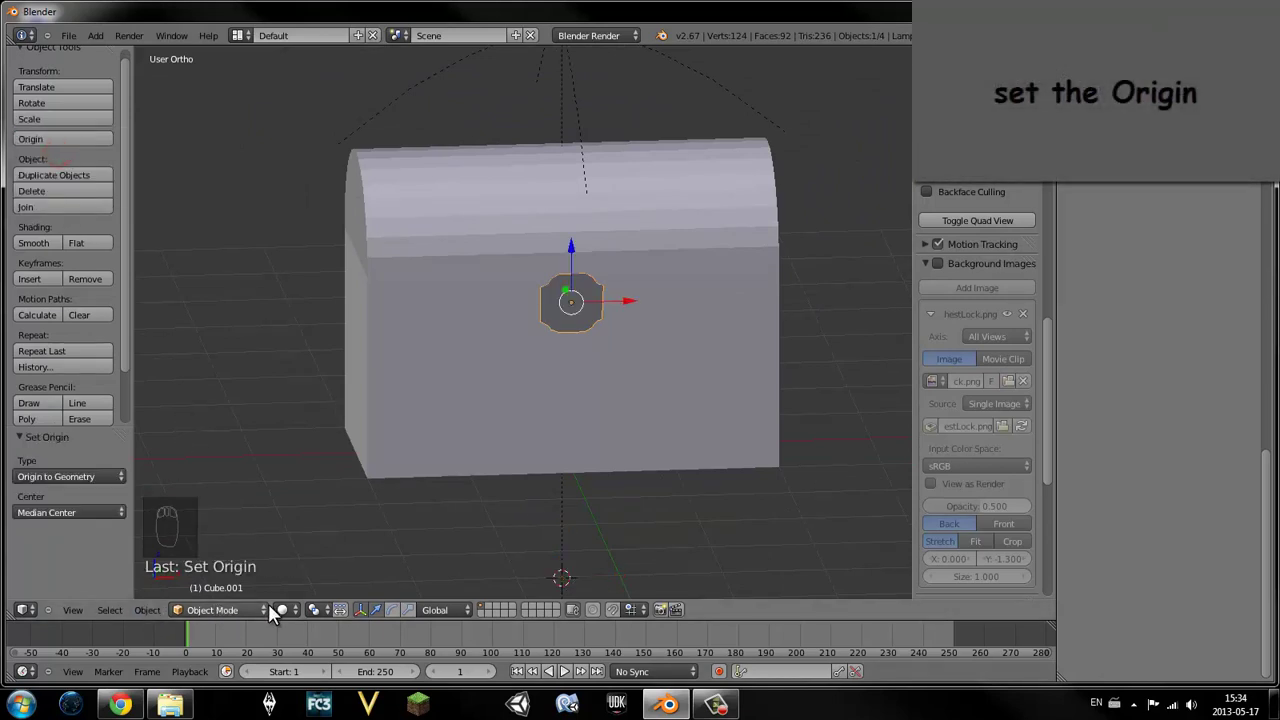
left_click(290, 610)
left_click_drag(324, 542, 465, 449)
- Smart UV Project the whole lock, give it a material with intensity 0 and an image texture named Diff
middle_click(465, 449)
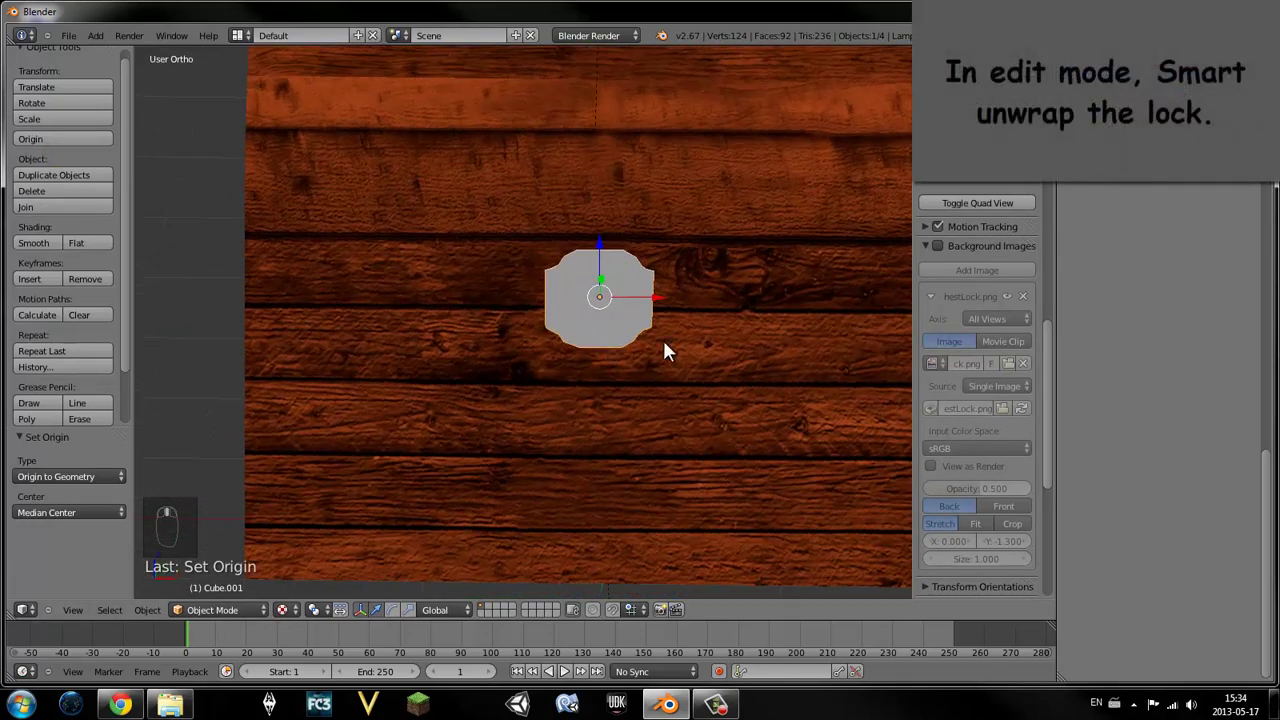
middle_click(604, 382)
key("Tab")
key("a")
key("a")
key("u")
key("u")
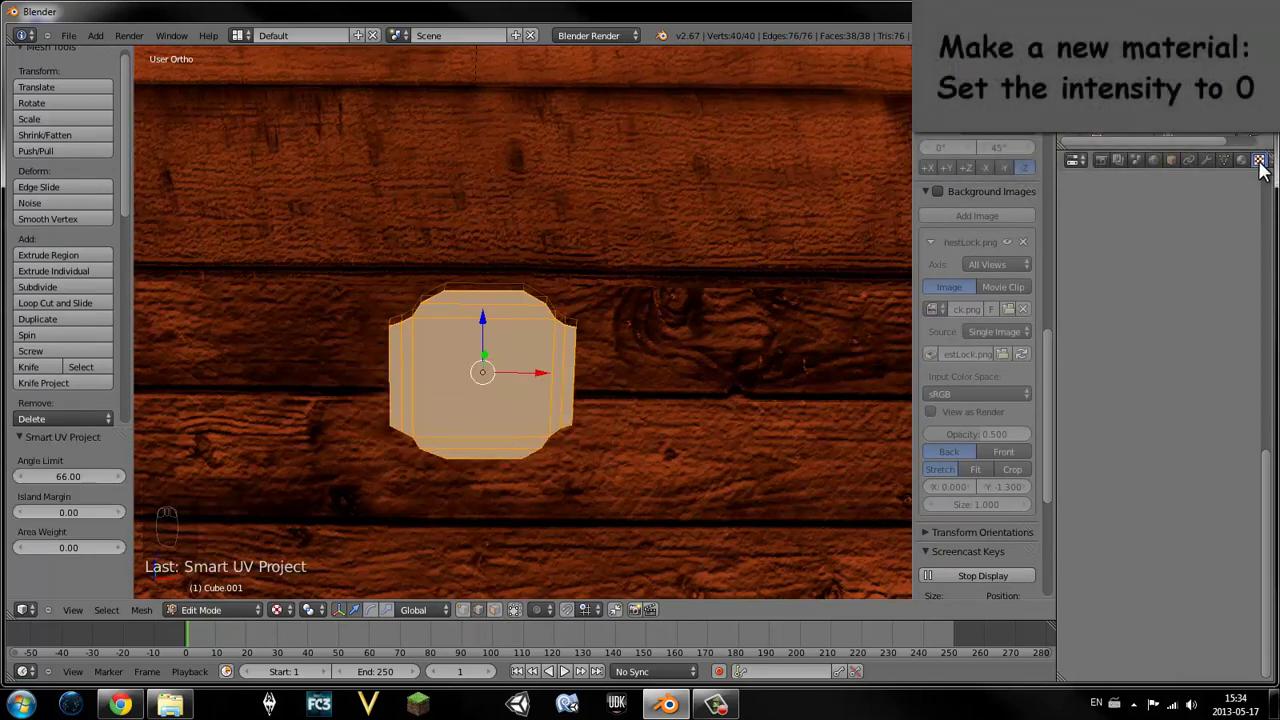
left_click_drag(1142, 294, 1147, 336)
key("f")
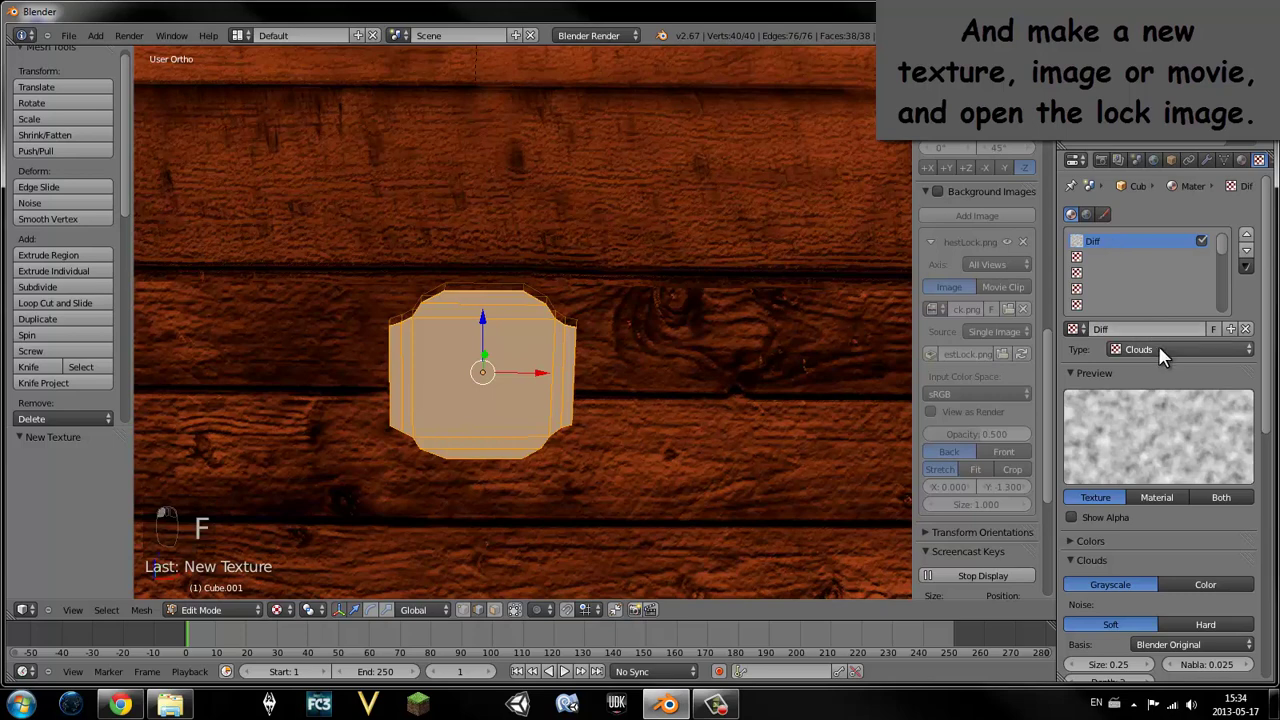
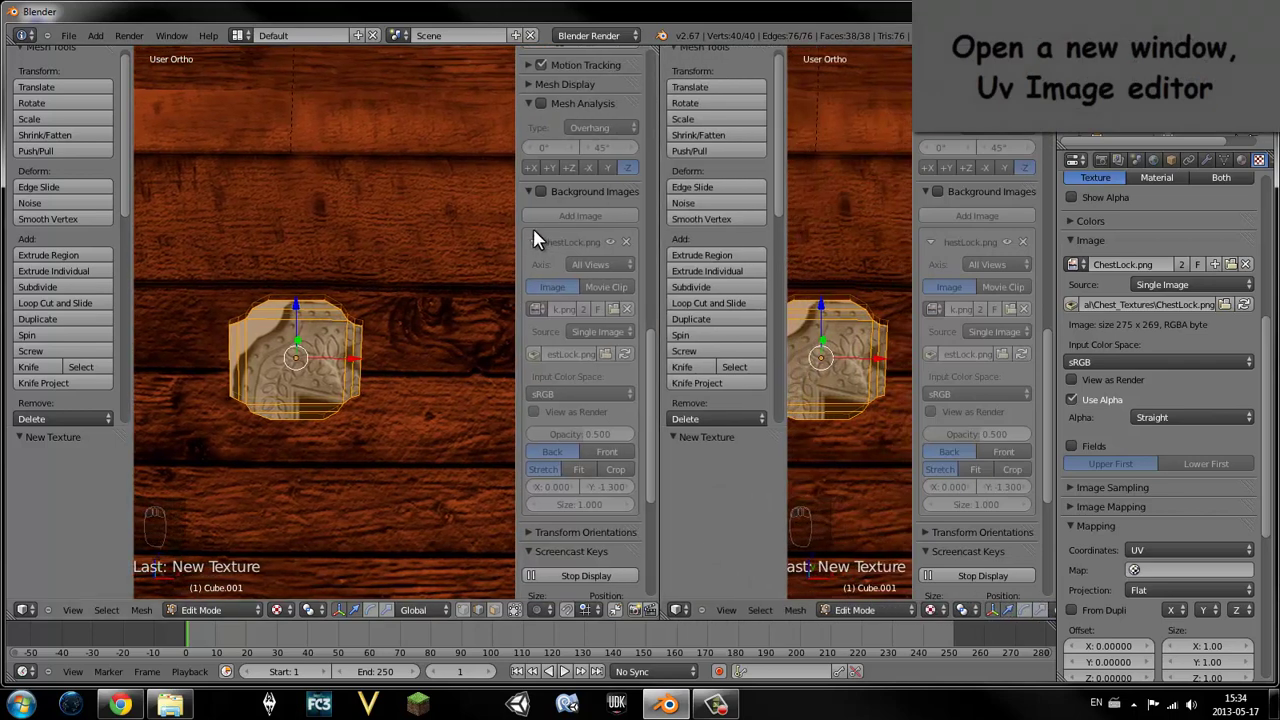
- Select all the lock's UV islands, rotate them 90 degrees and shift them across the image
key("n")
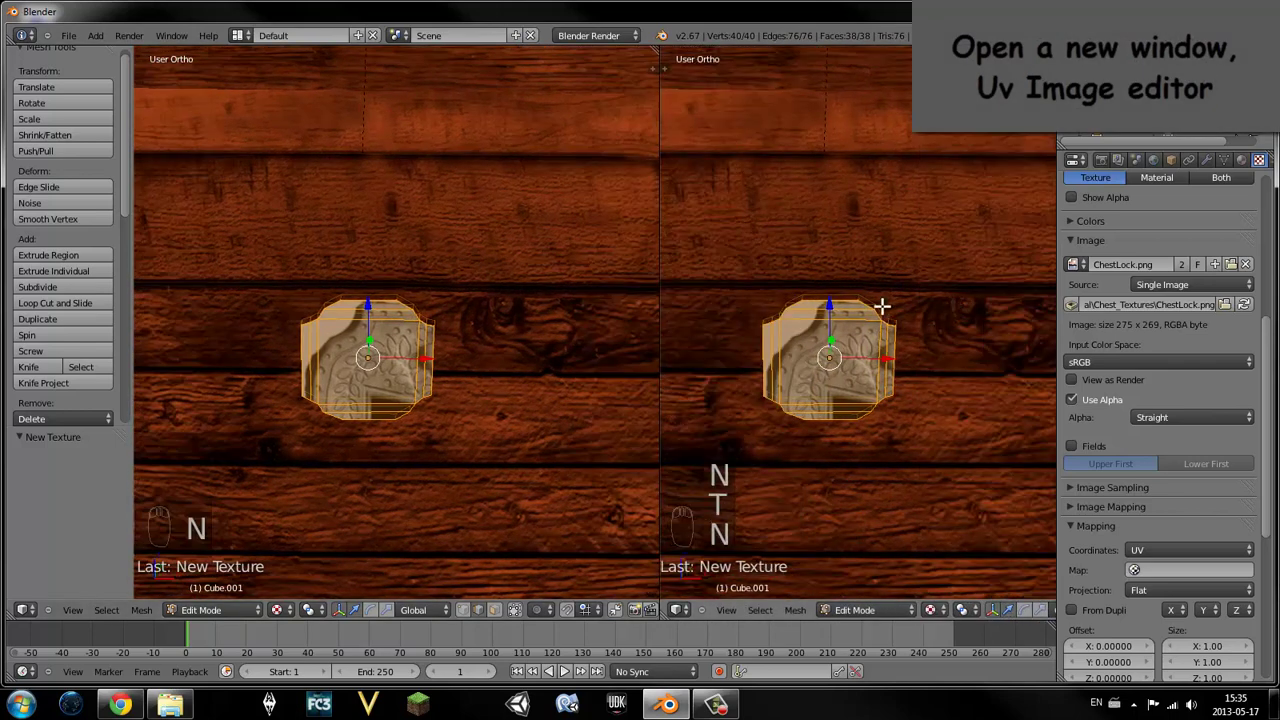
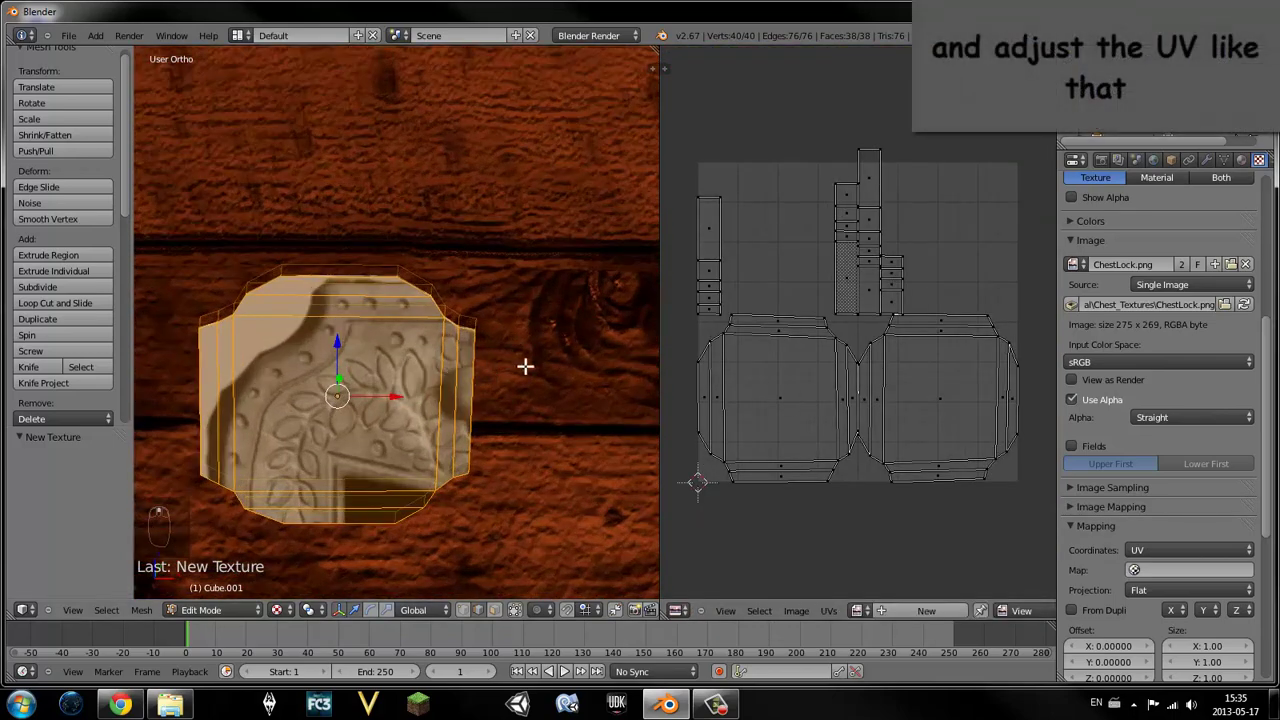
key("a")
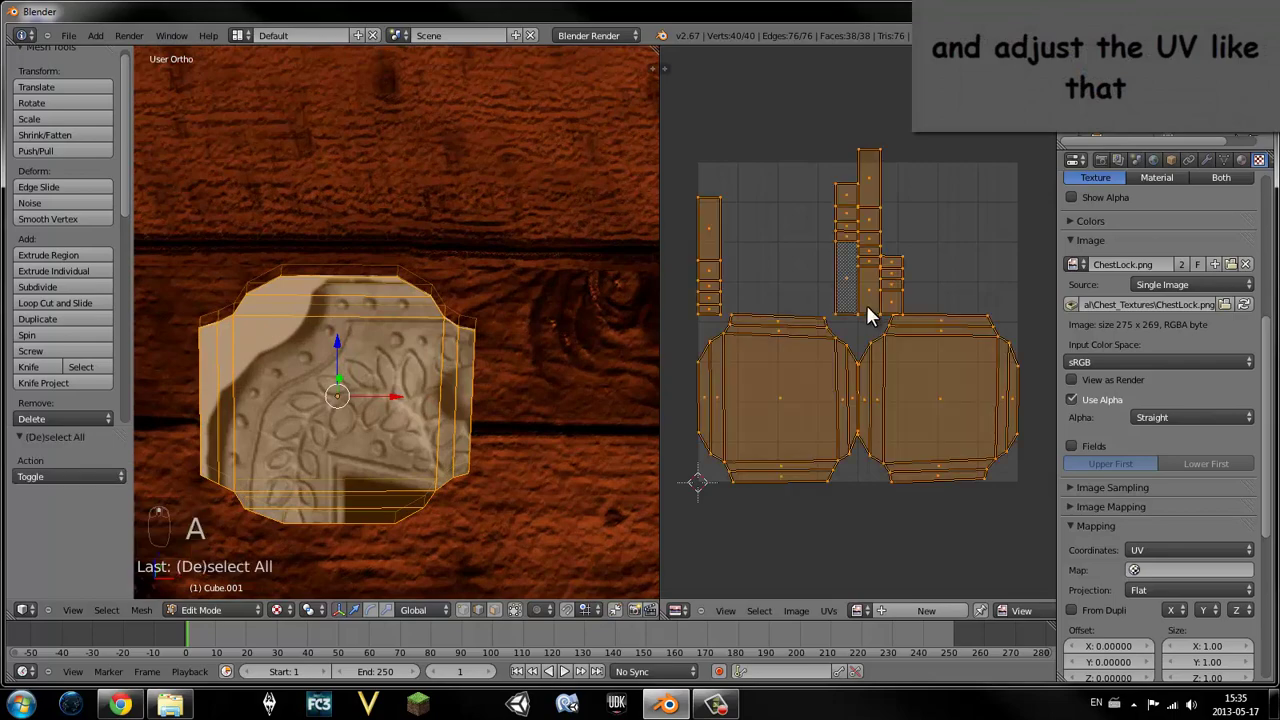
key("g")
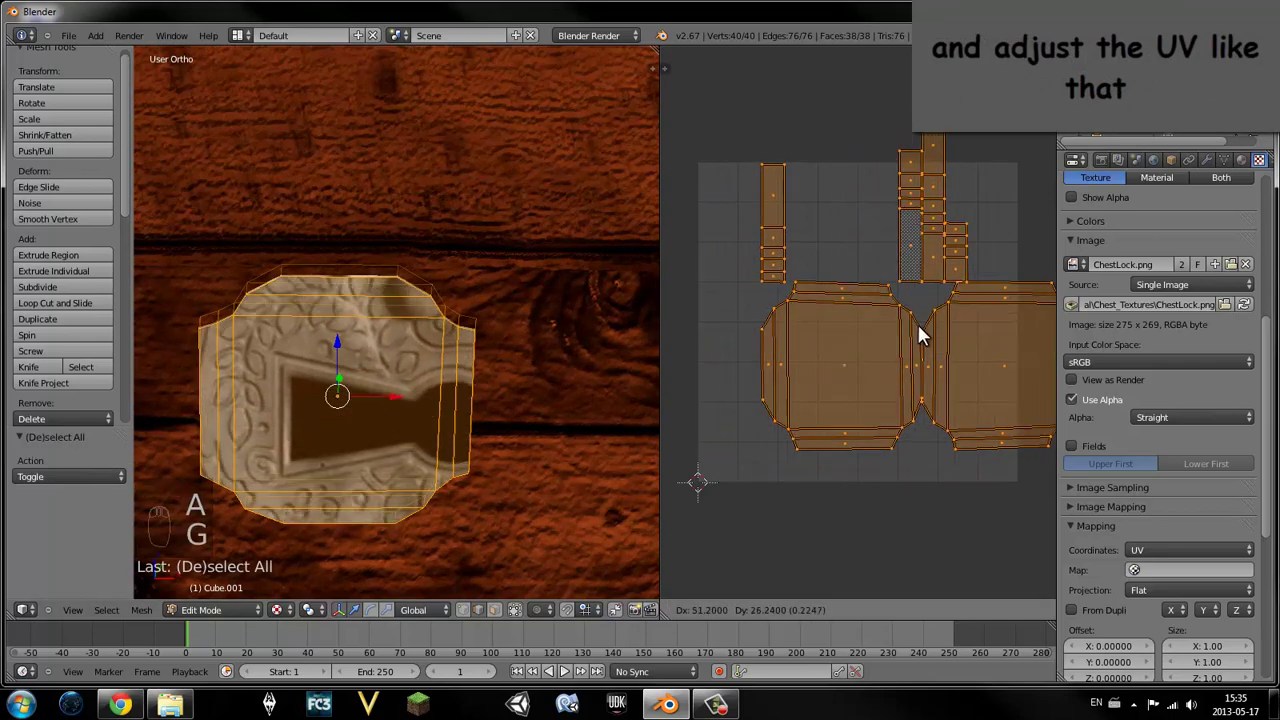
key("r")
left_click_drag(1019, 318, 969, 264)
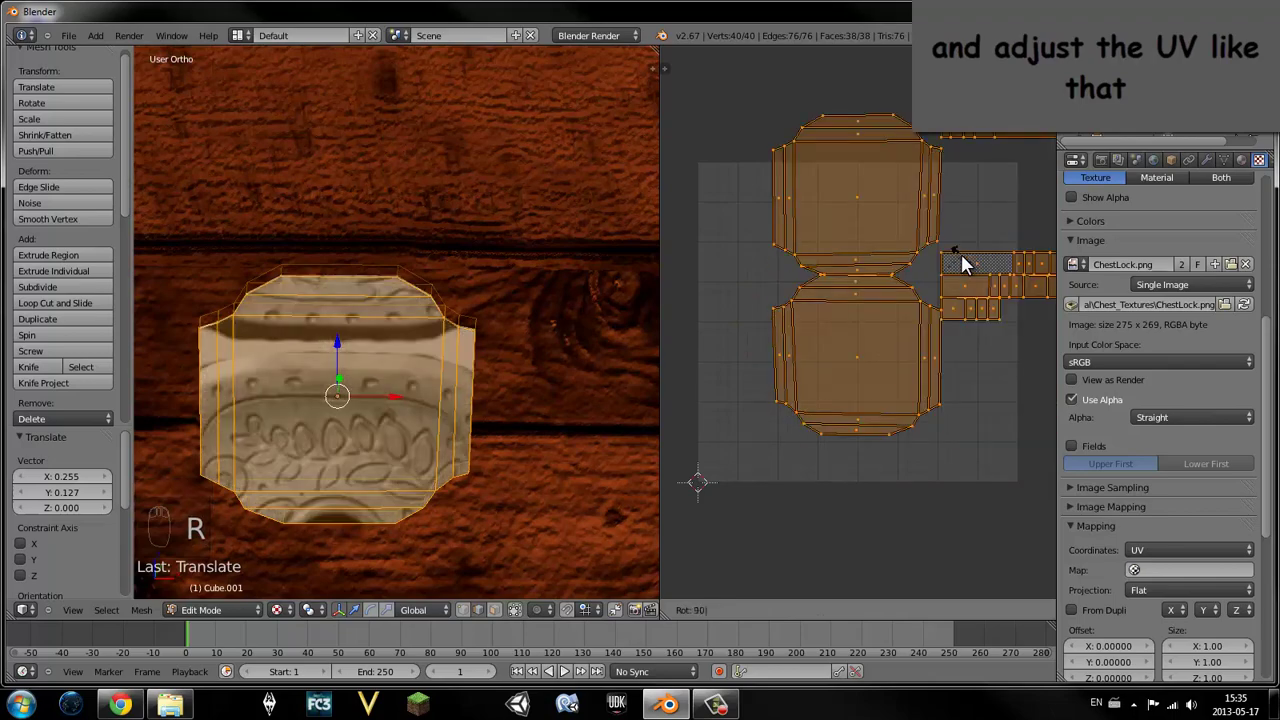
key("g")
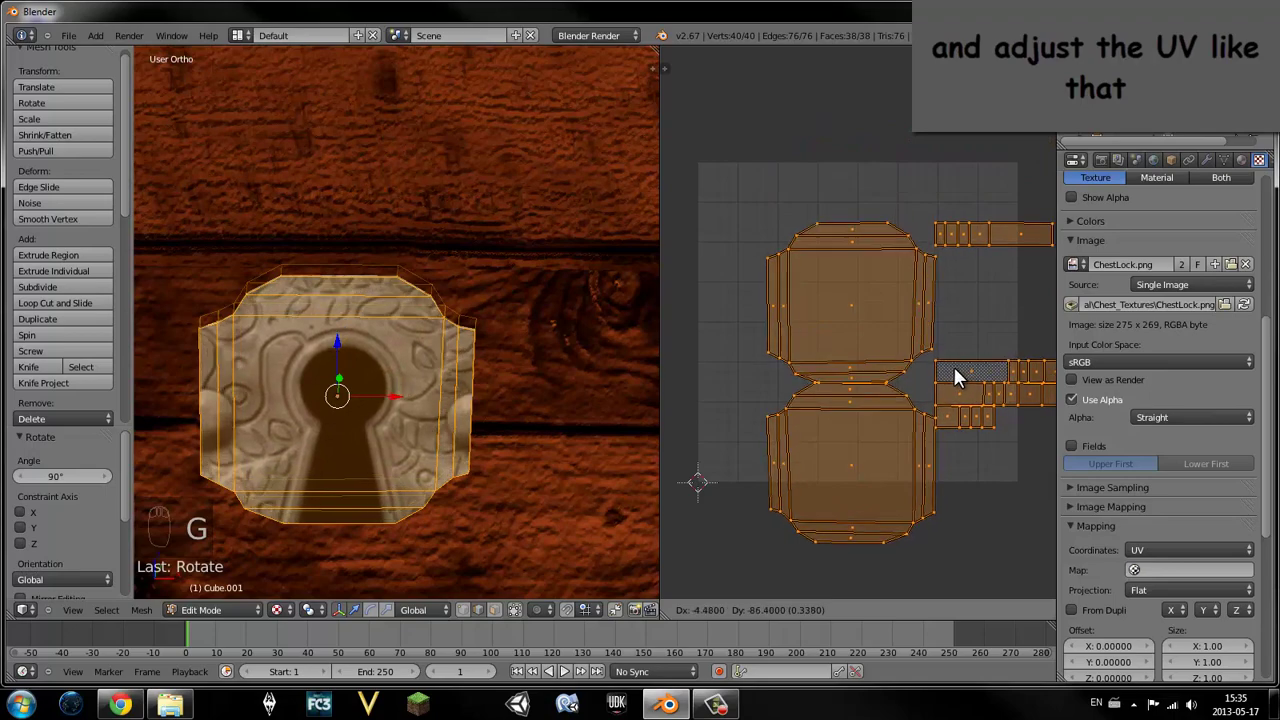
key("s")
left_click(968, 367)
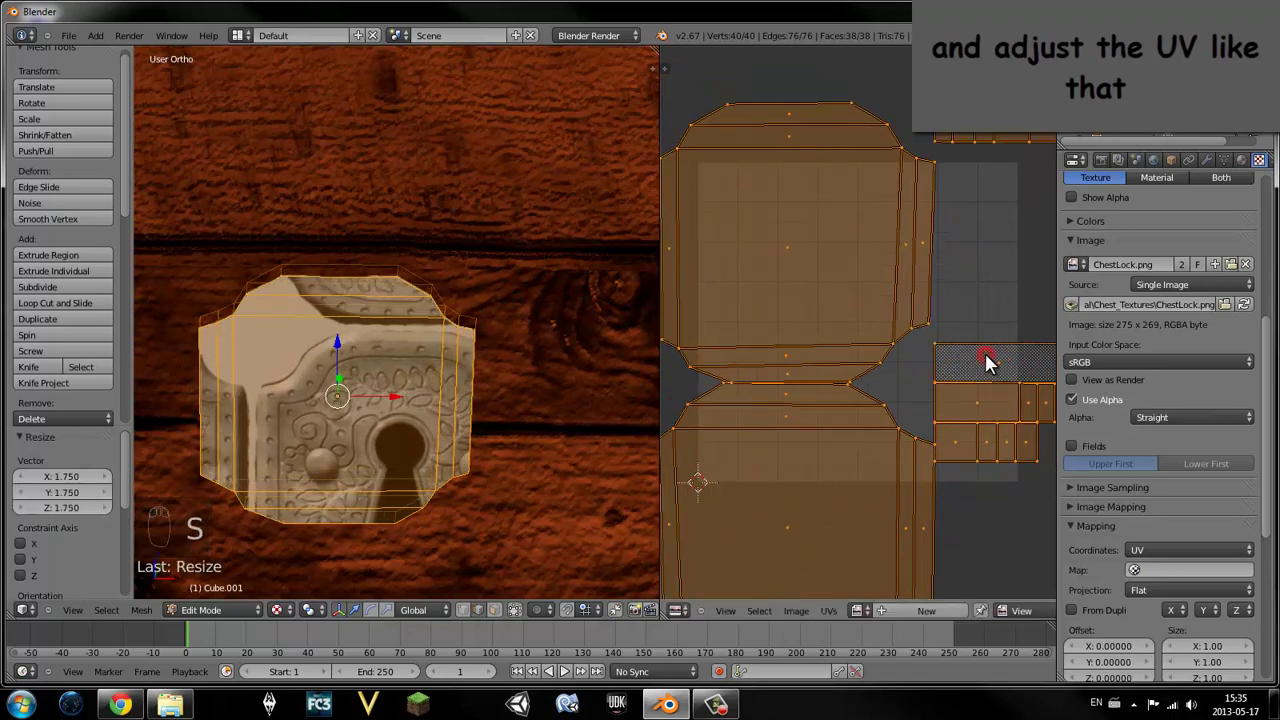
- Scale and nudge the UV islands repeatedly until they sit over the ChestLock image
key("g")
left_click_drag(1013, 349, 1061, 156)
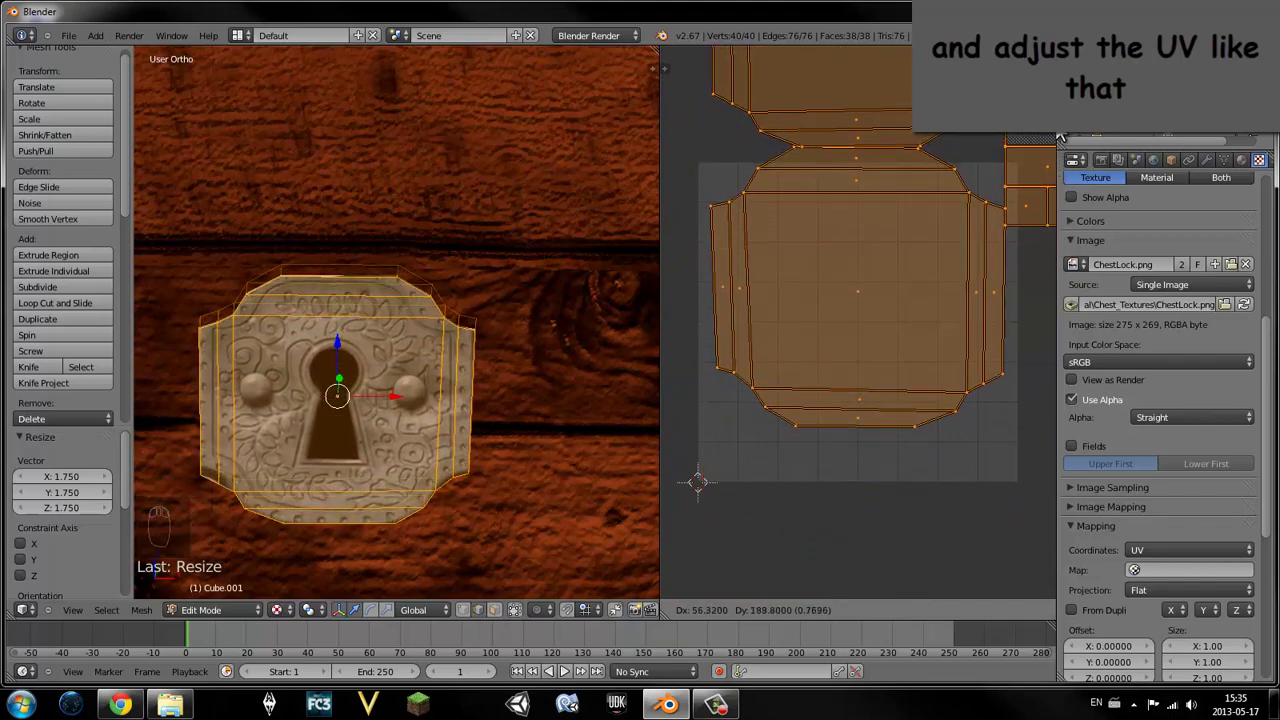
key("s")
left_click_drag(1063, 148, 1068, 148)
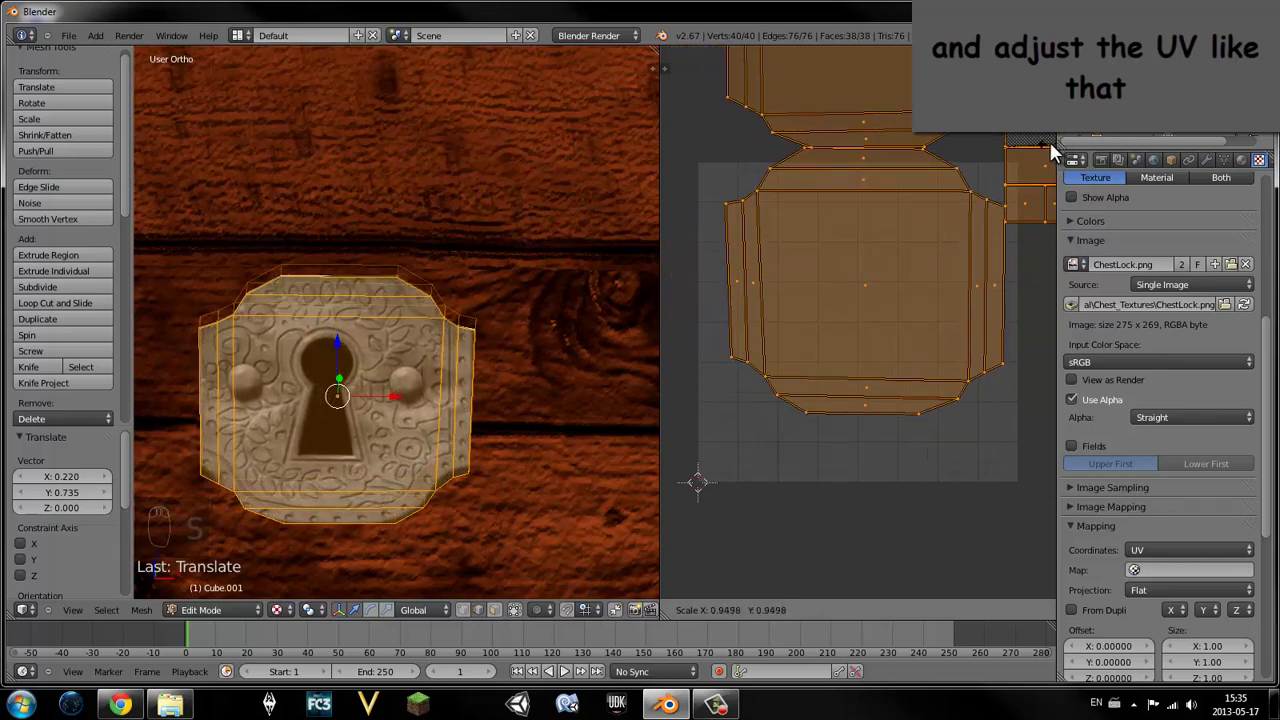
key("g")
left_click(1054, 155)
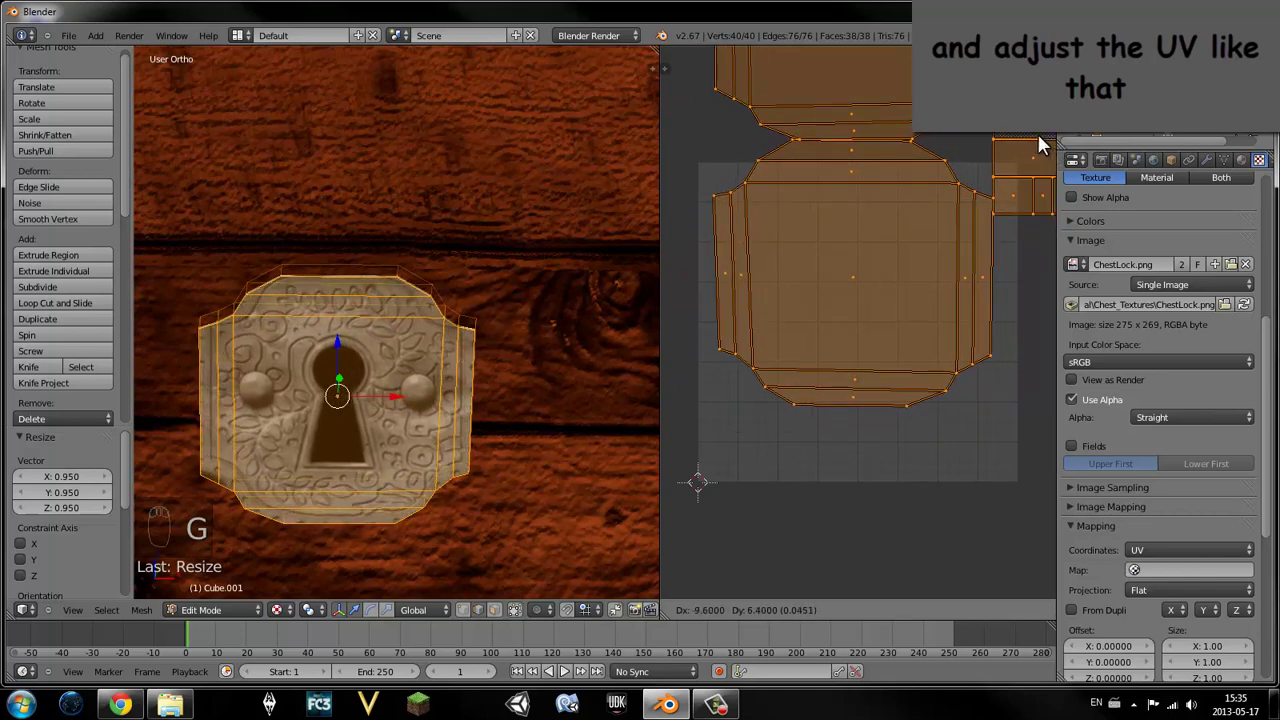
key("s")
left_click_drag(1046, 148, 1050, 147)
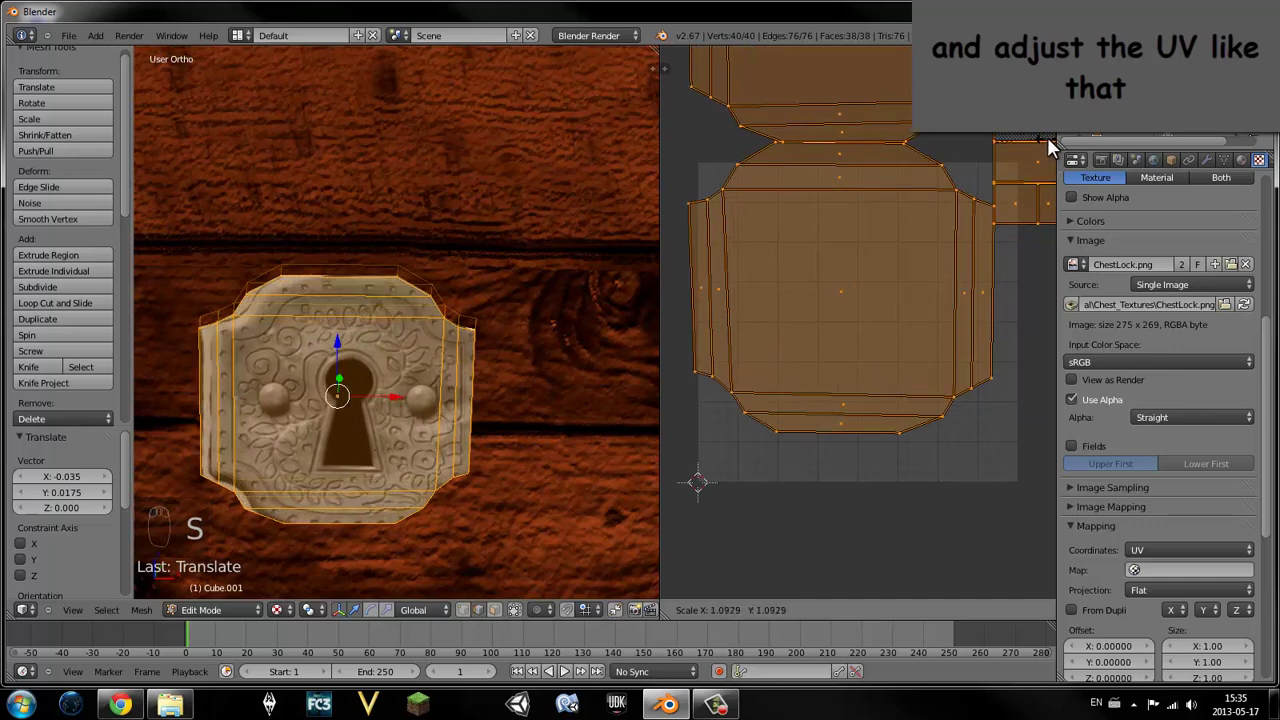
key("g")
left_click_drag(1048, 147, 1062, 148)
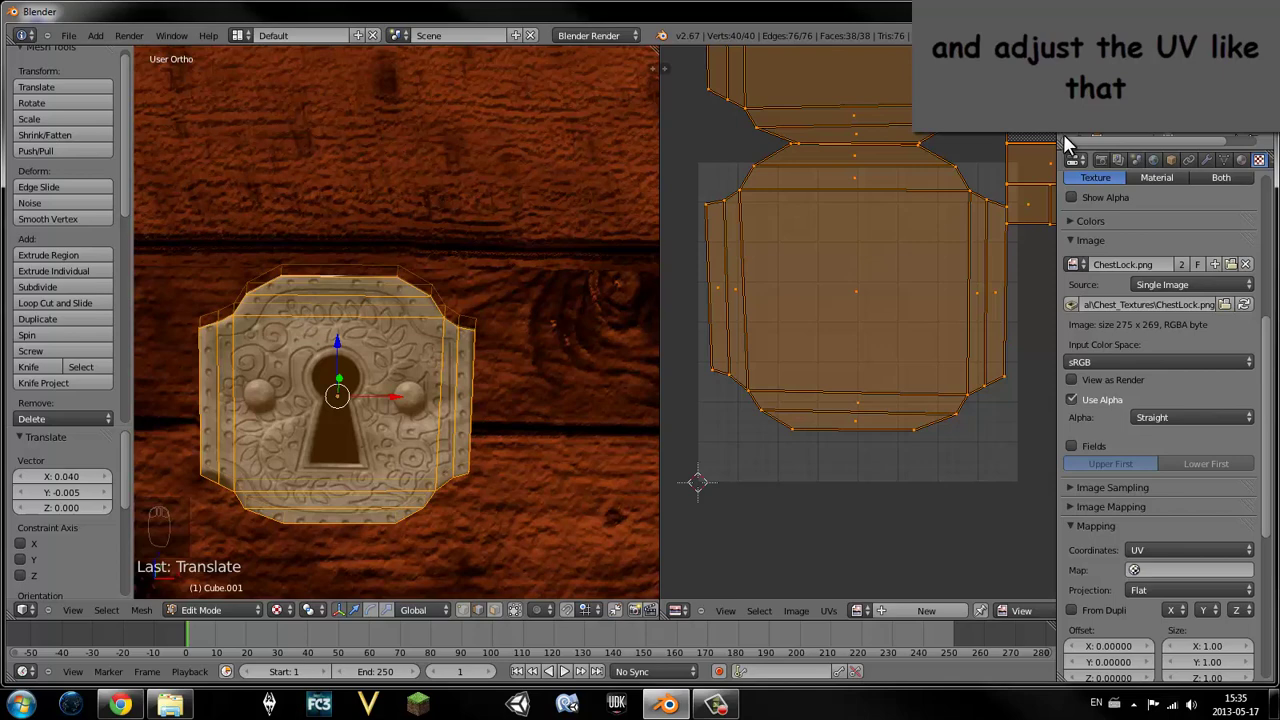
key("s")
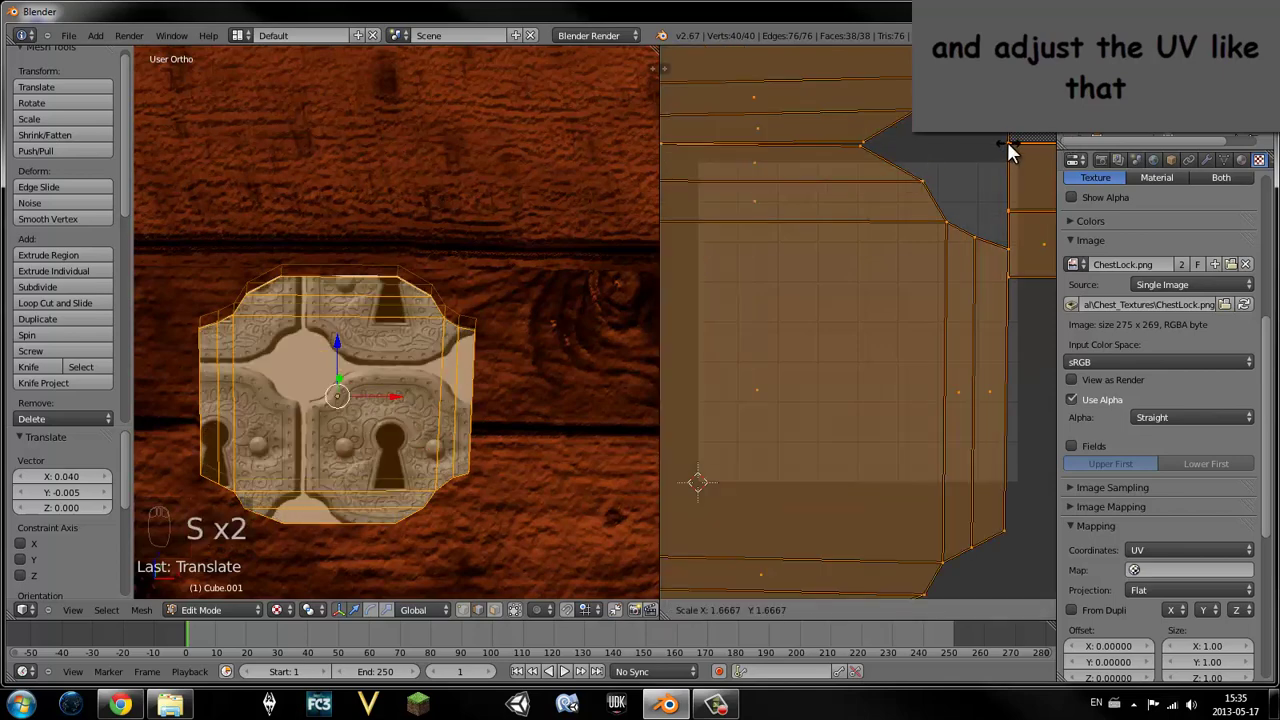
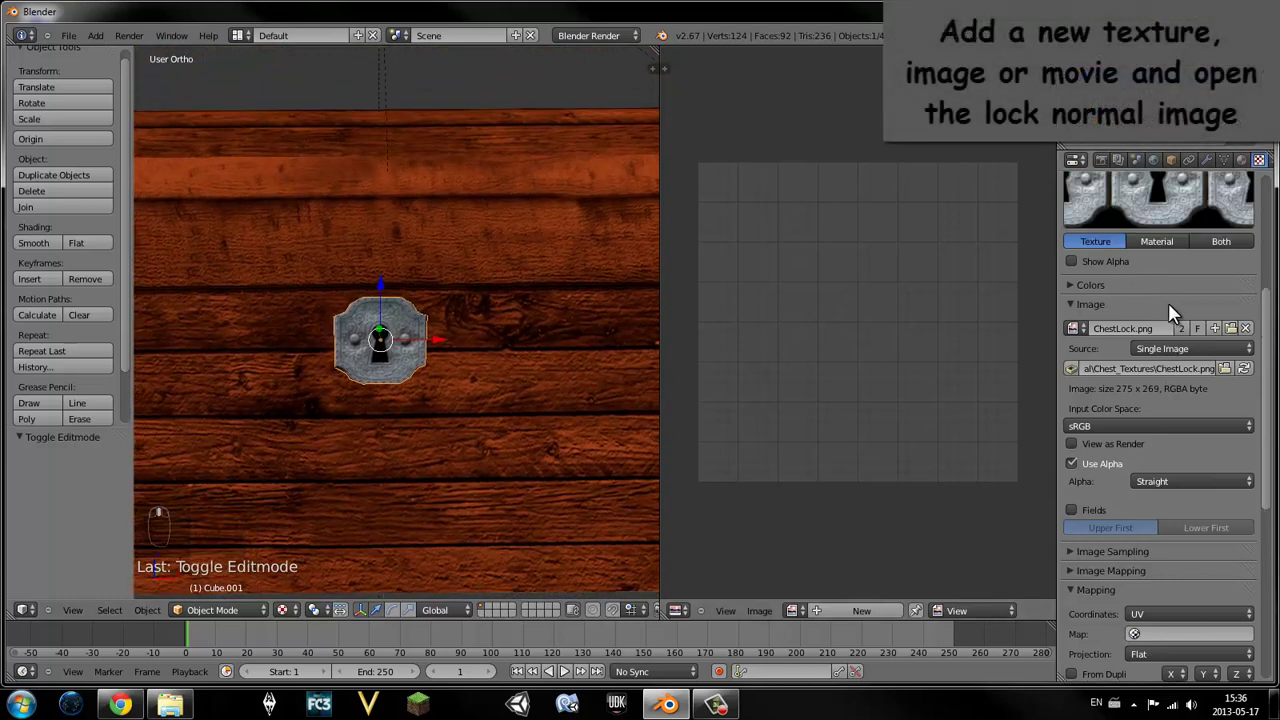
- Add the lock's Normal texture slot and switch it to a higher-quality bump mapping method
left_click_drag(1097, 262, 1159, 337)
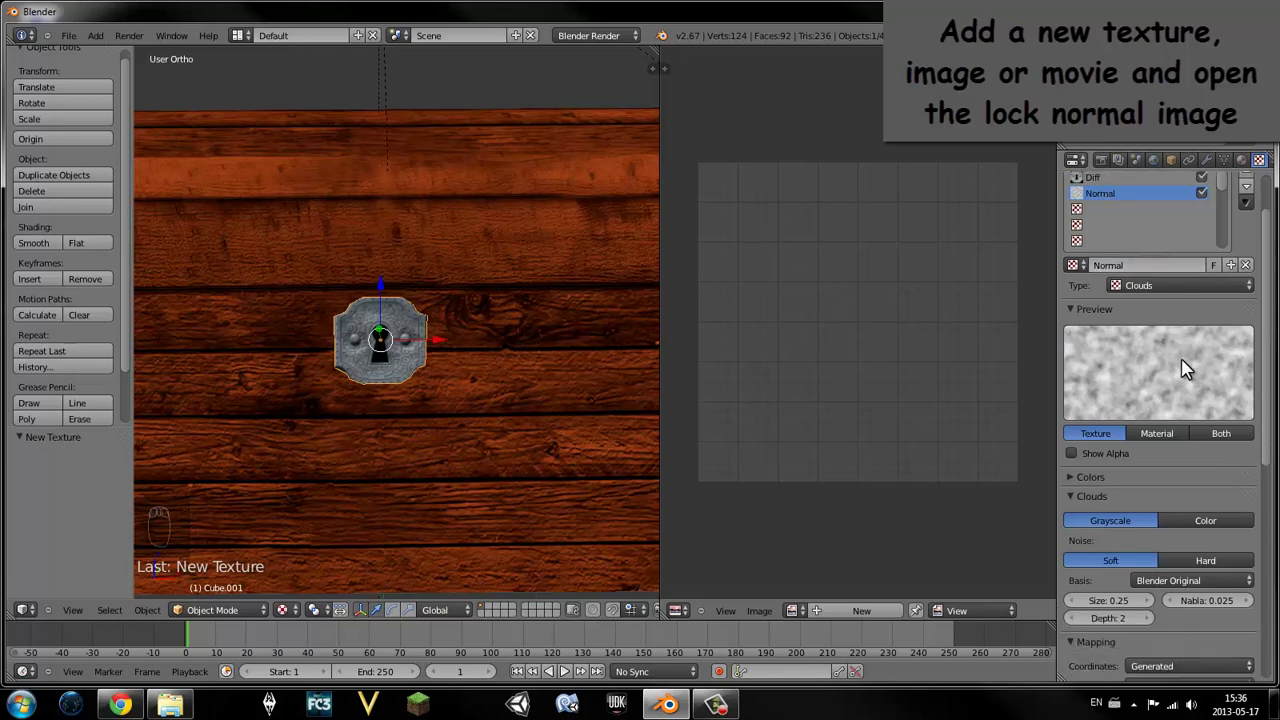
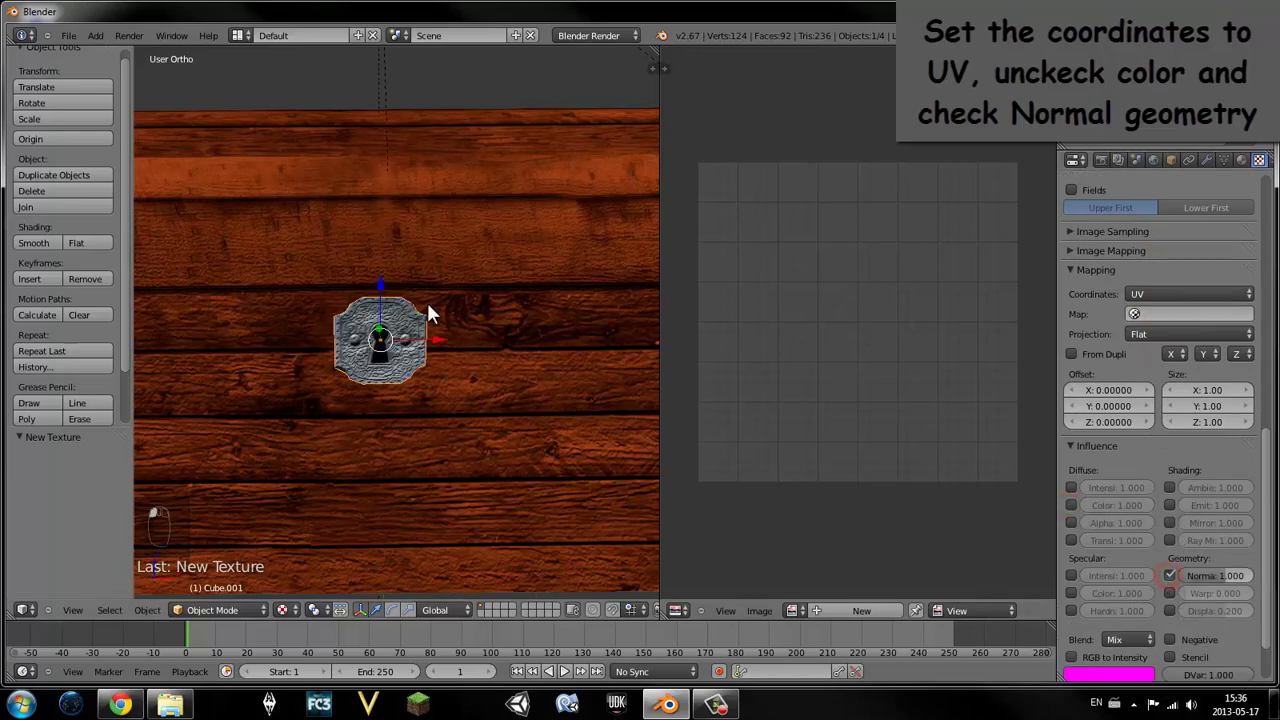
left_click_drag(414, 303, 1161, 597)
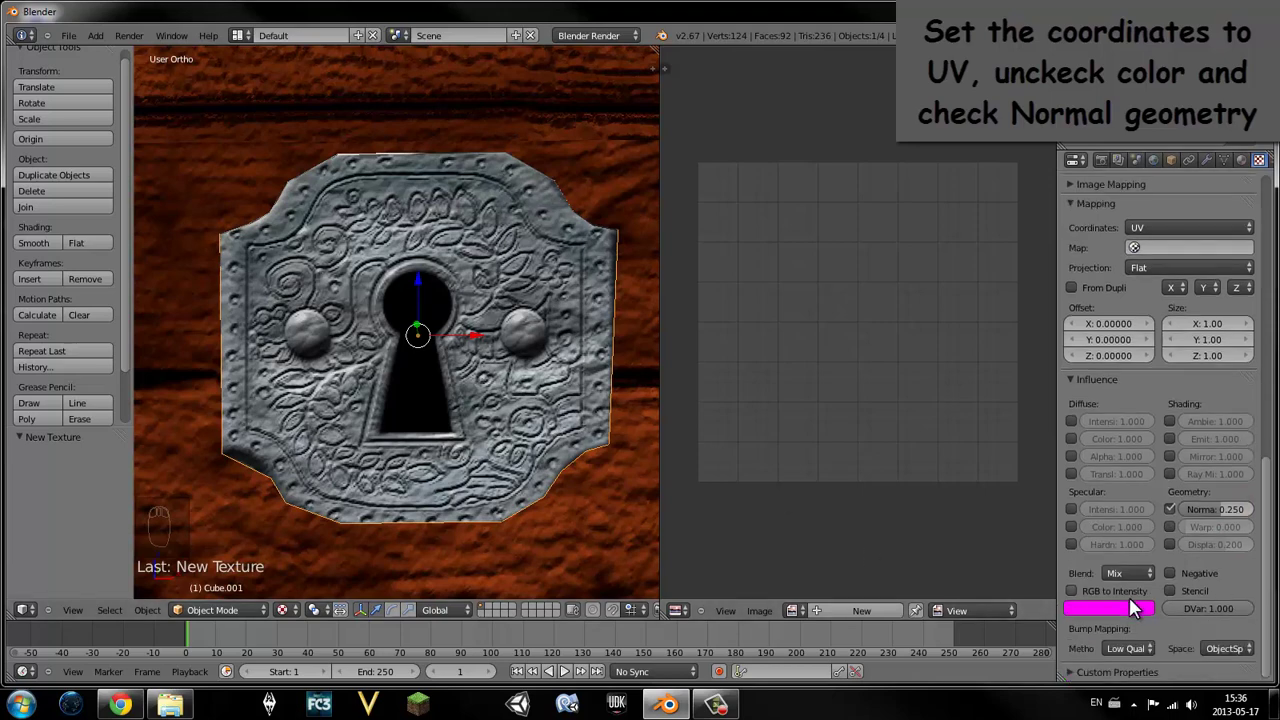
left_click(463, 391)
- Tune the normal strength until the lock shows embossed relief, then hide the lid
left_click_drag(451, 363, 571, 339)
left_click_drag(522, 358, 557, 318)
left_click_drag(563, 316, 555, 317)
left_click_drag(364, 324, 358, 254)
left_click_drag(358, 254, 424, 277)
key("h")
middle_click(424, 277)
- Viewing the lock edge-on, scale its depth thinner so it sits outside the chest, then unhide the lid
middle_click(446, 277)
right_click(459, 300)
middle_click(459, 300)
left_click_drag(513, 286, 568, 269)
middle_click(568, 269)
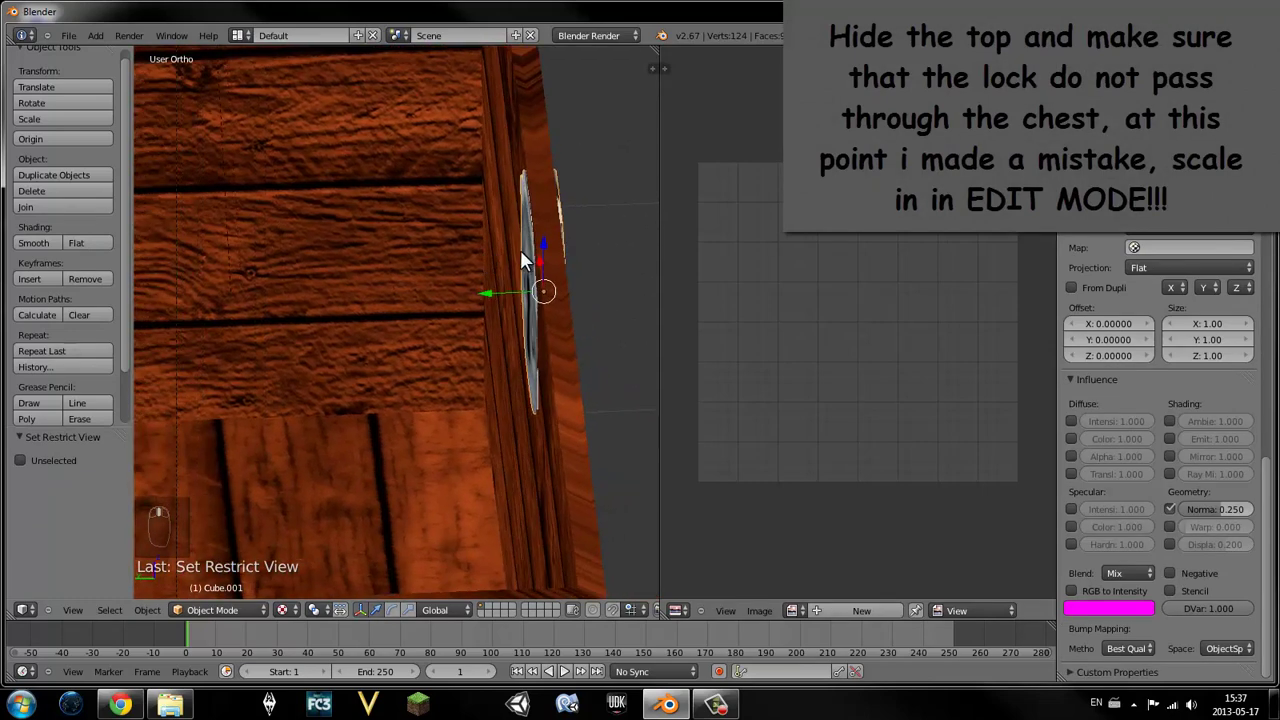
key("s")
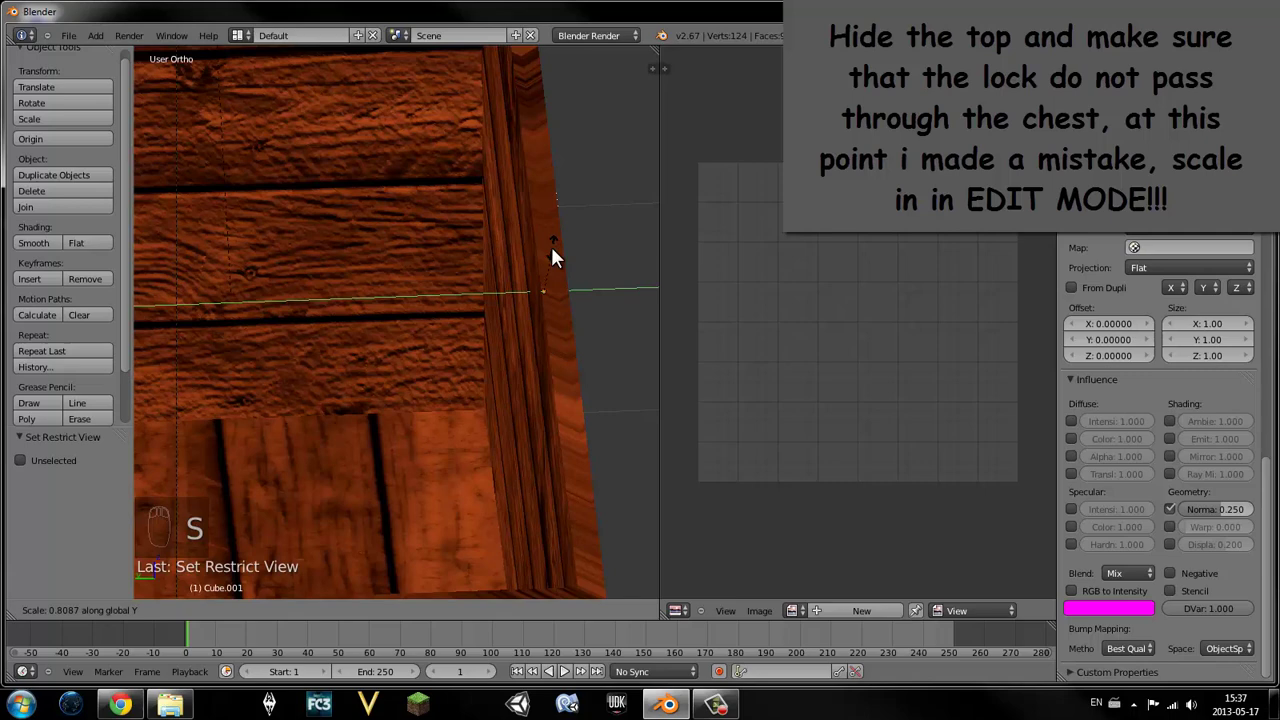
left_click_drag(558, 258, 498, 307)
left_click_drag(469, 254, 571, 277)
left_click_drag(571, 277, 483, 294)
key("alt+h")
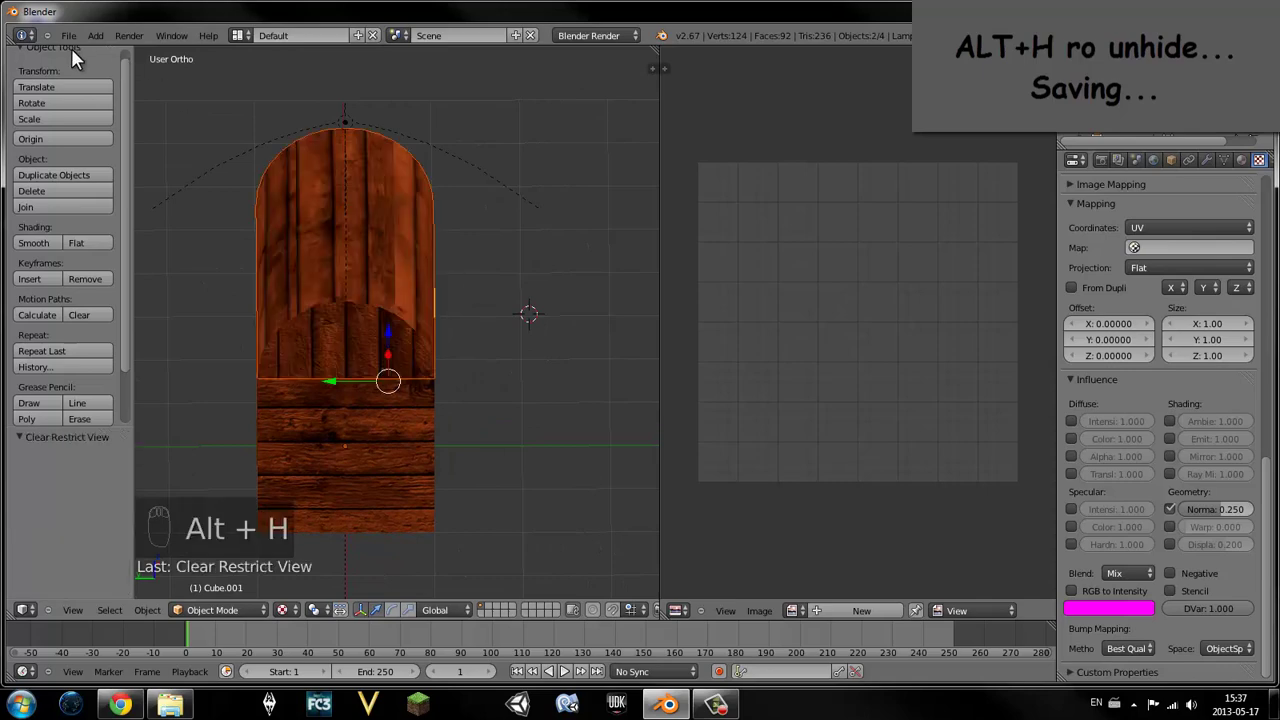
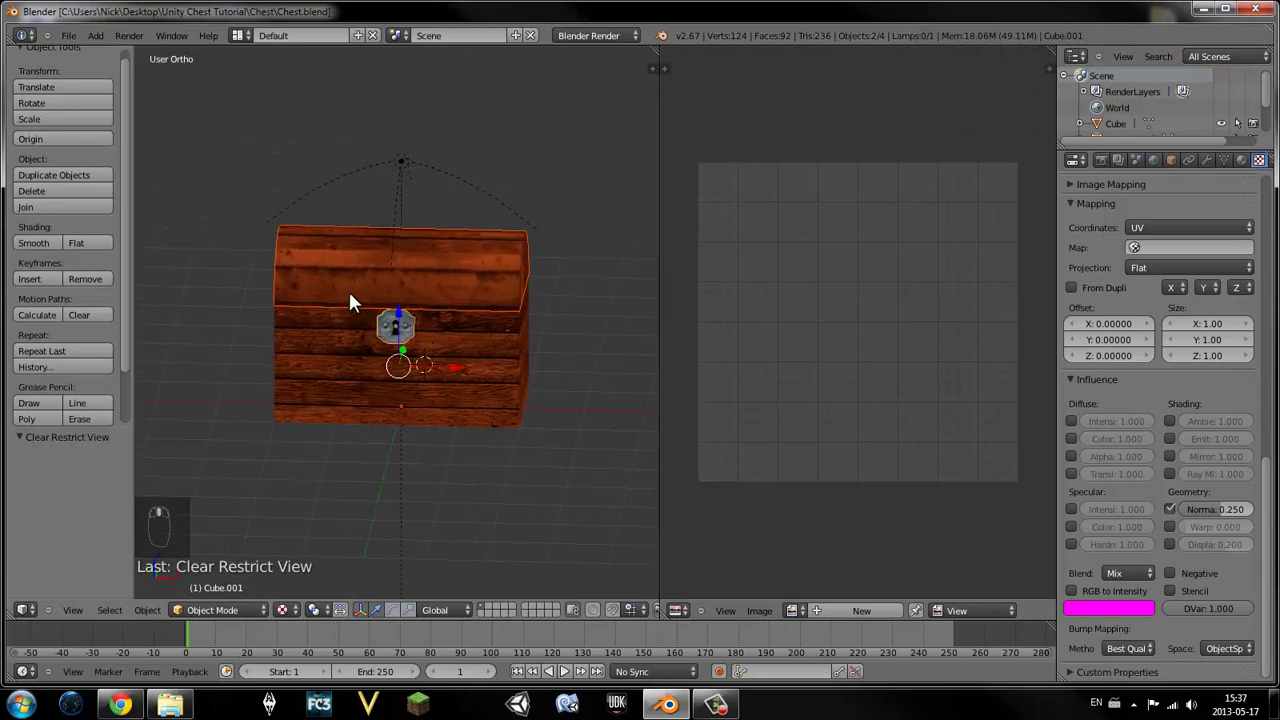
- Reset the 3D cursor to the world centre and delete the lamp from the scene
key("KP_3")
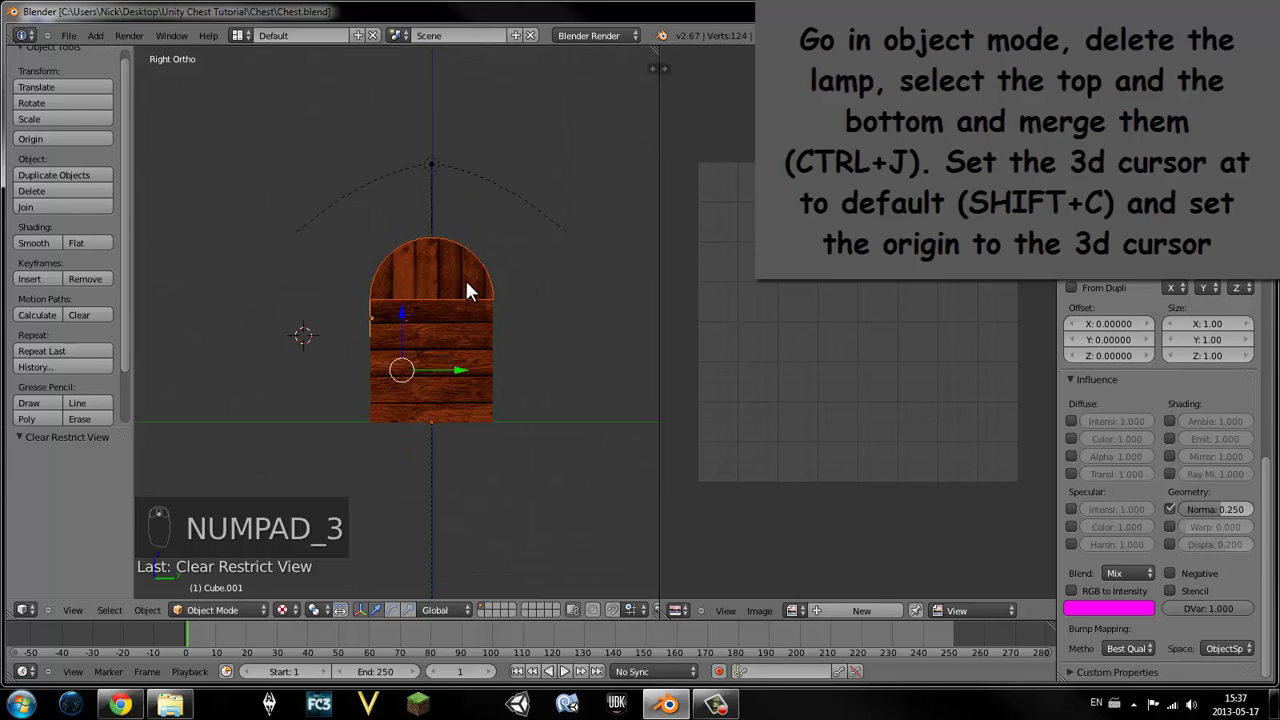
key("shift+c")
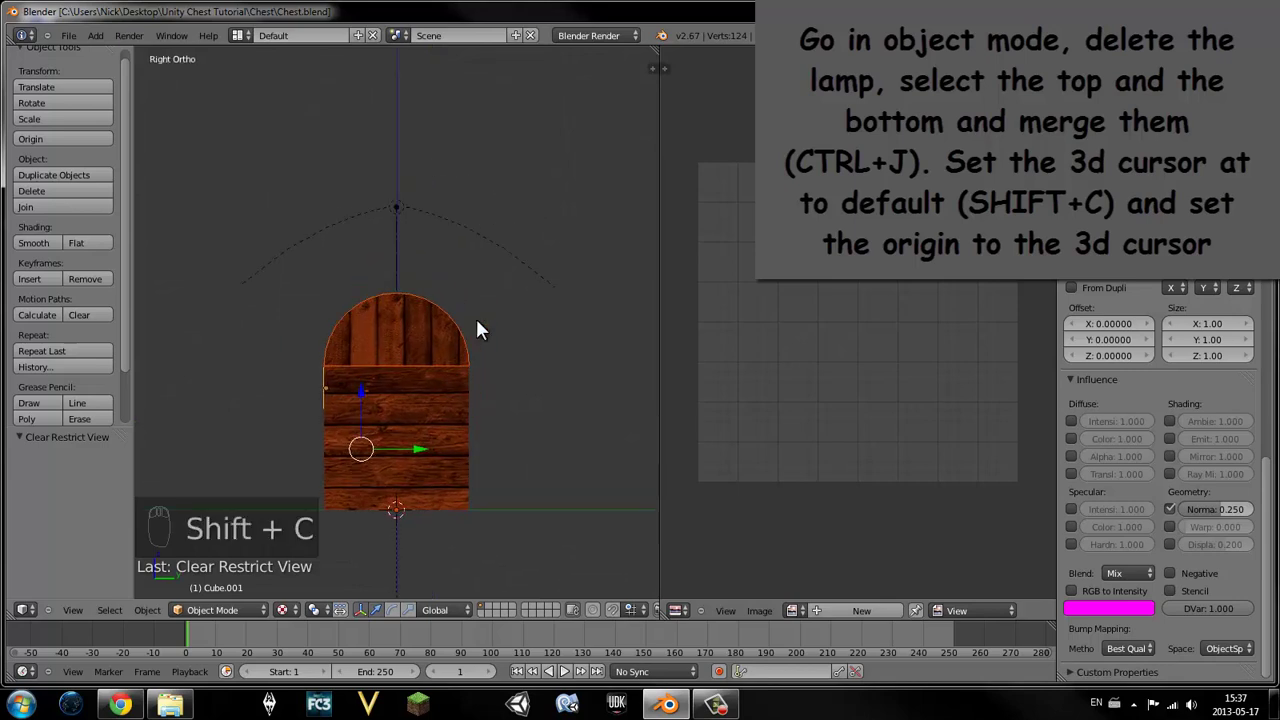
left_click_drag(382, 404, 429, 393)
key("a")
key("a")
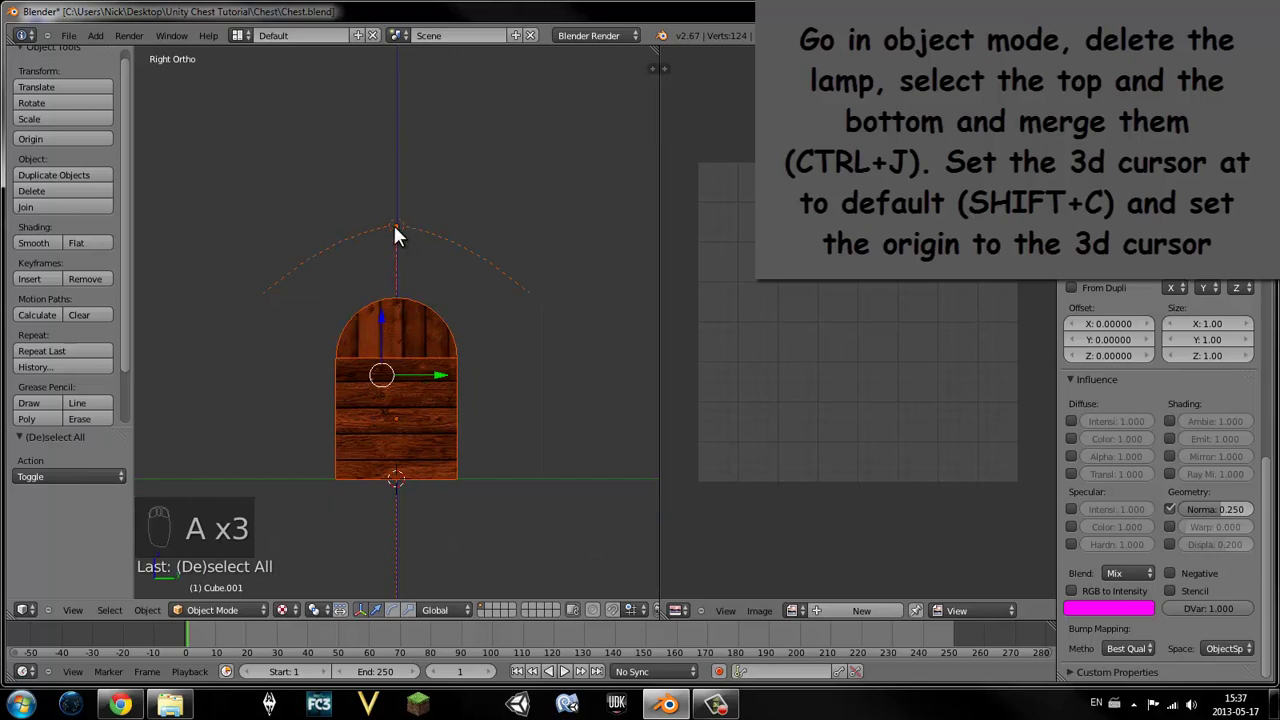
left_click_drag(401, 235, 381, 415)
key("Delete")
left_click(290, 619)
- Join the lid and base into one object and set its origin to the 3D cursor
key("a")
key("a")
key("a")
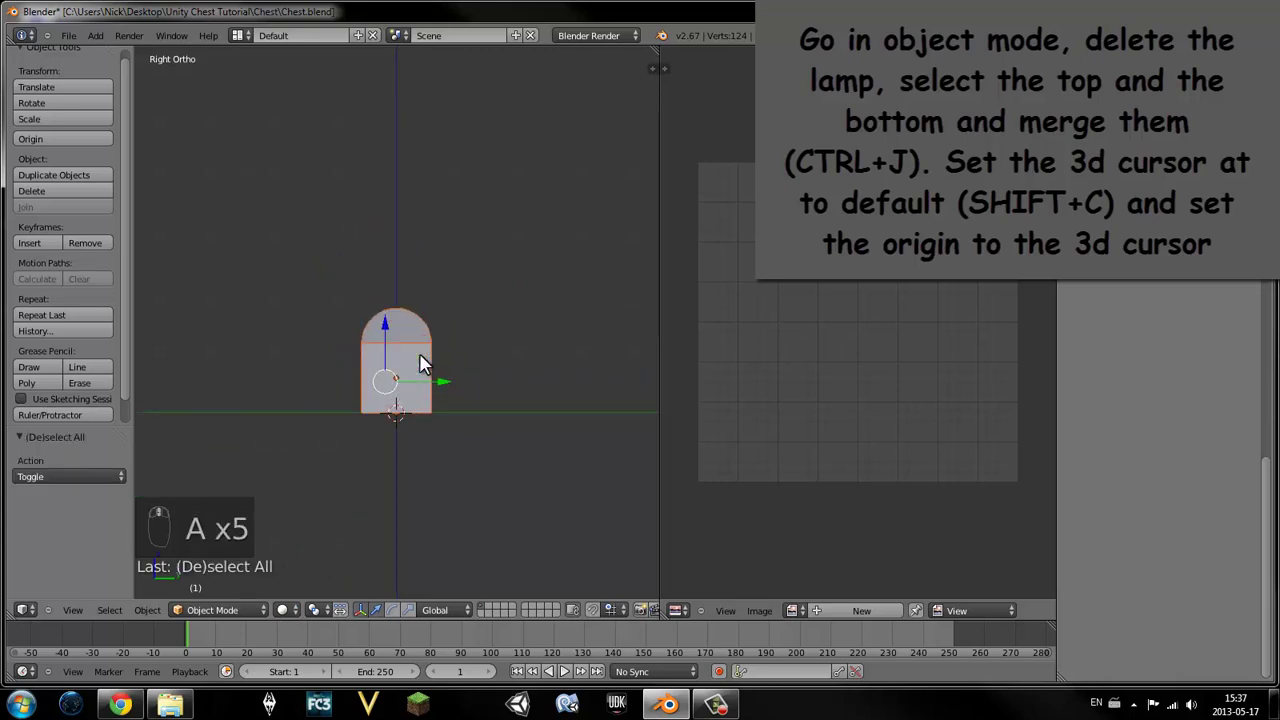
key("ctrl+j")
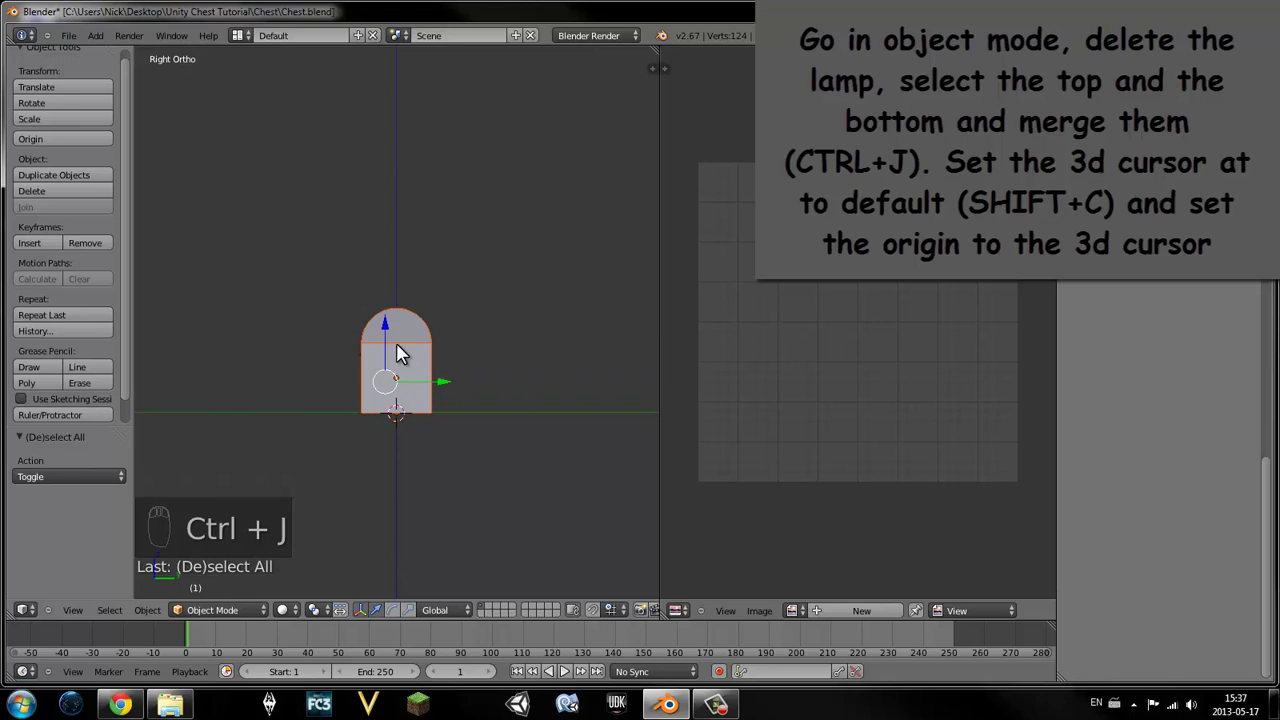
left_click_drag(66, 149, 114, 138)
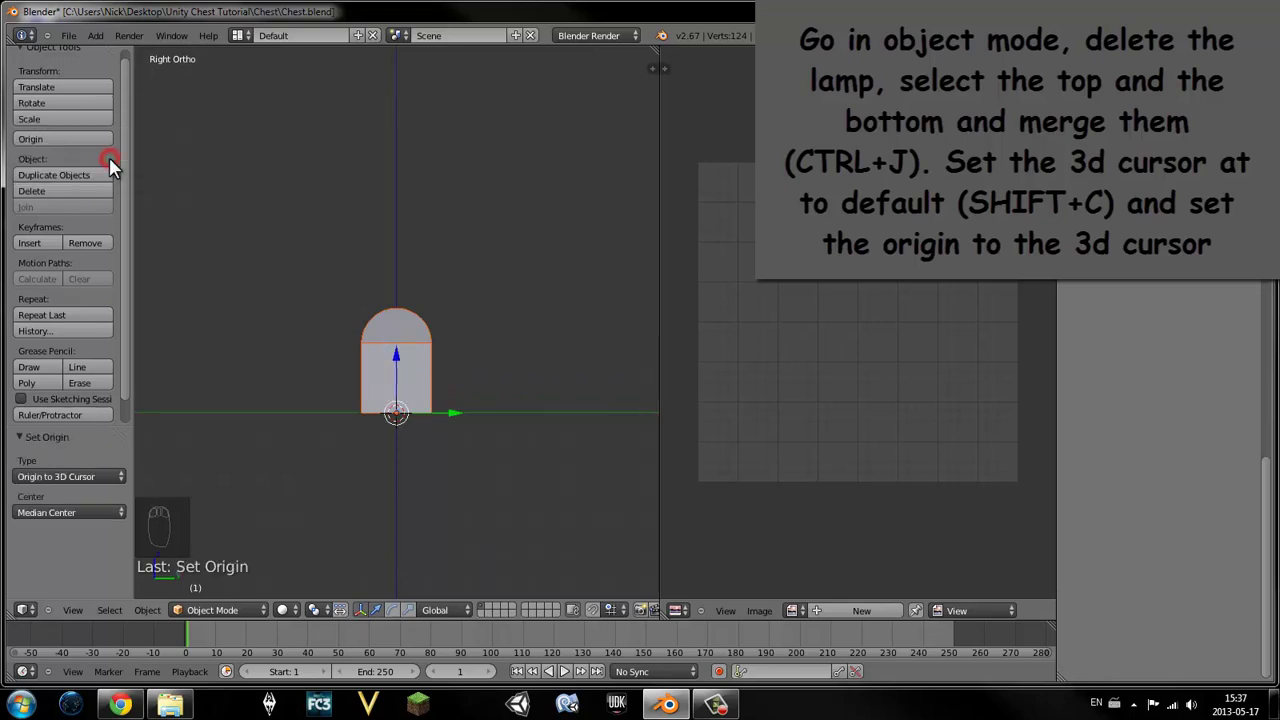
left_click_drag(429, 361, 464, 500)
key("KP_3")
key("shift+a")
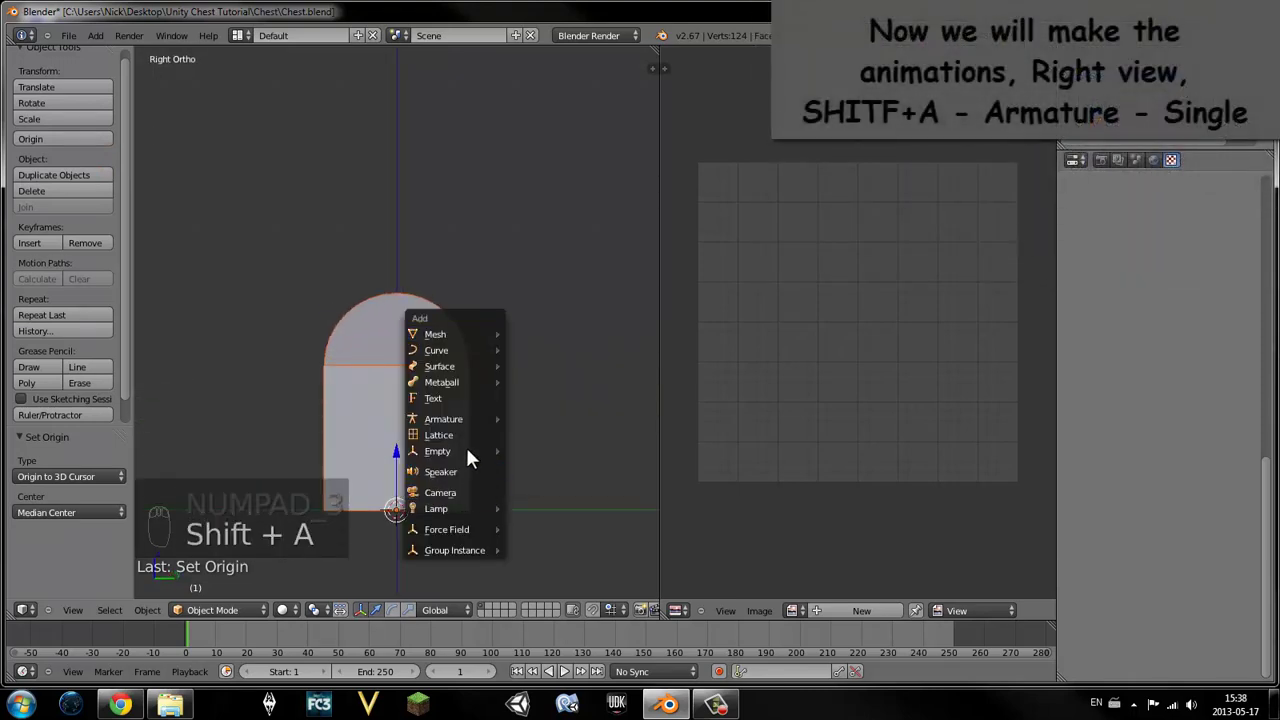
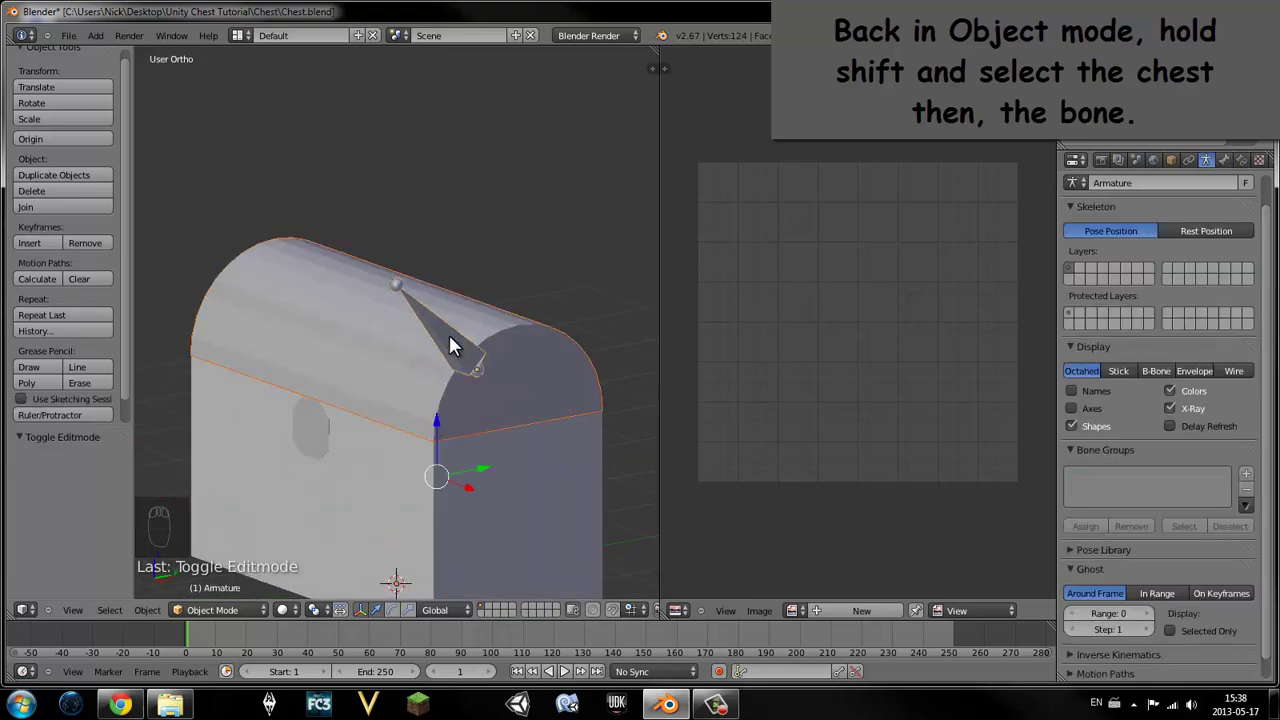
- In Object mode parent the chest to the bone with automatic weights
key("alt+p")
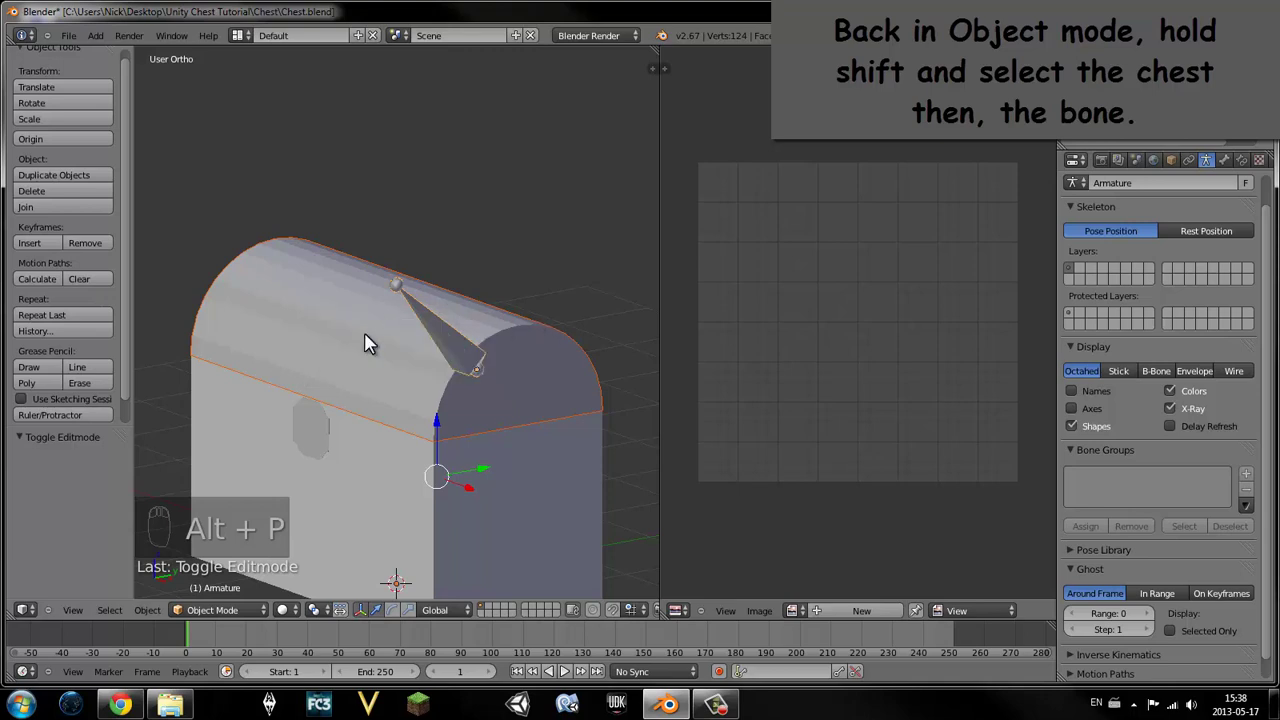
left_click_drag(367, 357, 446, 343)
key("alt+p")
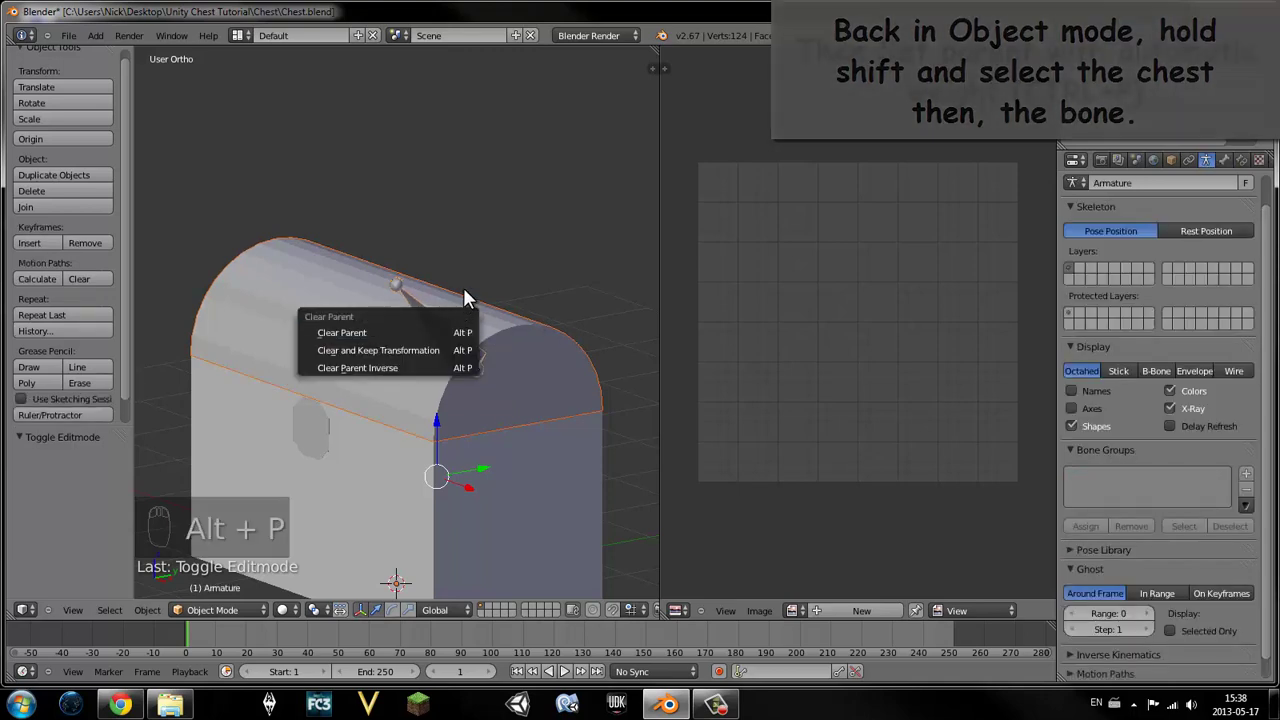
left_click_drag(498, 250, 499, 287)
key("ctrl+p")
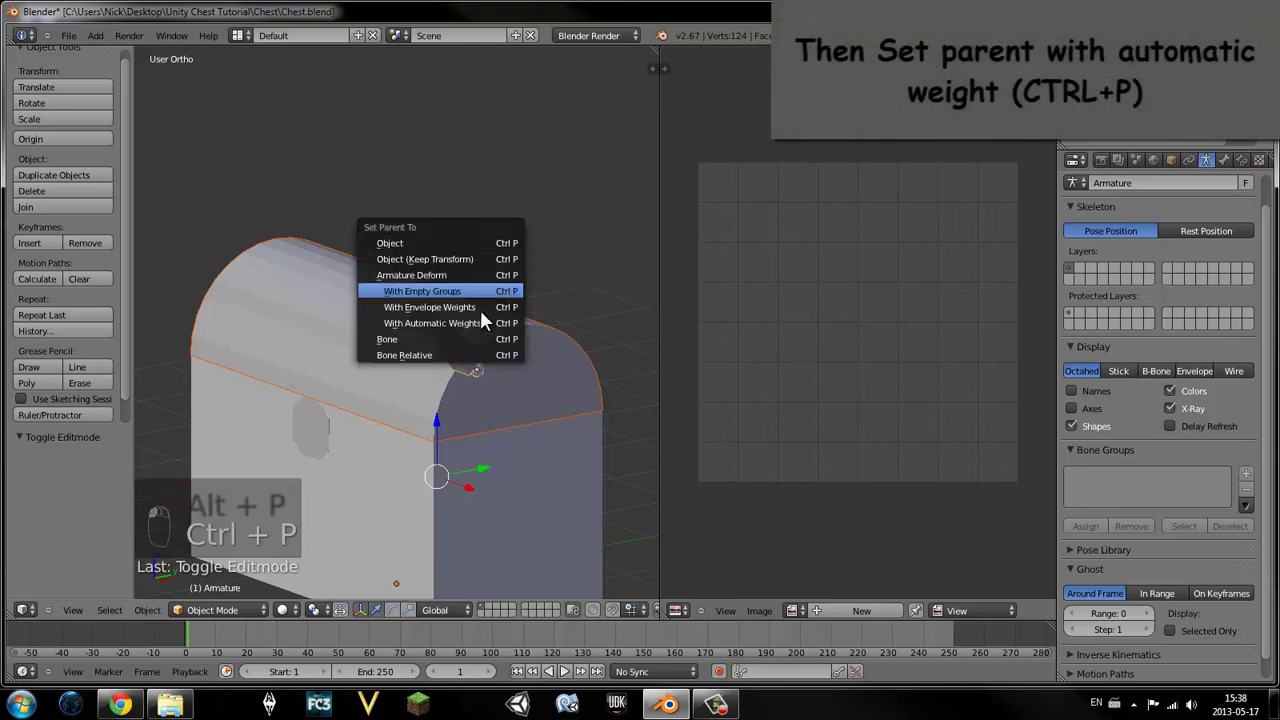
left_click_drag(229, 615, 447, 344)
- In Pose mode rotate the bone on one axis to swing the lid open about 118 degrees
right_click(453, 342)
left_click(521, 296)
key("ctrl+z")
middle_click(523, 379)
left_click_drag(405, 584, 411, 355)
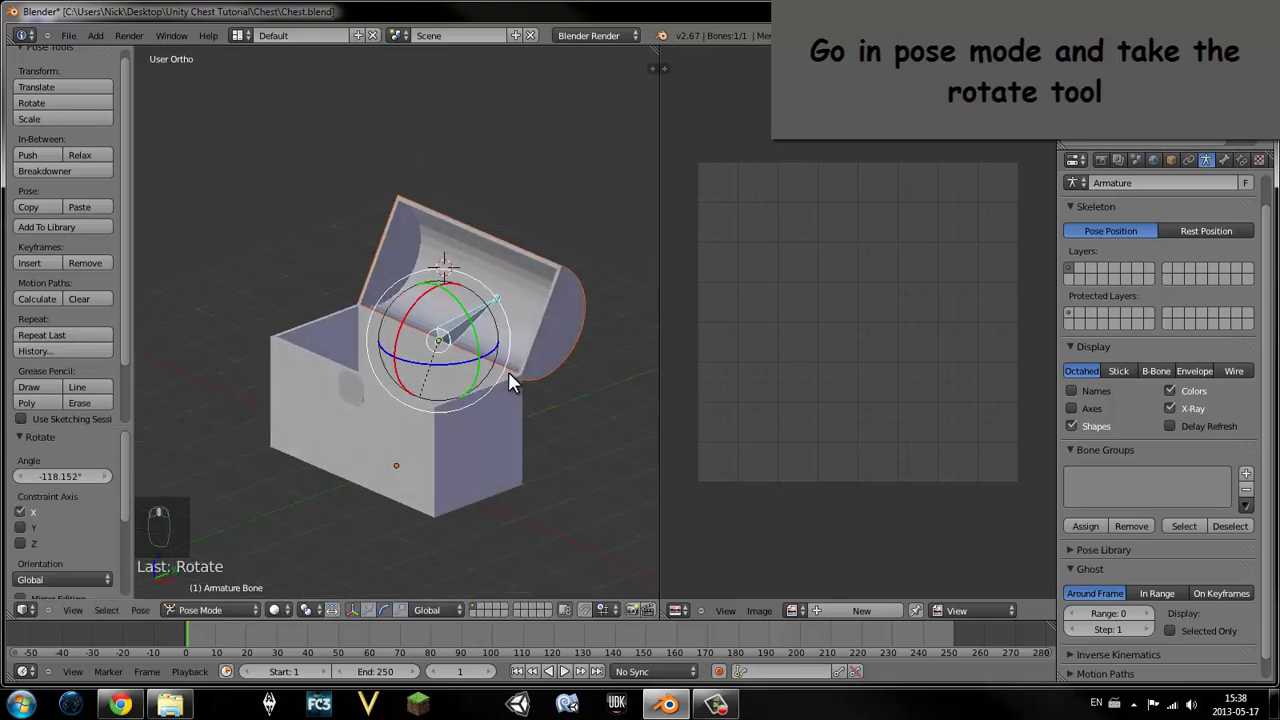
- Clear the bone rotation to close the lid, show the chest textured and add a Hemi lamp
key("ctrl+z")
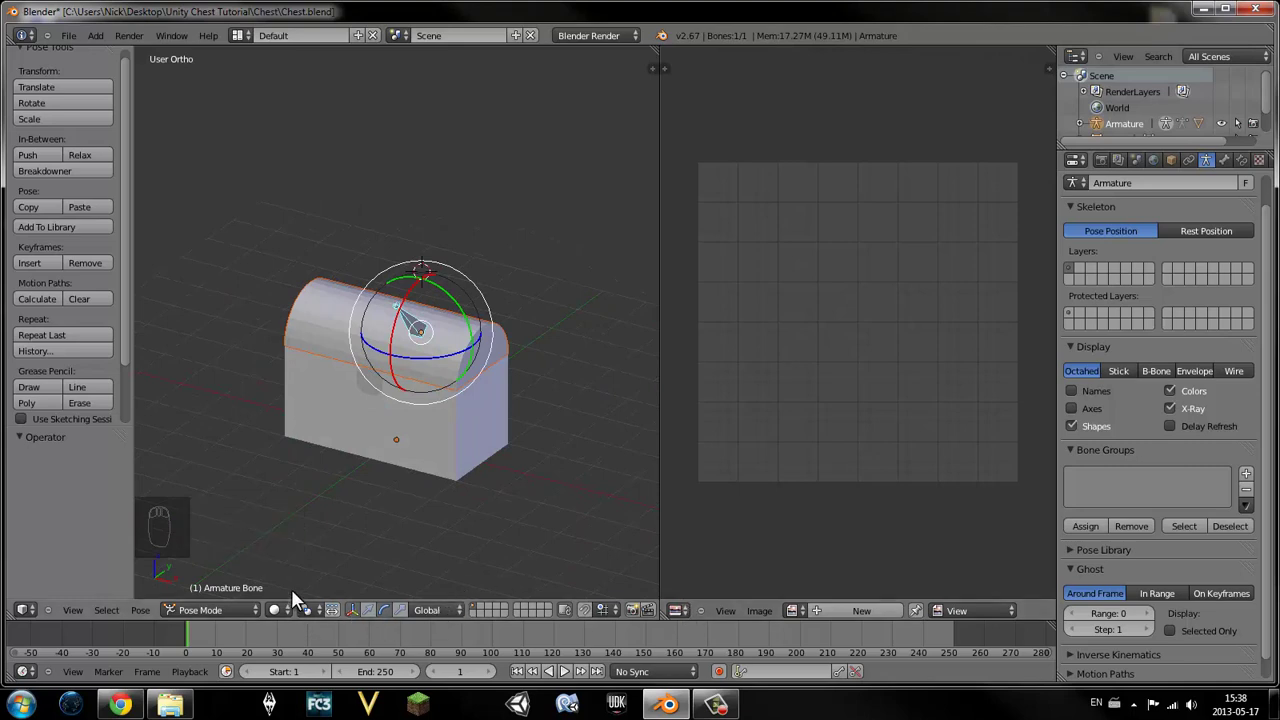
left_click_drag(288, 614, 307, 551)
key("shift+a")
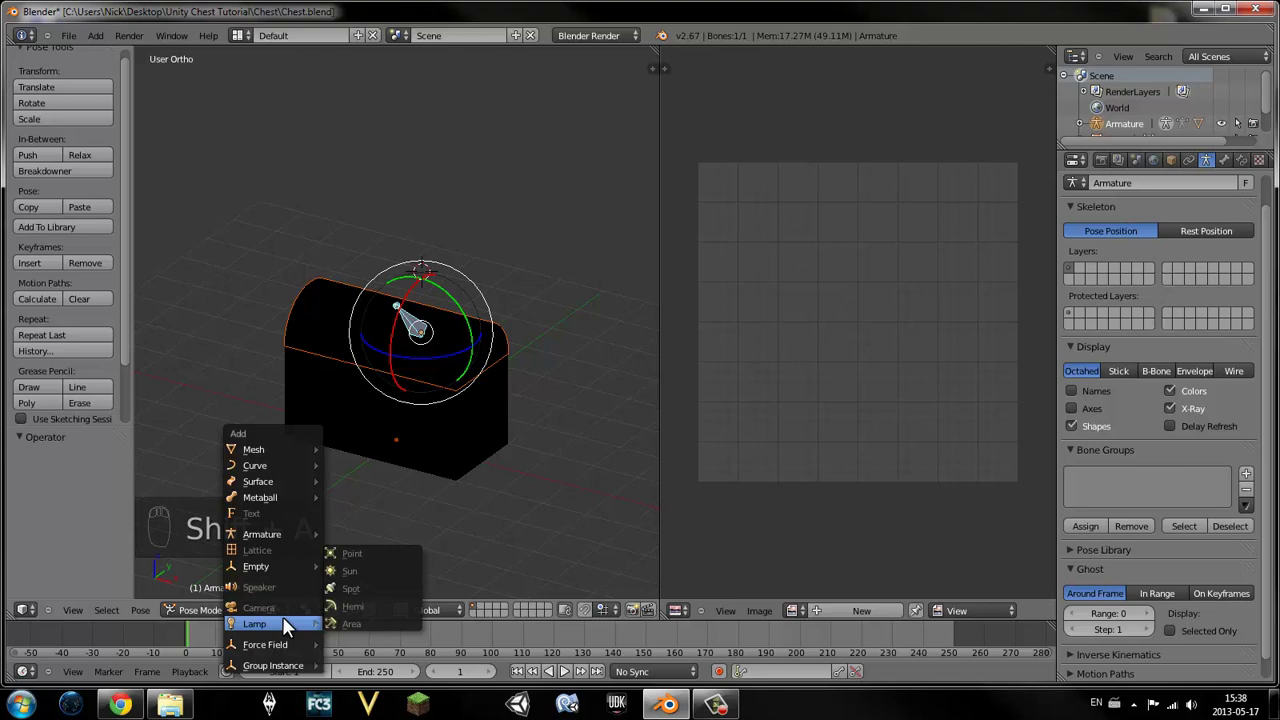
key("Tab")
left_click(222, 614)
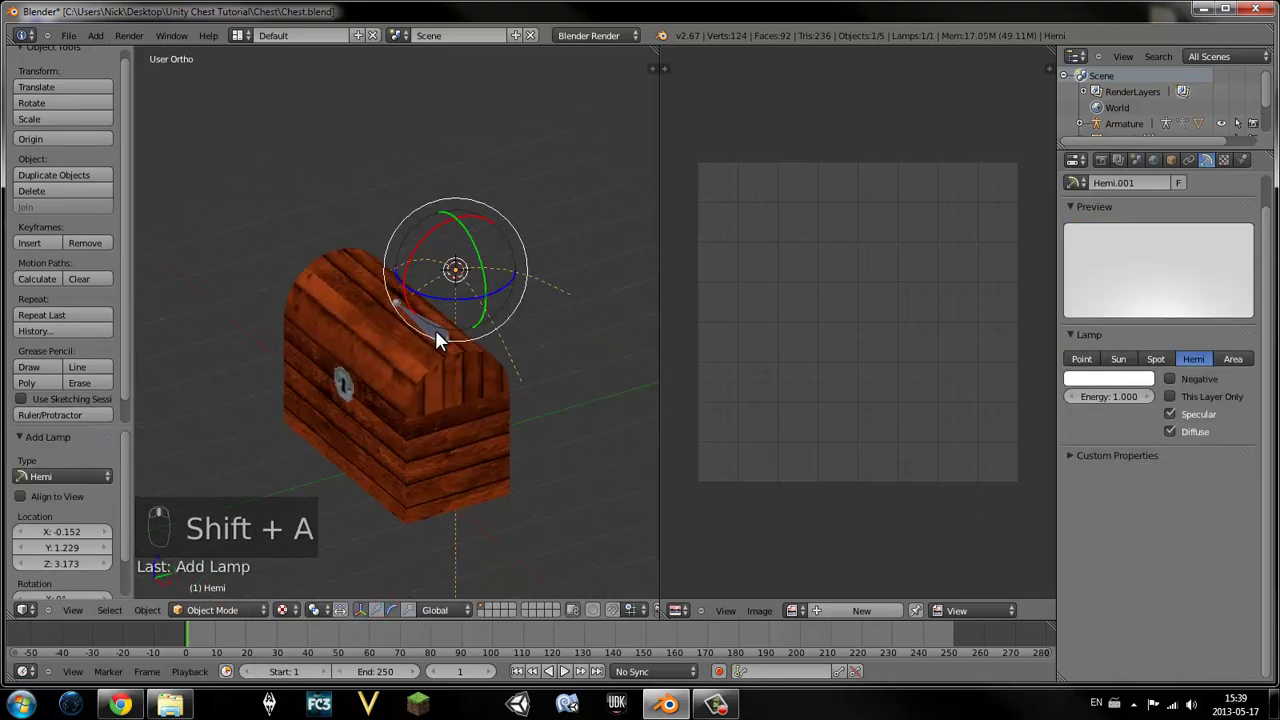
- Rotate the Hemi lamp so it shines onto the chest
left_click_drag(464, 248, 457, 277)
left_click_drag(457, 277, 454, 166)
left_click_drag(454, 166, 472, 276)
middle_click(472, 276)
- Turn the image view into an Action Editor and create a new action named Open
left_click_drag(481, 129, 683, 618)
left_click_drag(683, 618, 906, 617)
left_click_drag(906, 617, 944, 619)
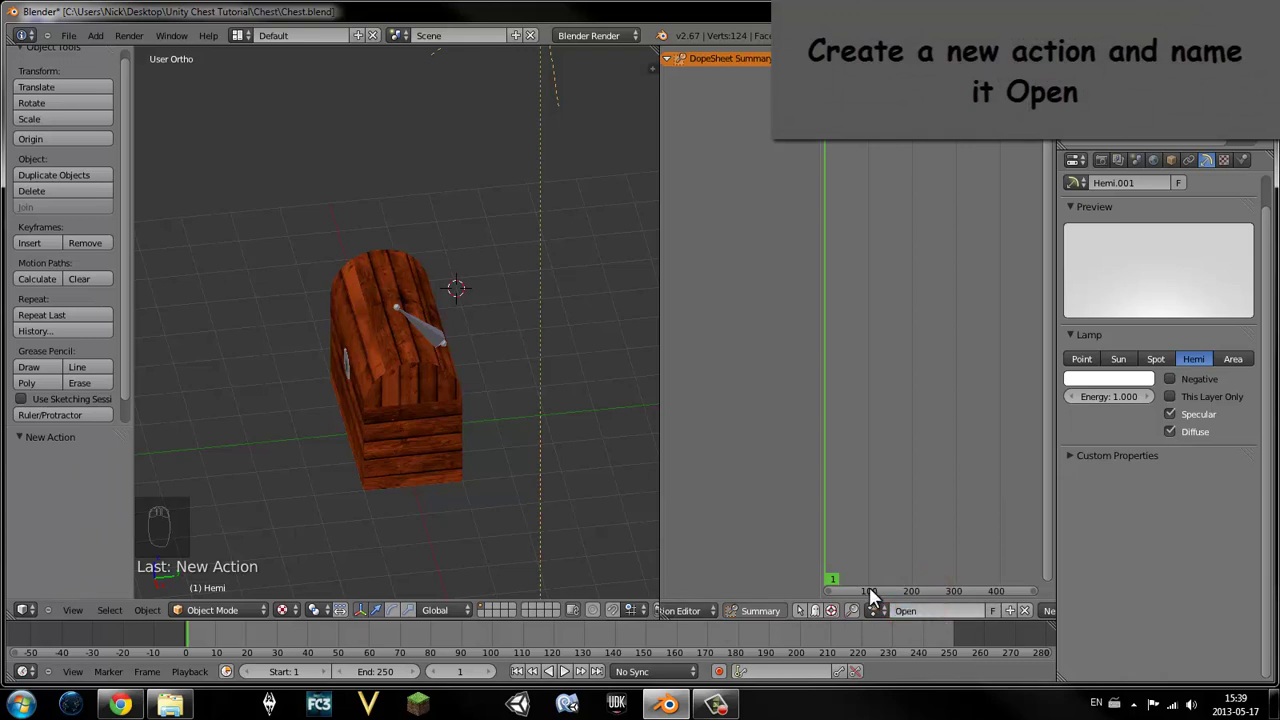
- Select the chest's armature in the viewport
left_click_drag(443, 339, 237, 618)
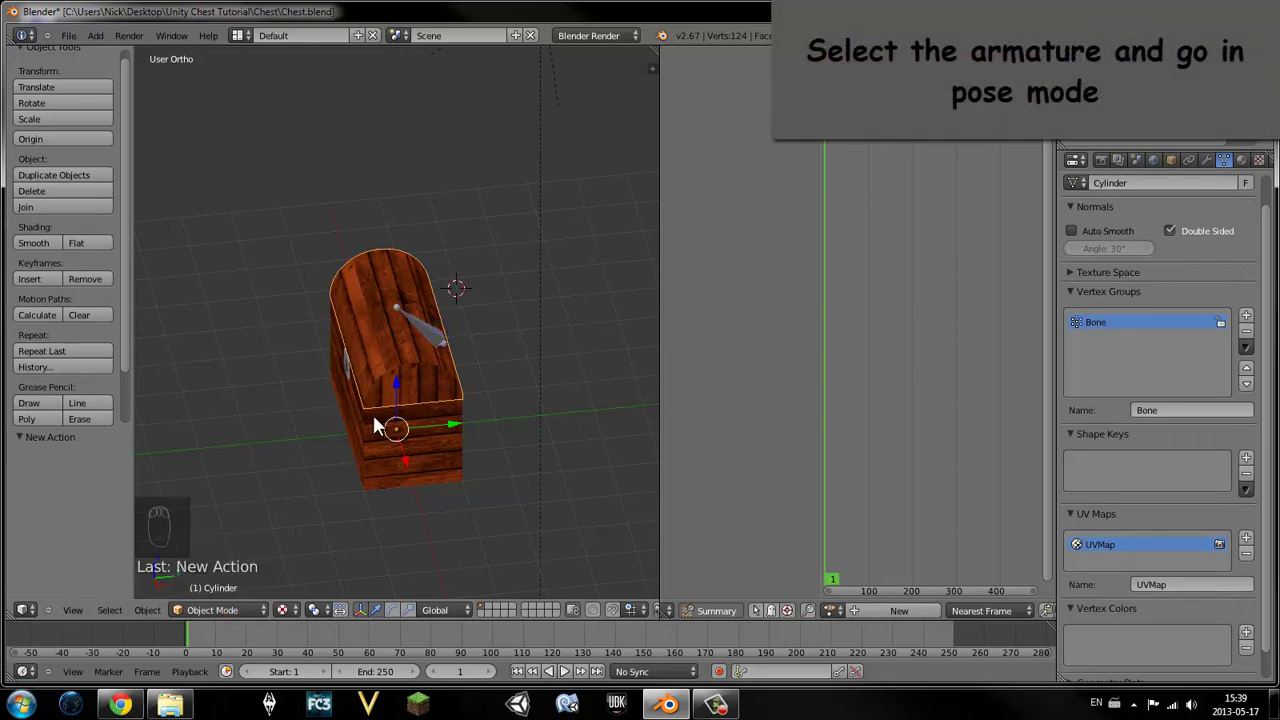
left_click(229, 616)
- Enter Pose mode on the bone and bring up keyframe insertion at frame 1
left_click_drag(374, 454, 437, 345)
left_click_drag(433, 366, 405, 460)
left_click_drag(223, 618, 445, 445)
key("i")
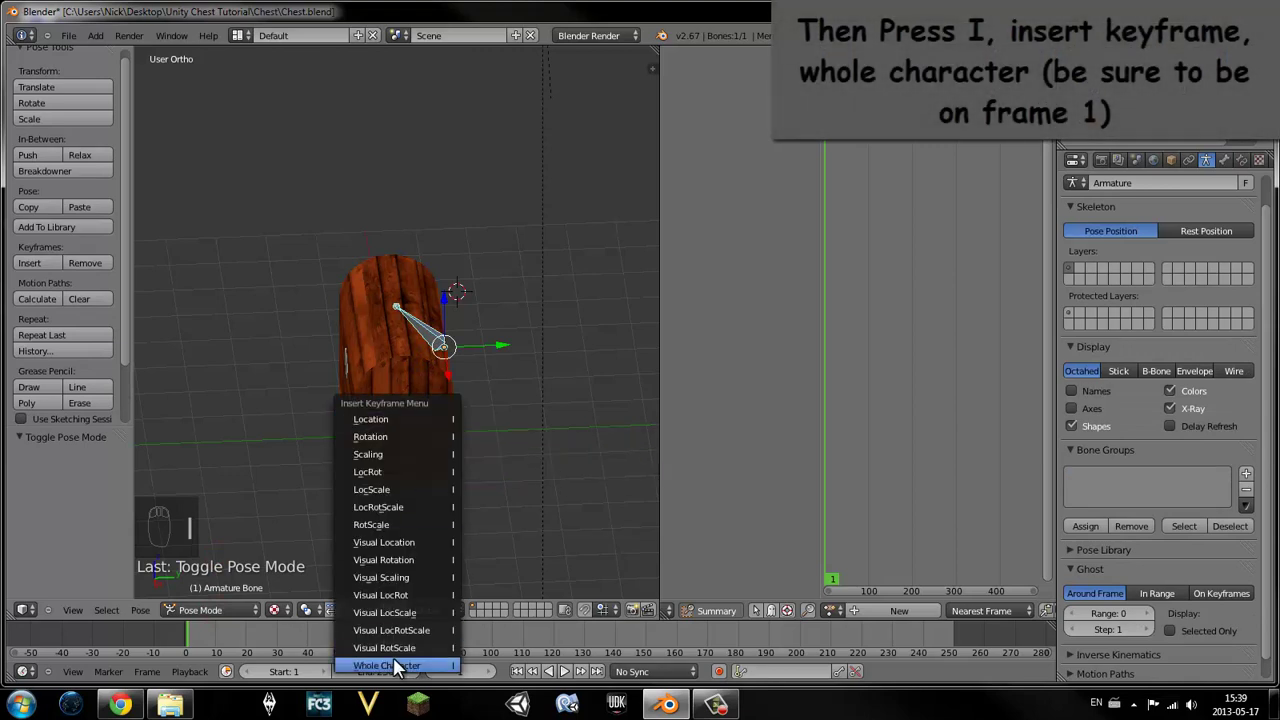
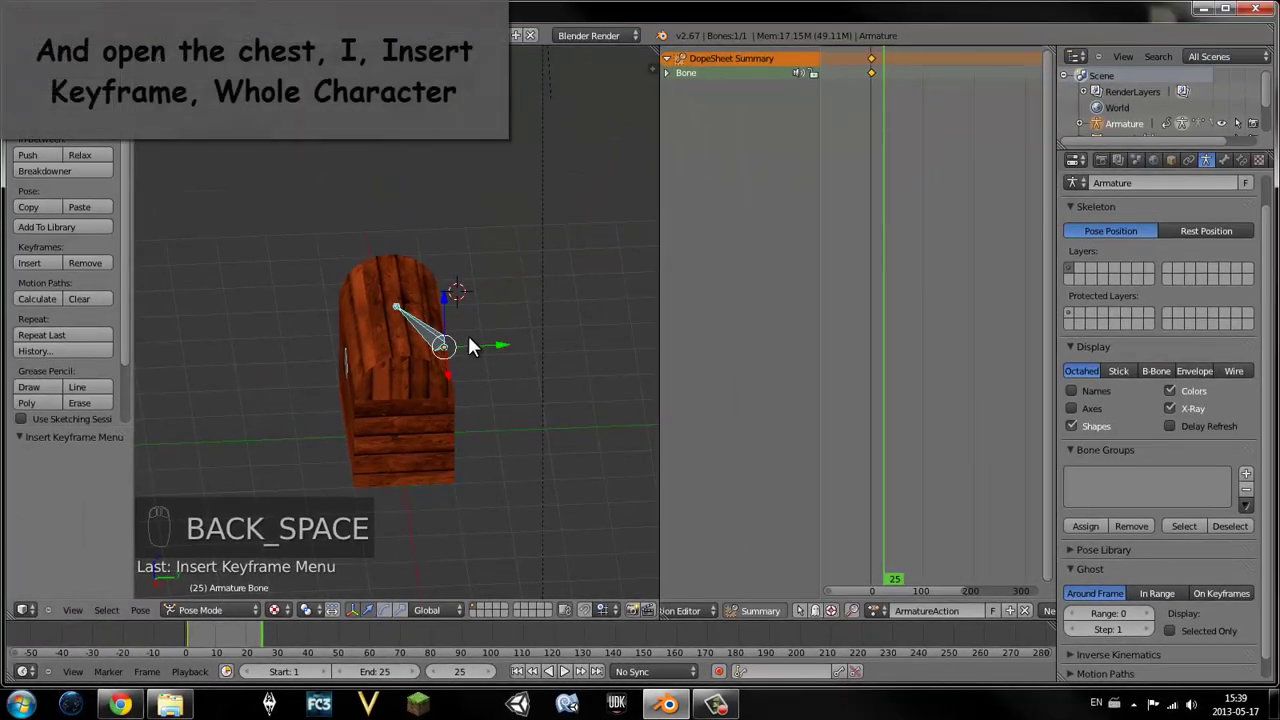
- Rotate the lid fully open at frame 25 and key the whole character
left_click_drag(392, 619, 599, 401)
key("i")
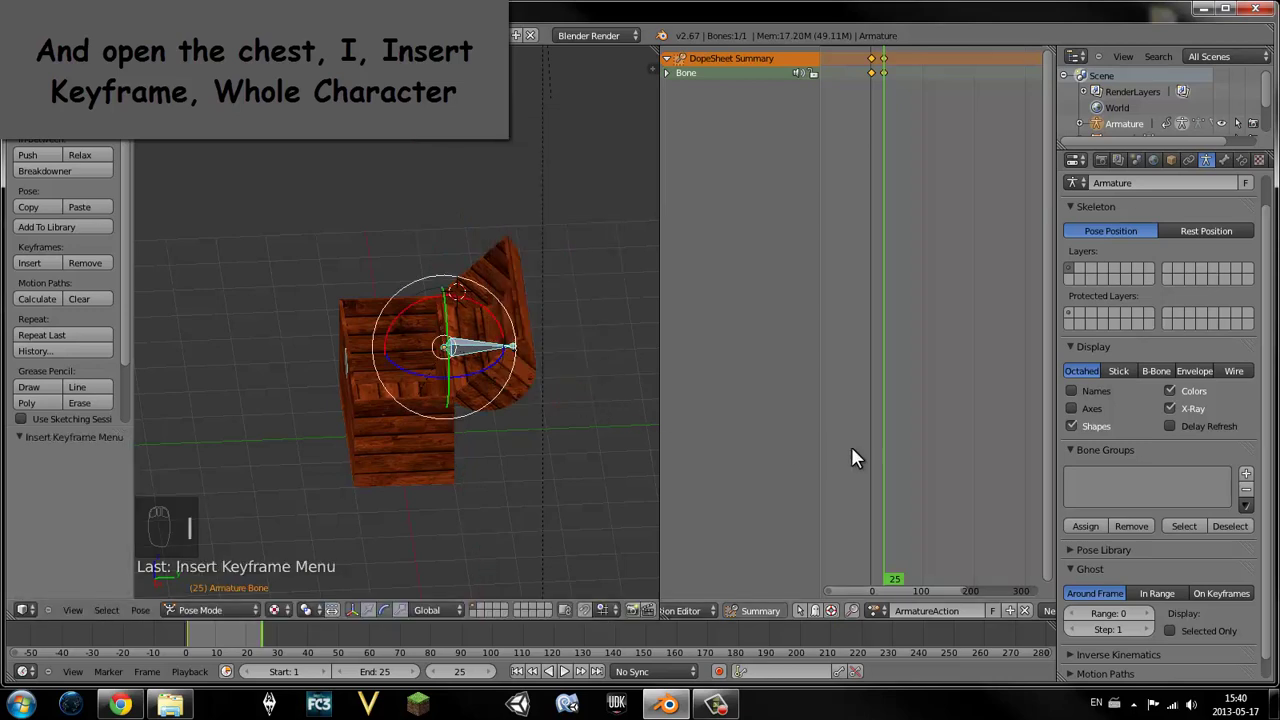
left_click_drag(898, 439, 562, 677)
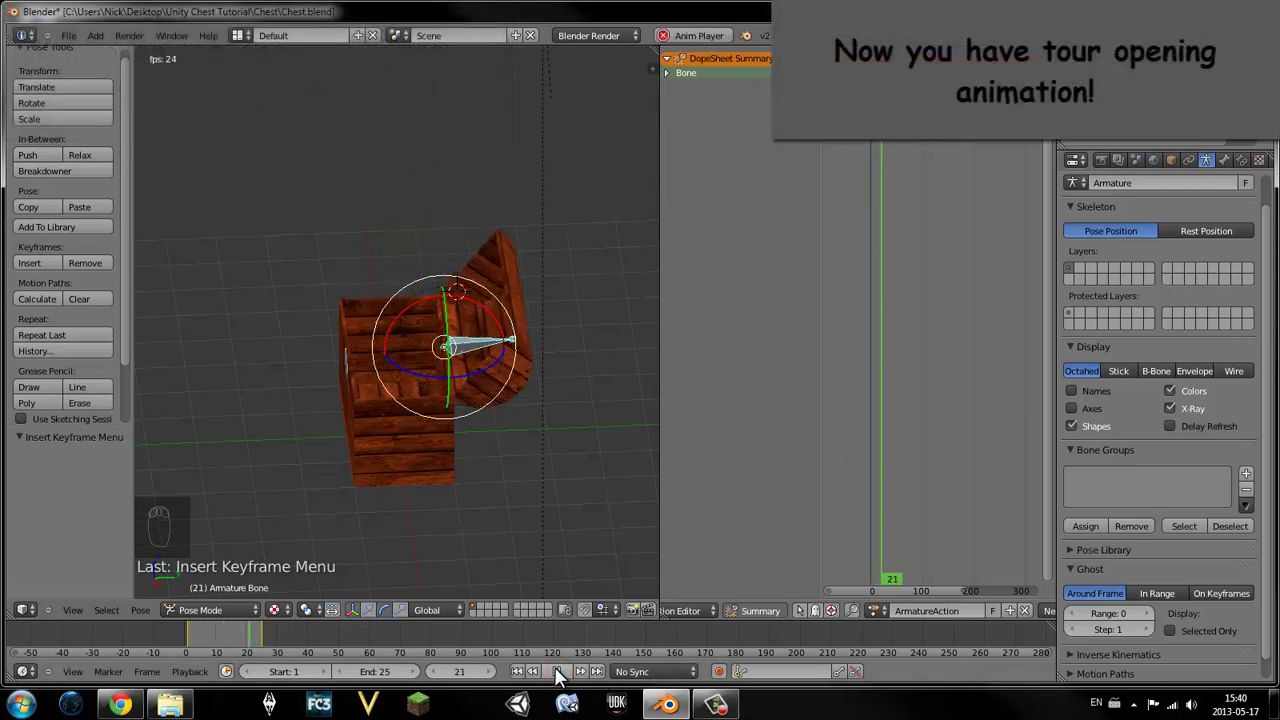
- Play back the Open animation to check the lid swings open, then stop it
left_click(462, 589)
middle_click(392, 434)
left_click(448, 476)
middle_click(320, 453)
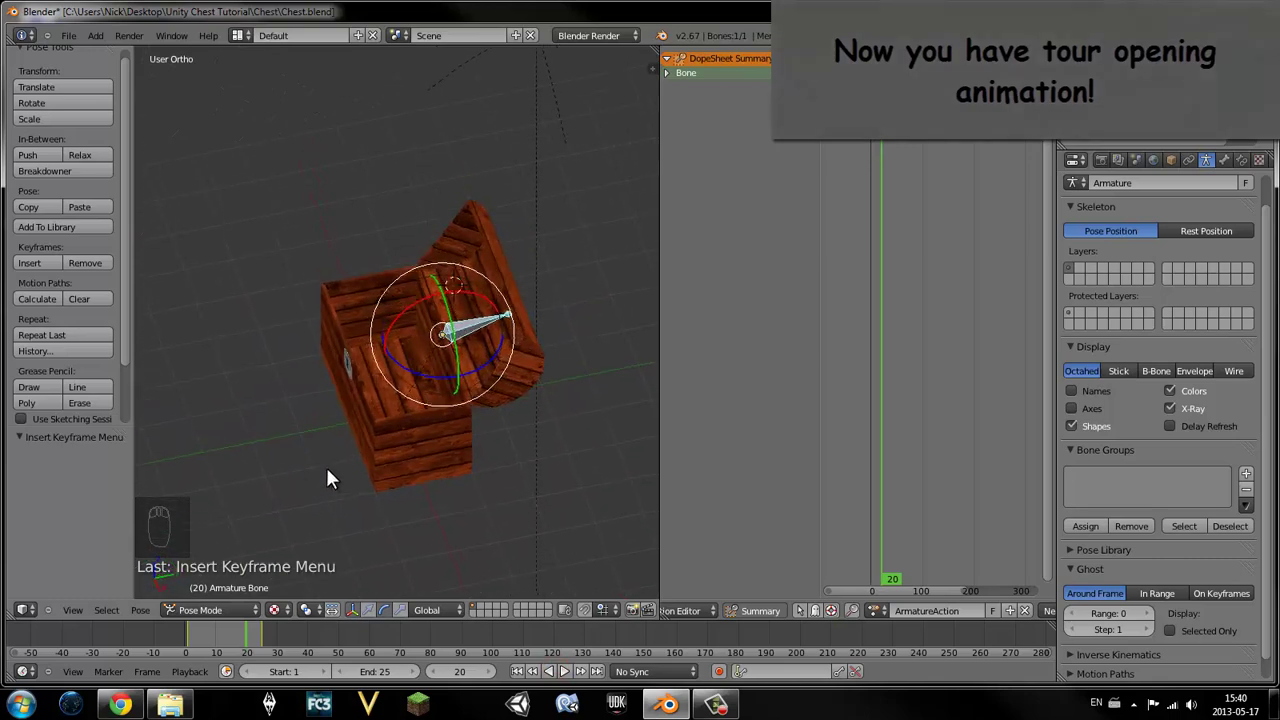
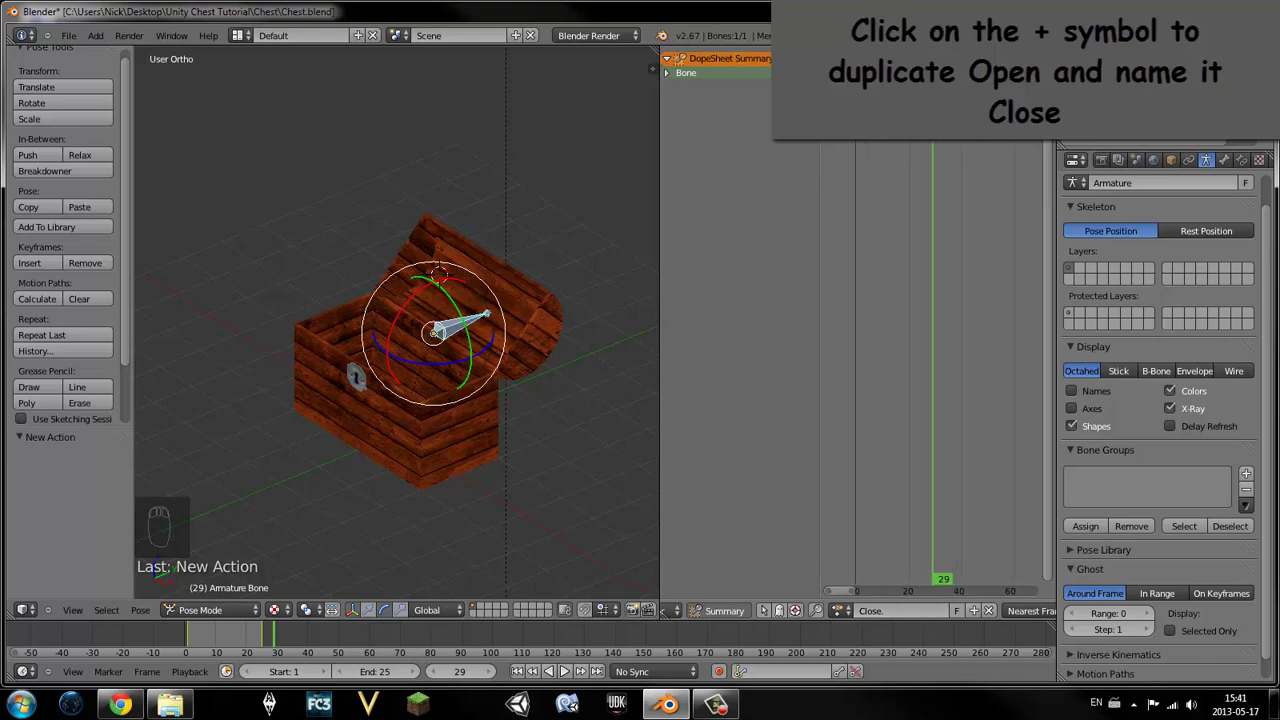
- Box-select the last pair of Close keyframes and move them back to frame 1
key("a")
left_click_drag(925, 124, 952, 150)
key("a")
key("b")
key("g")
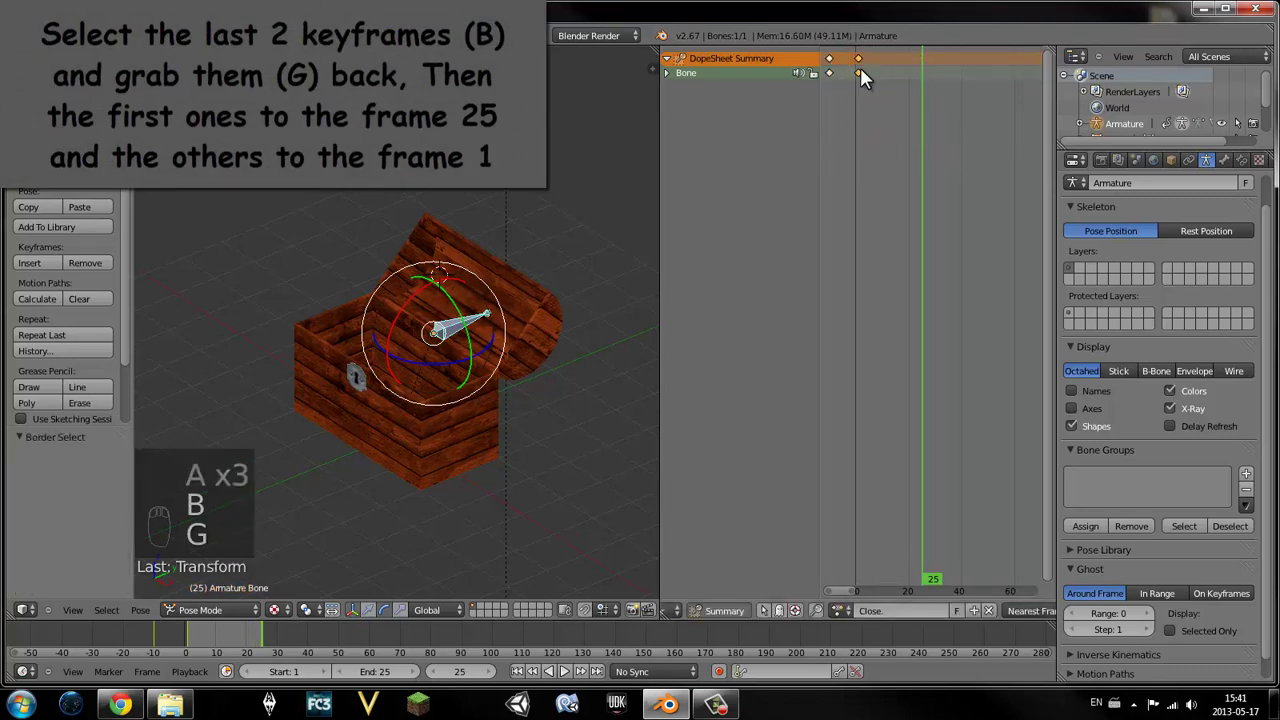
- Move the remaining keyframes to frame 25 so the lid starts open and ends closed
key("a")
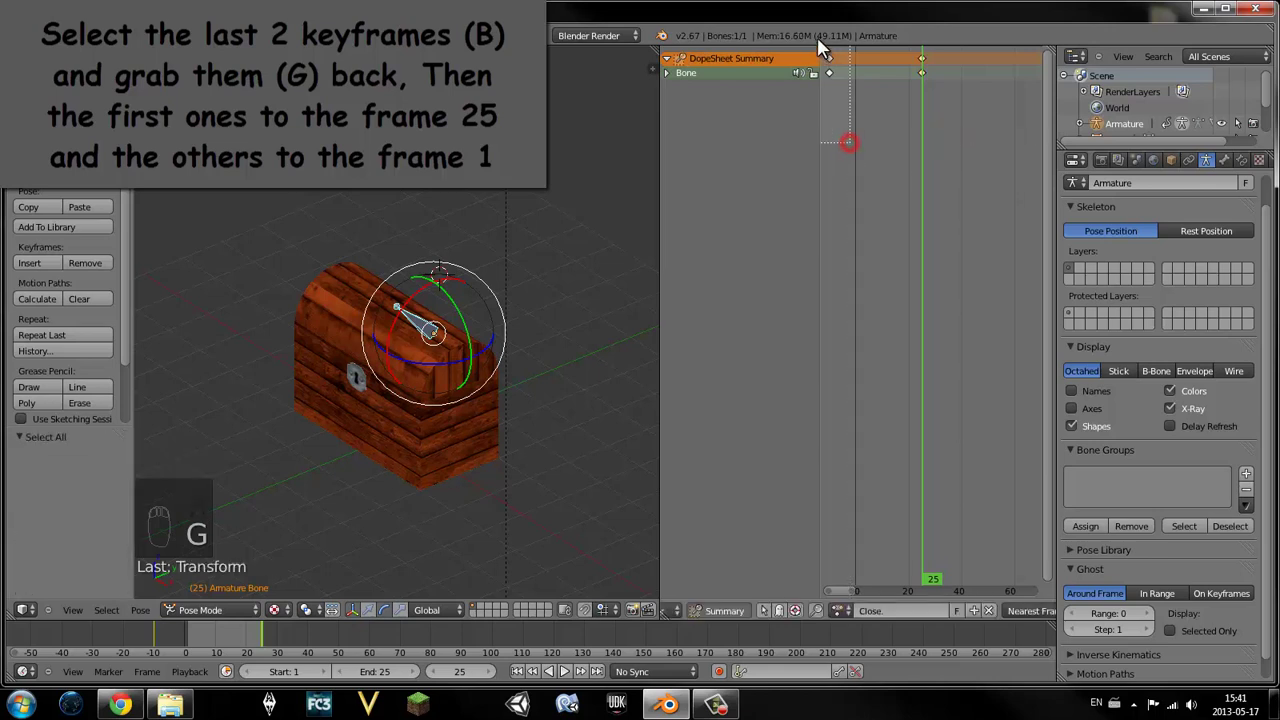
key("a")
key("b")
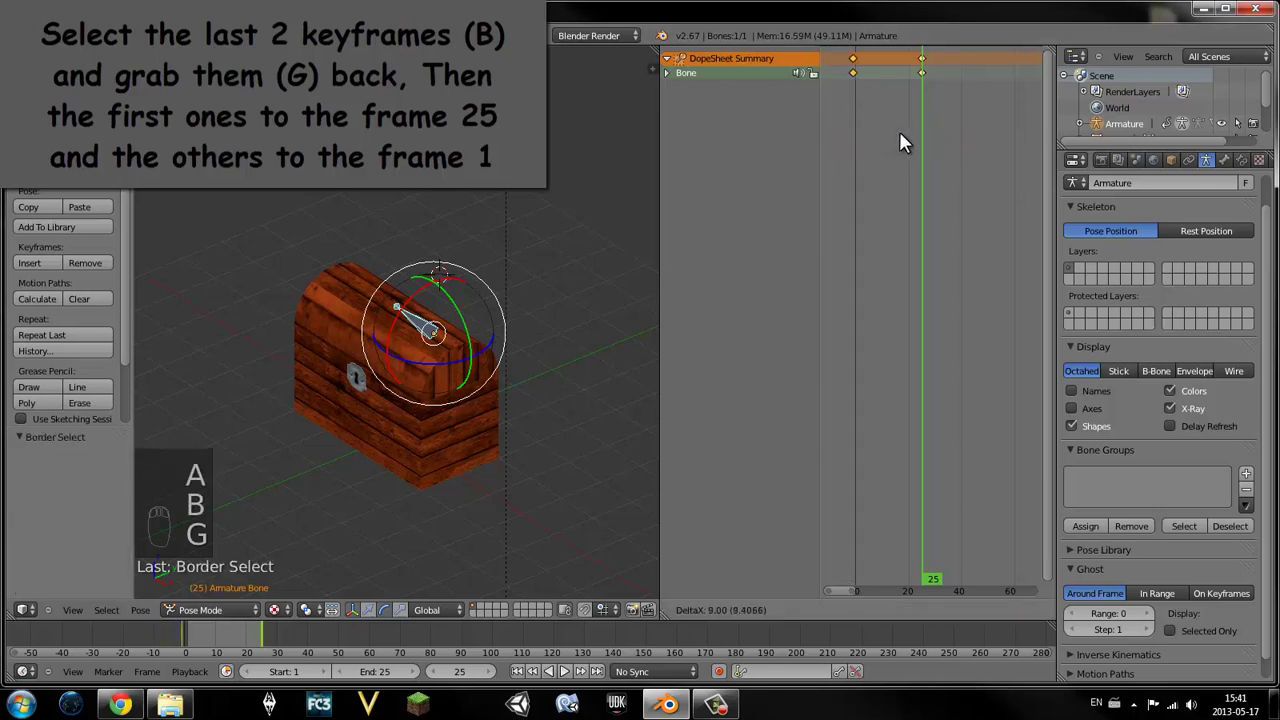
left_click_drag(925, 162, 925, 161)
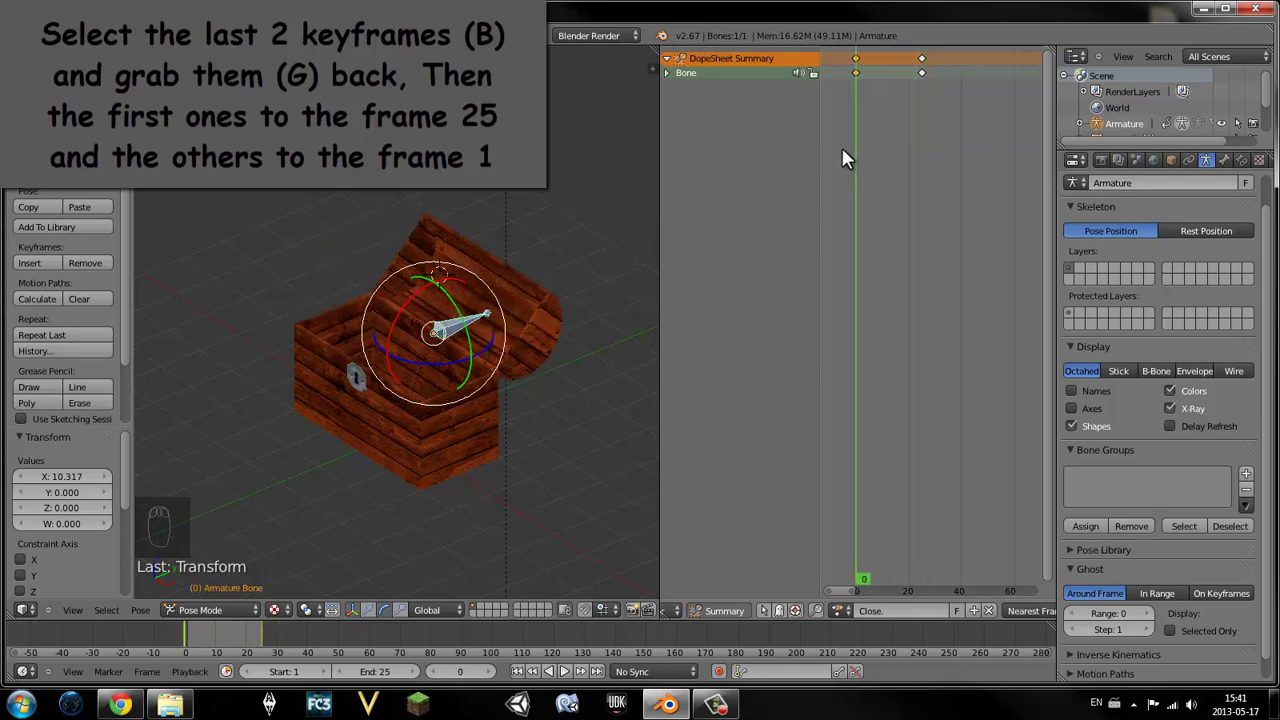
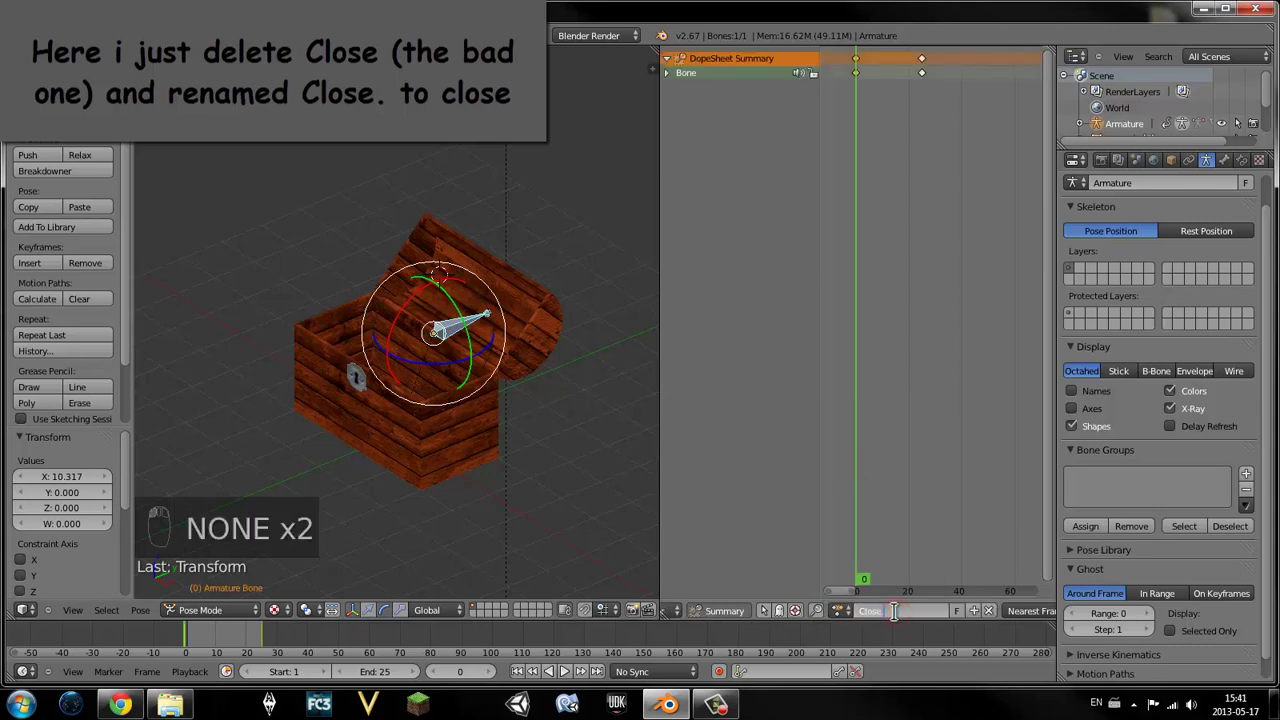
- Switch between the Open and corrected Close actions and scrub each to verify the lid motion
left_click_drag(899, 621, 879, 485)
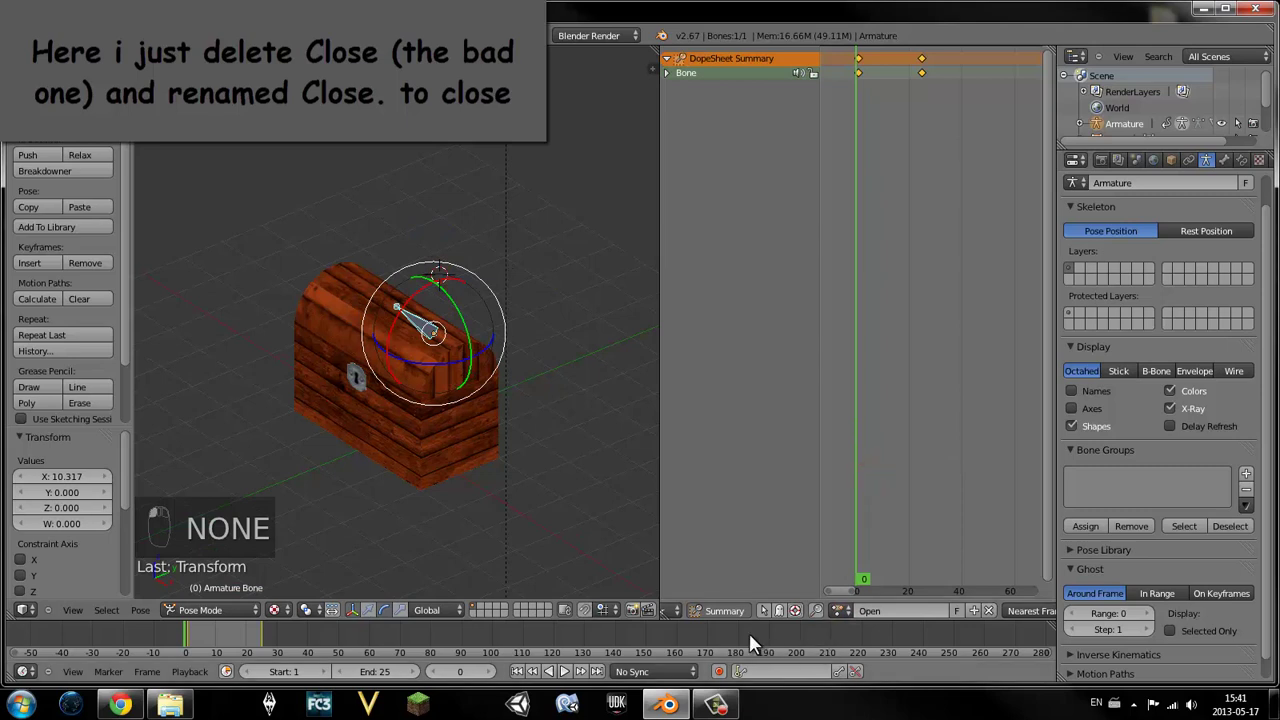
left_click_drag(854, 458, 879, 456)
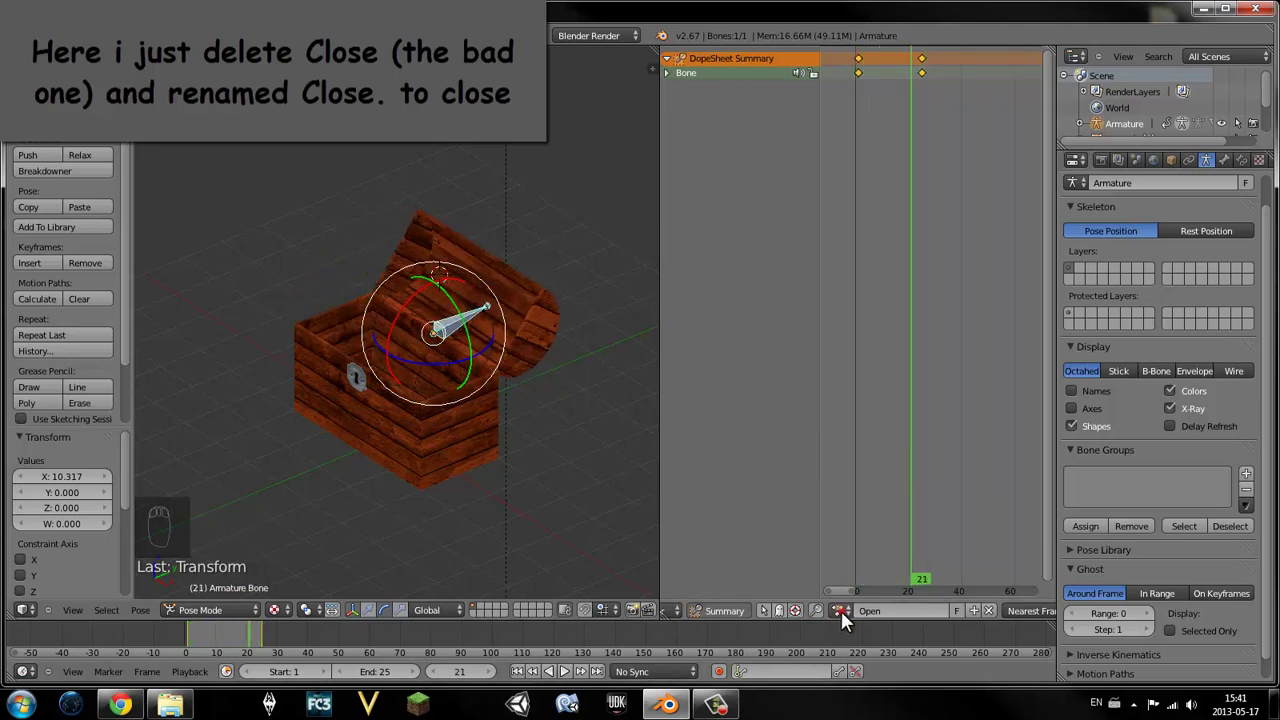
left_click_drag(886, 459, 854, 463)
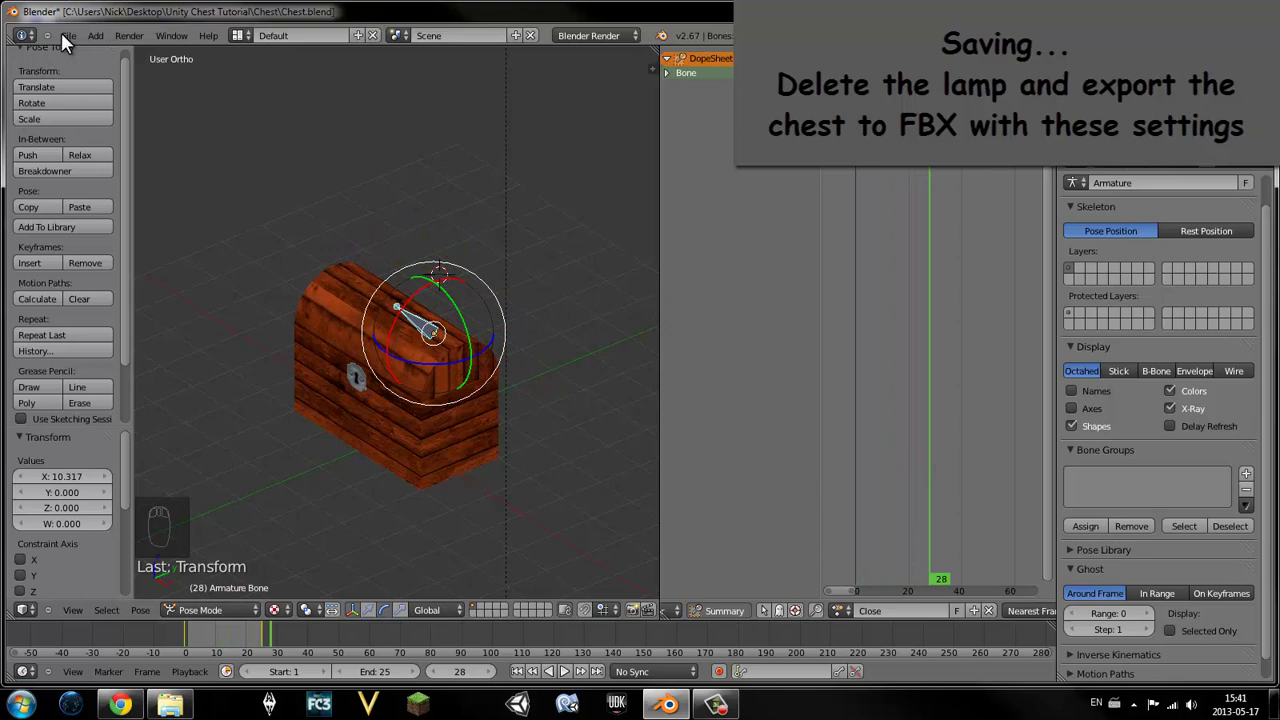
- Save the file as Chest.blend and orbit to look down on the chest
left_click_drag(102, 114, 114, 146)
middle_click(332, 309)
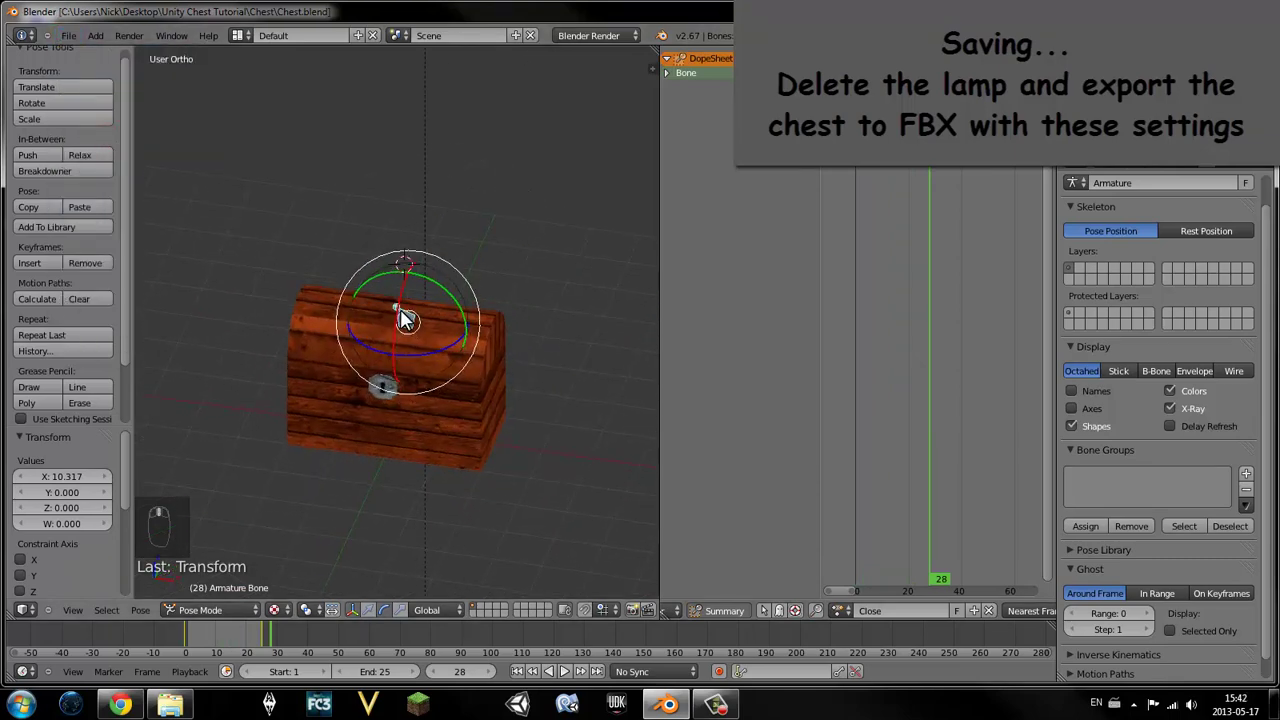
left_click_drag(421, 162, 454, 621)
- Back in Object mode, select the Hemi lamp and delete it
key("Delete")
left_click_drag(454, 621, 377, 621)
left_click(377, 621)
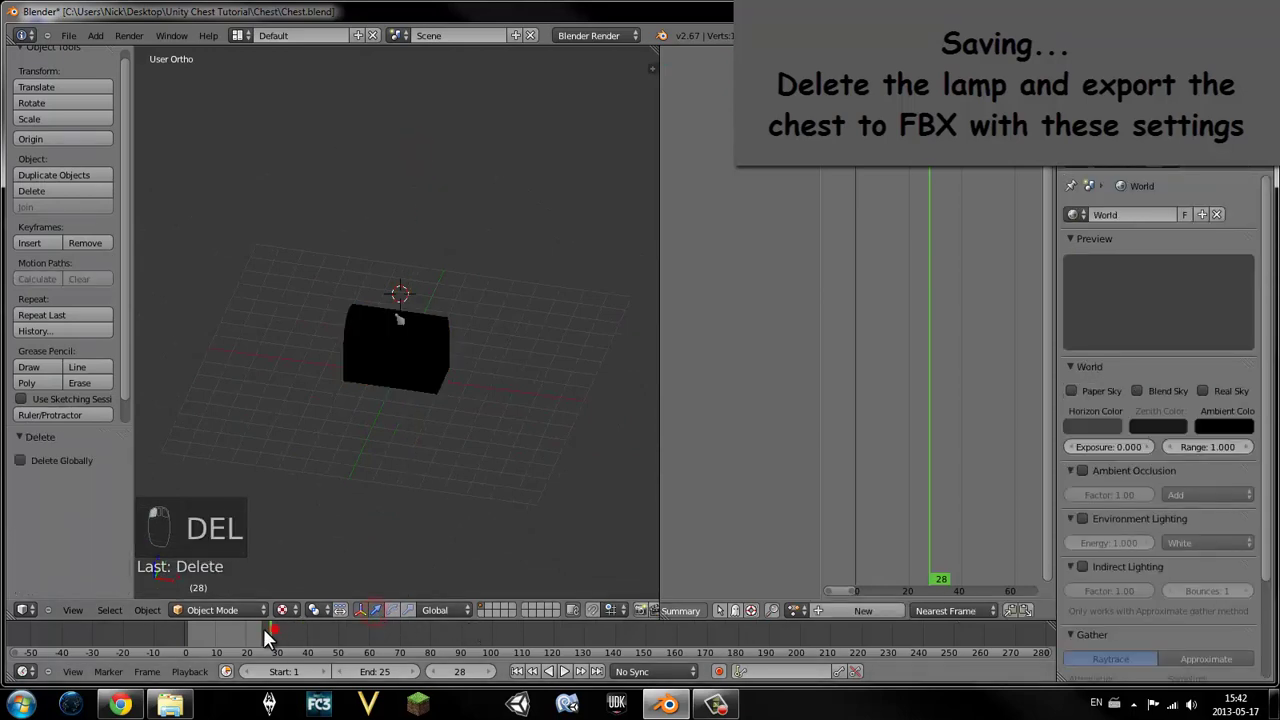
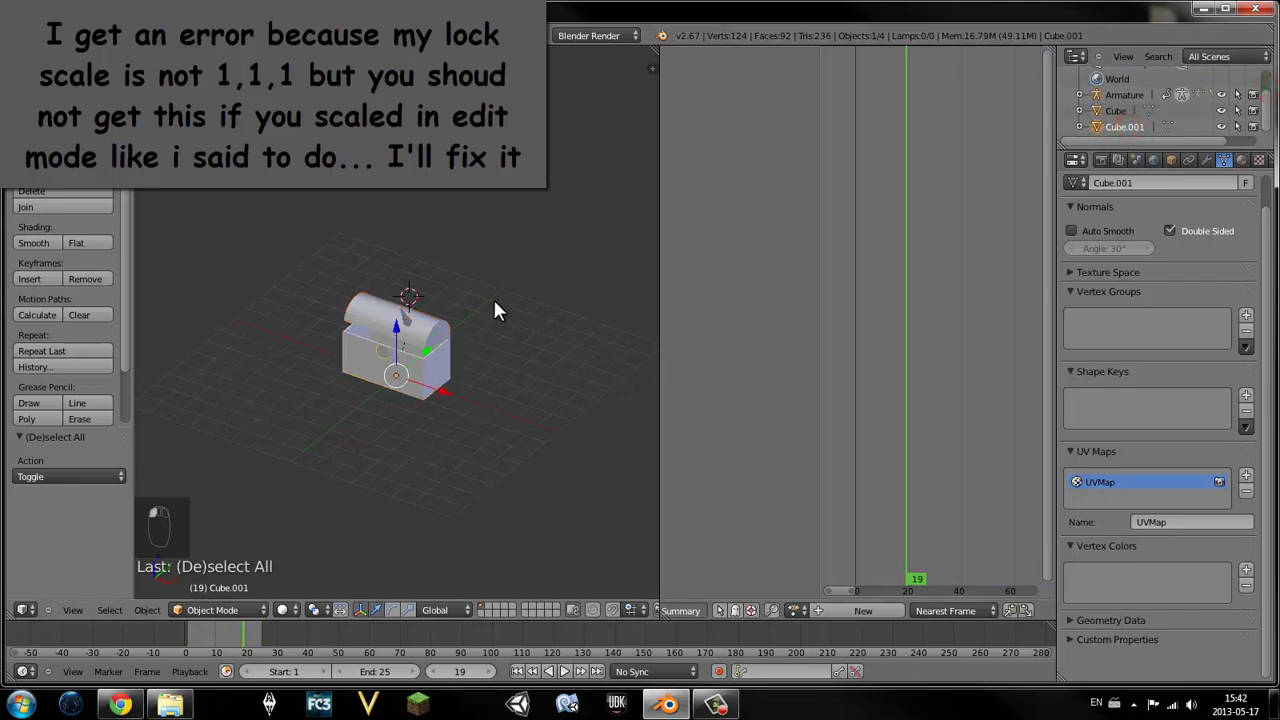
- Show Cube.001's transform properties and bring its 0.778 Y scale back to 1.000
left_click_drag(400, 373, 661, 355)
key("n")
left_click_drag(661, 355, 654, 267)
left_click_drag(661, 265, 665, 173)
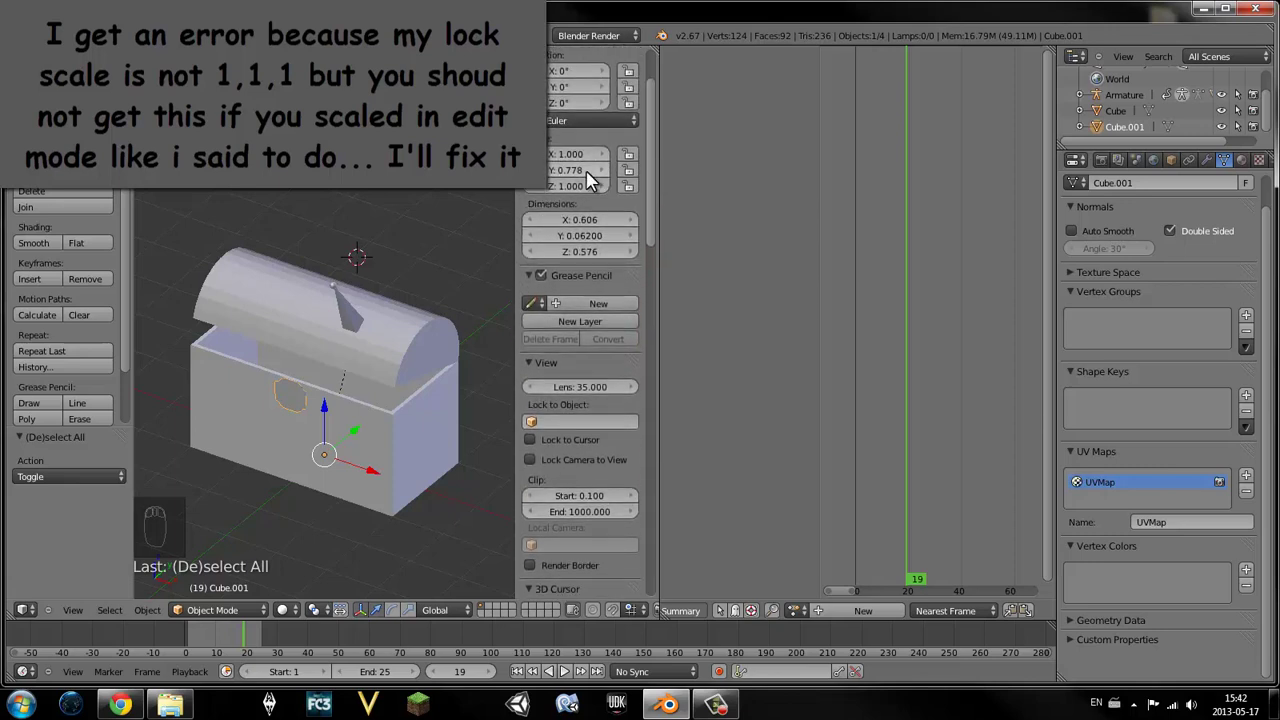